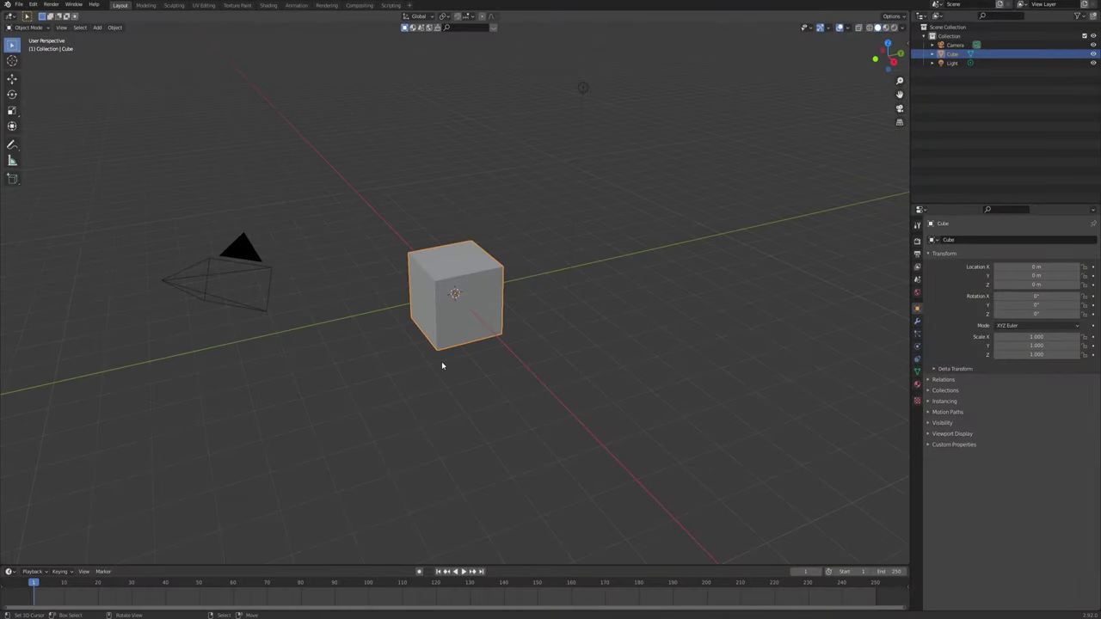
Delete the default cube, camera and light and view the empty scene from the front
key("a")
key("a")
key("x")
middle_click(360, 287)
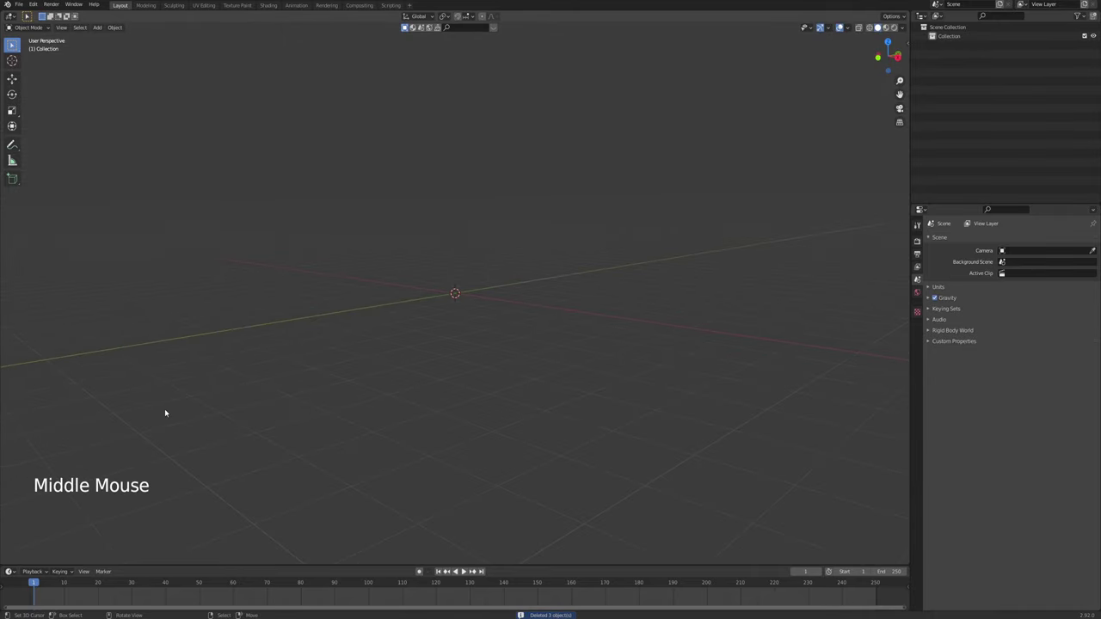
middle_click(314, 417)
key("KP_1")
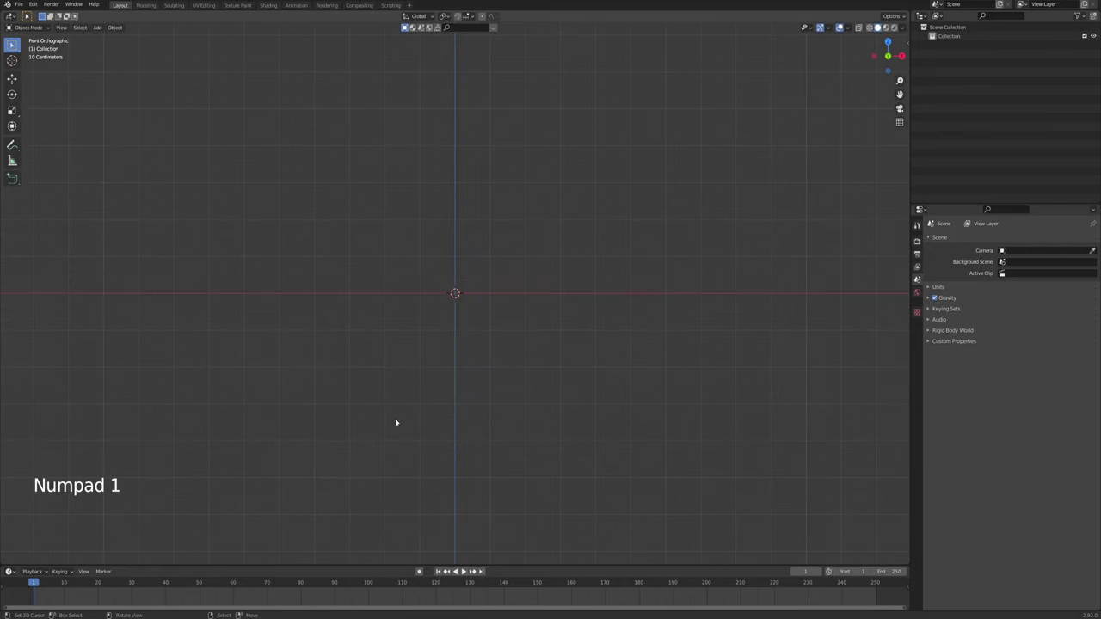
Add a UV sphere and extrude its top faces into a long thin vertical rod
key("shift+a")
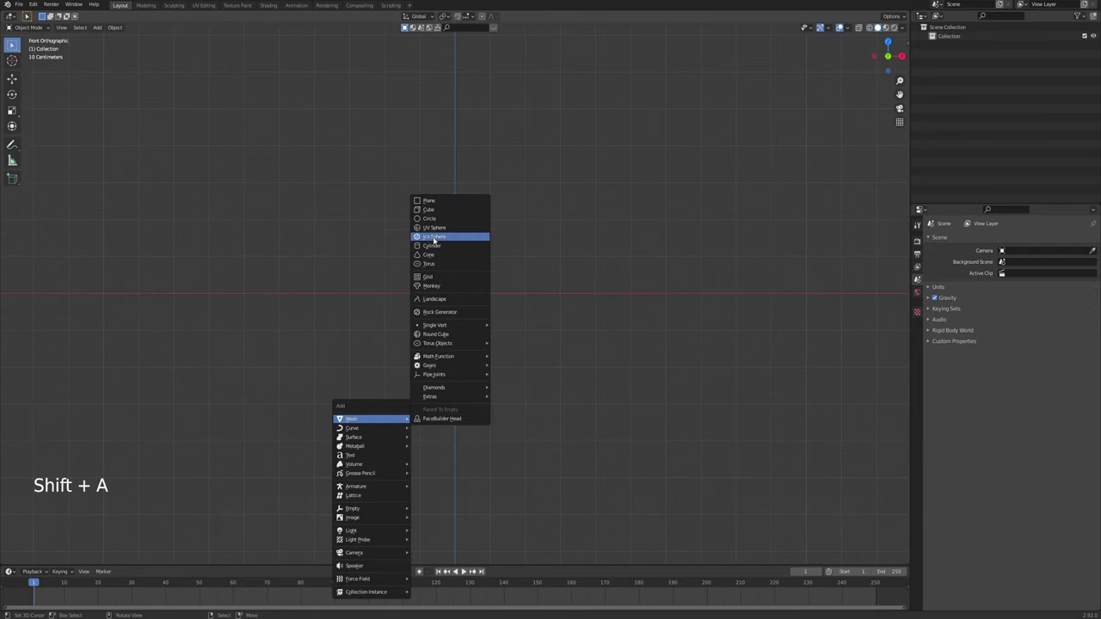
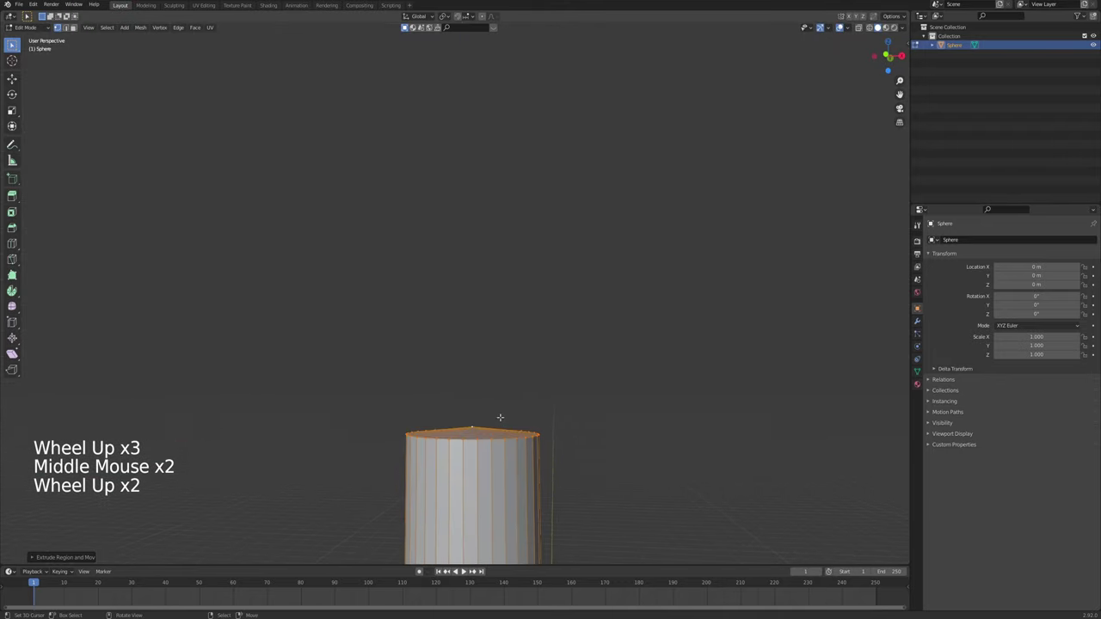
key("s")
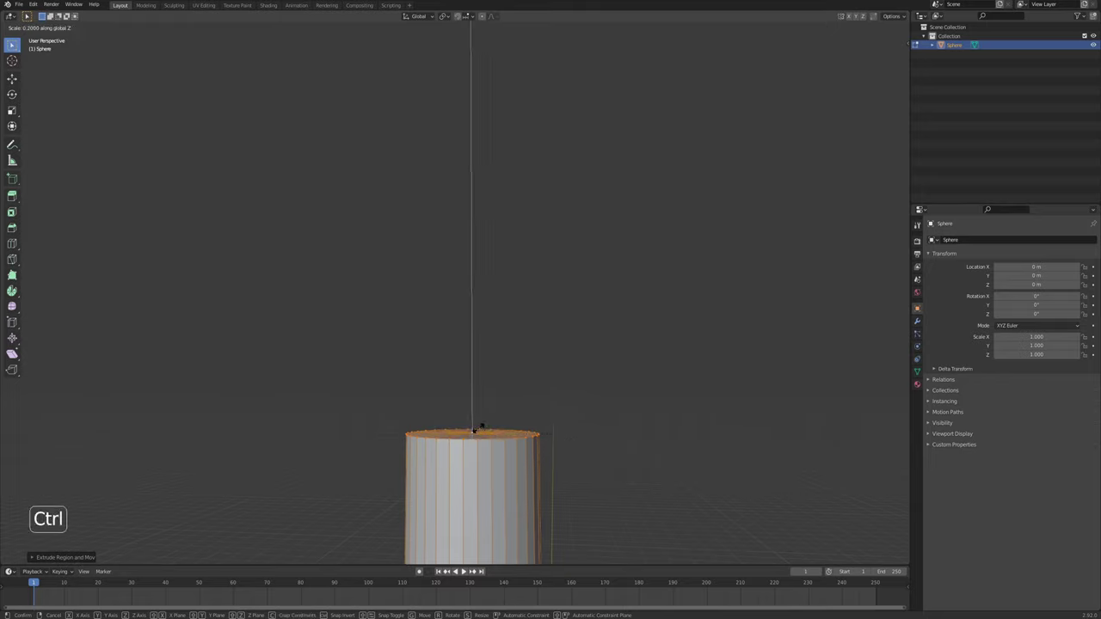
left_click(39, 559)
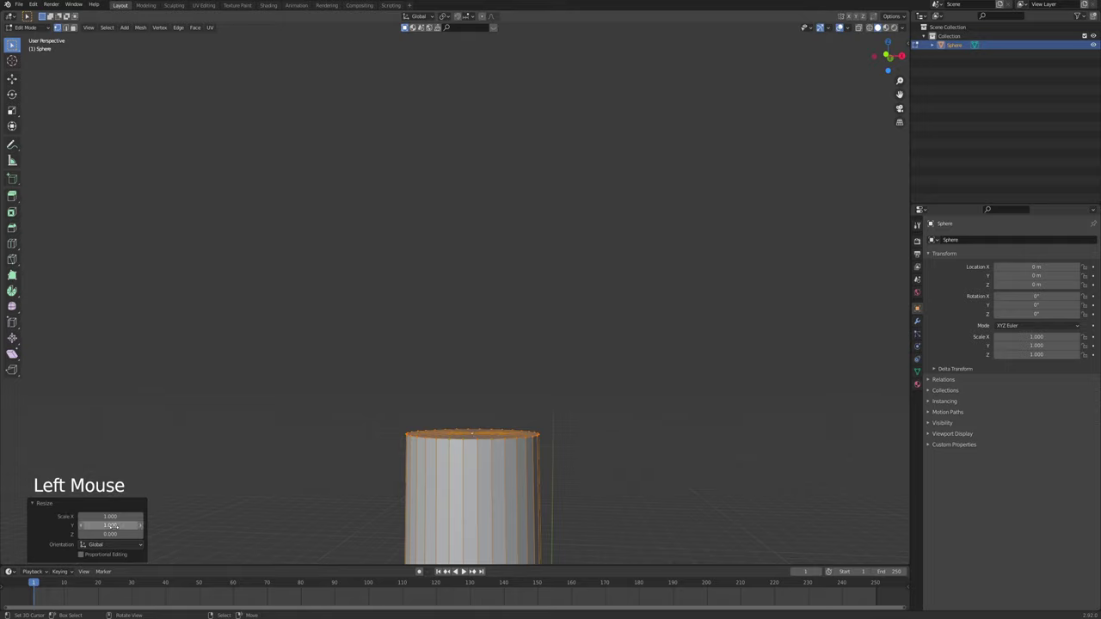
key("Tab")
View the pendulum from the front and test-tilt it to check where it pivots
scroll("down", 3)
middle_click(435, 459)
scroll("down", 3)
middle_click(473, 493)
key("KP_1")
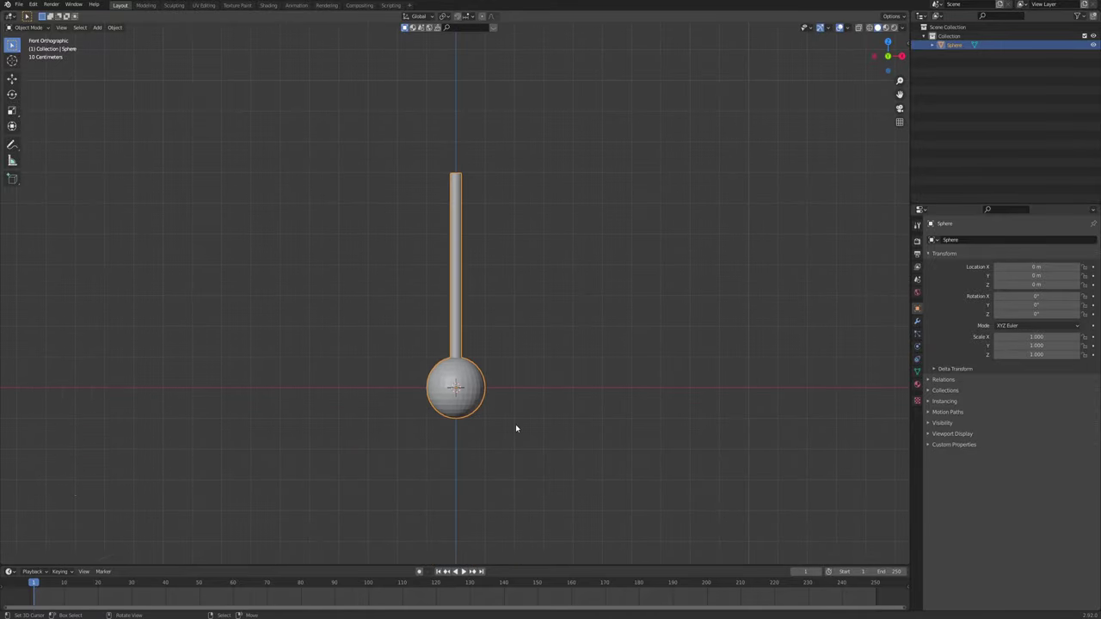
key("r")
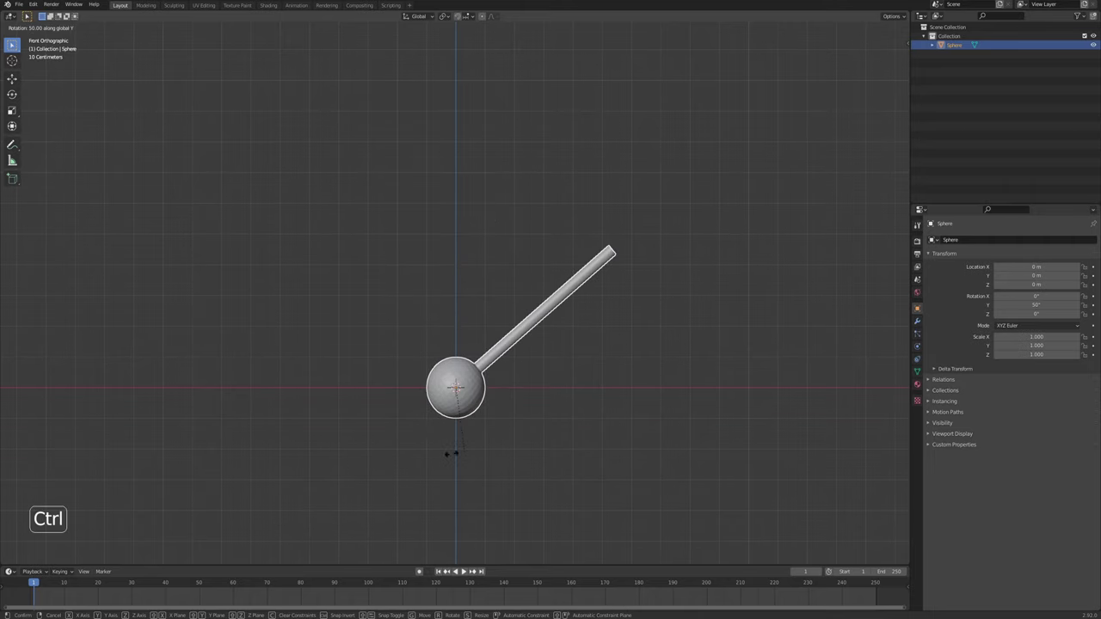
scroll("up", 3)
middle_click(499, 445)
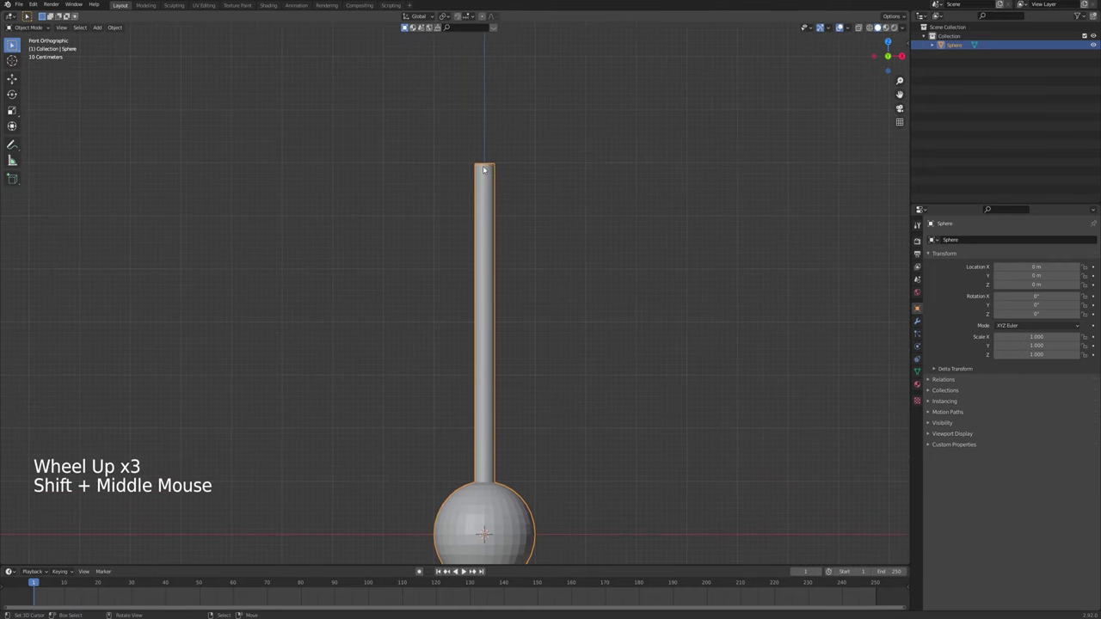
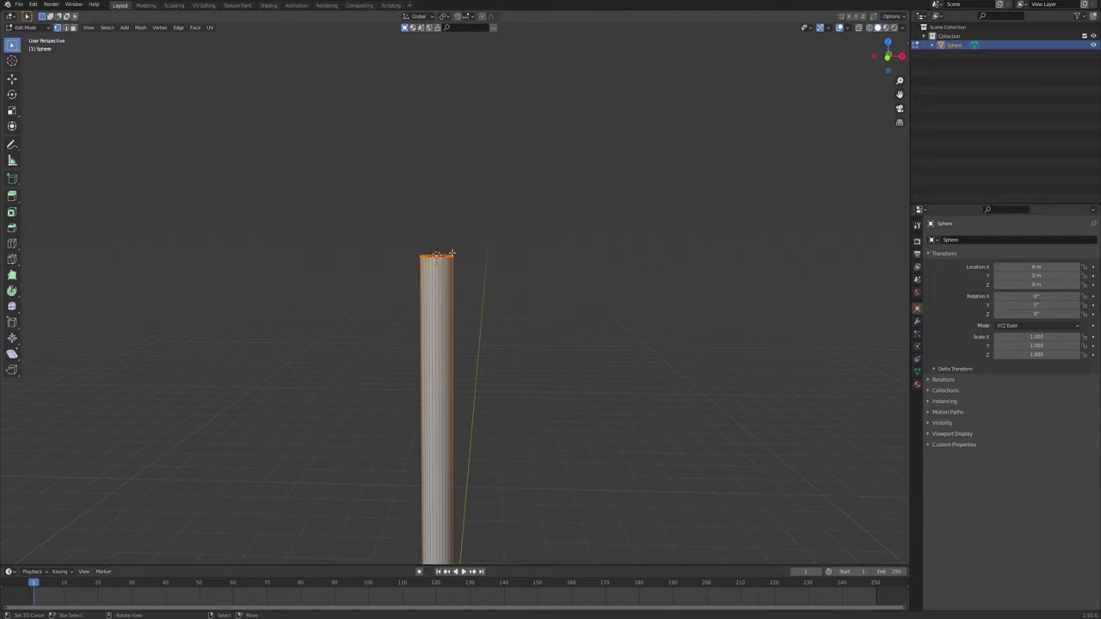
Snap the 3D cursor to the rod's top and set the object origin there
key("KP_1")
key("Tab")
scroll("up", 3)
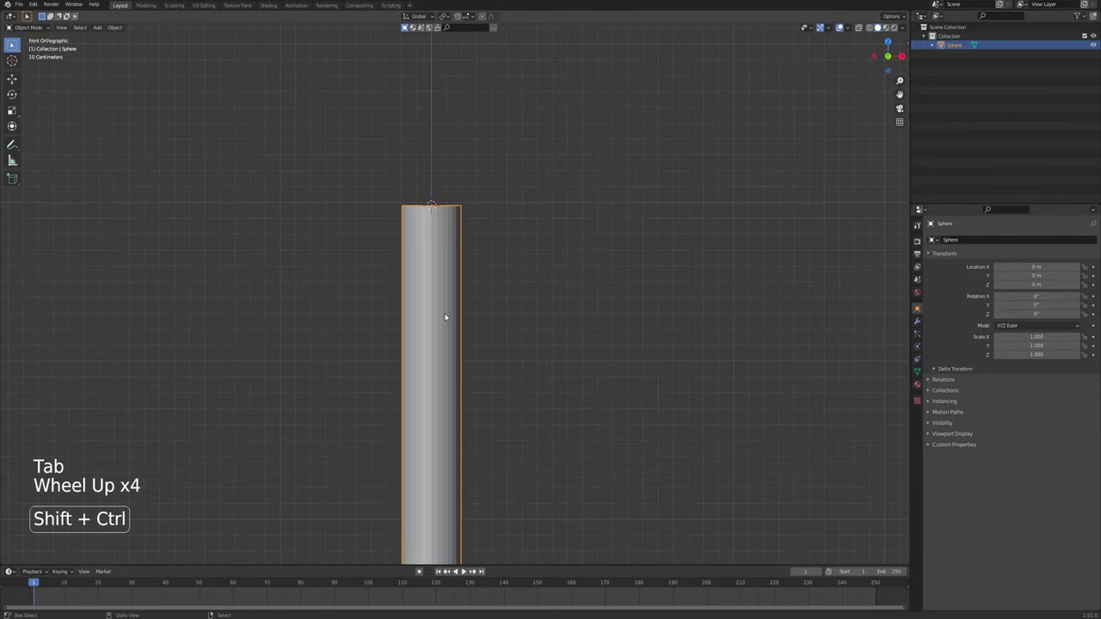
key("ctrl+shift+alt+c")
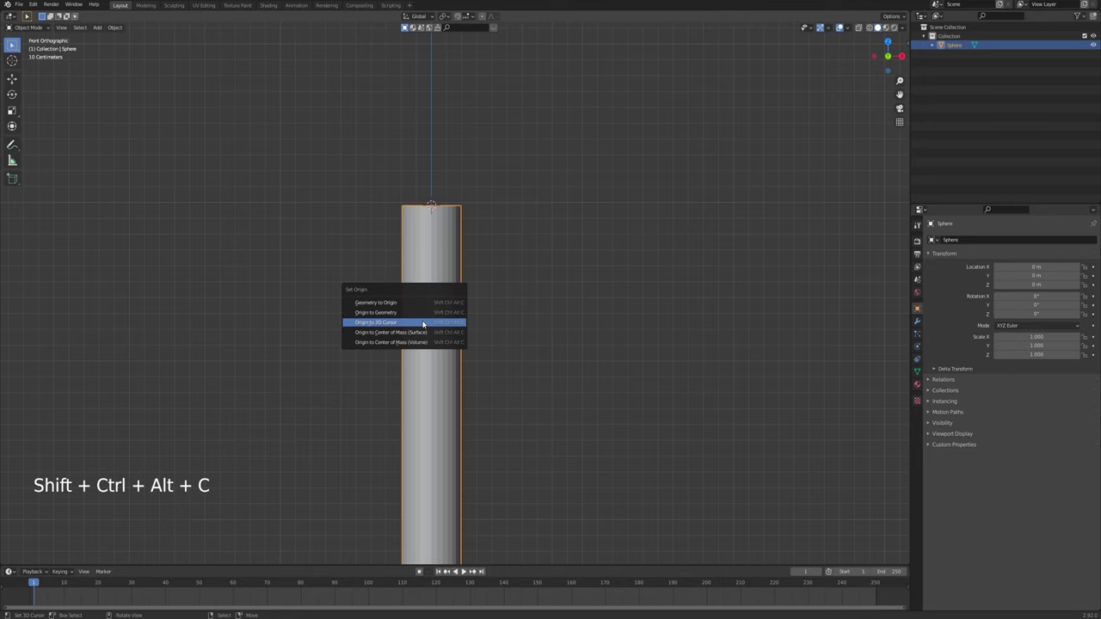
scroll("down", 3)
middle_click(583, 514)
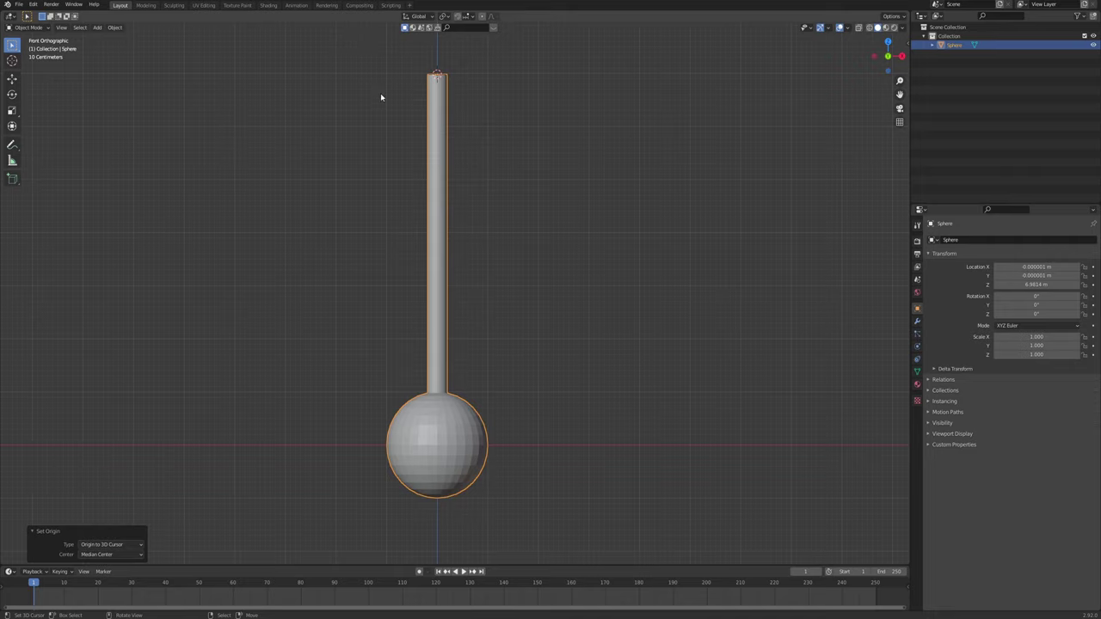
Test-rotate the pendulum about its new pivot, then cancel so it hangs straight down
key("r")
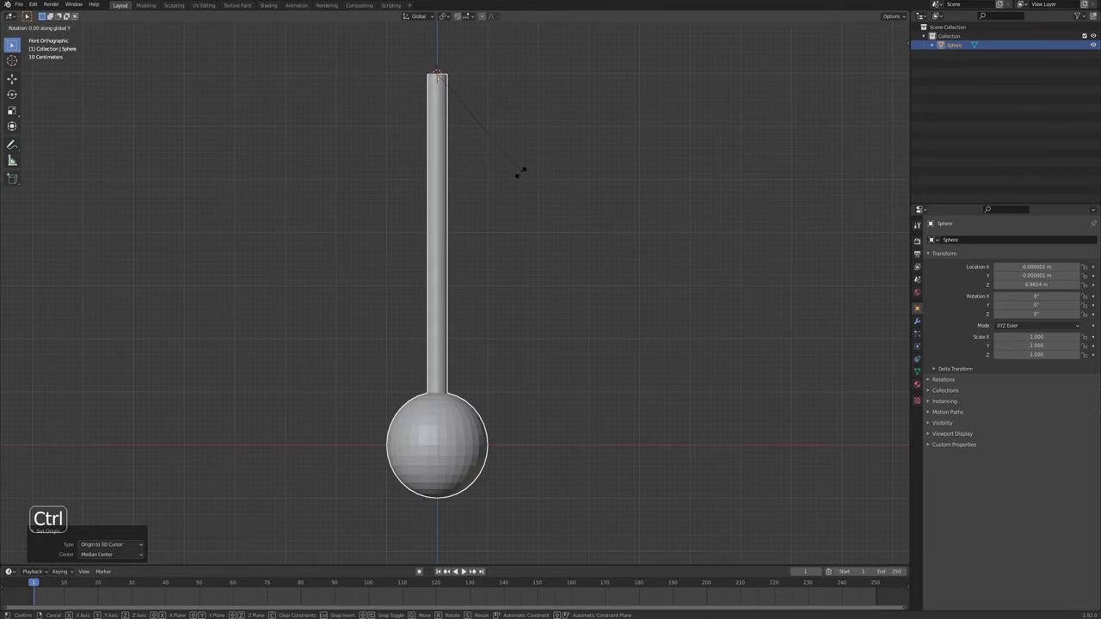
key("ctrl+a")
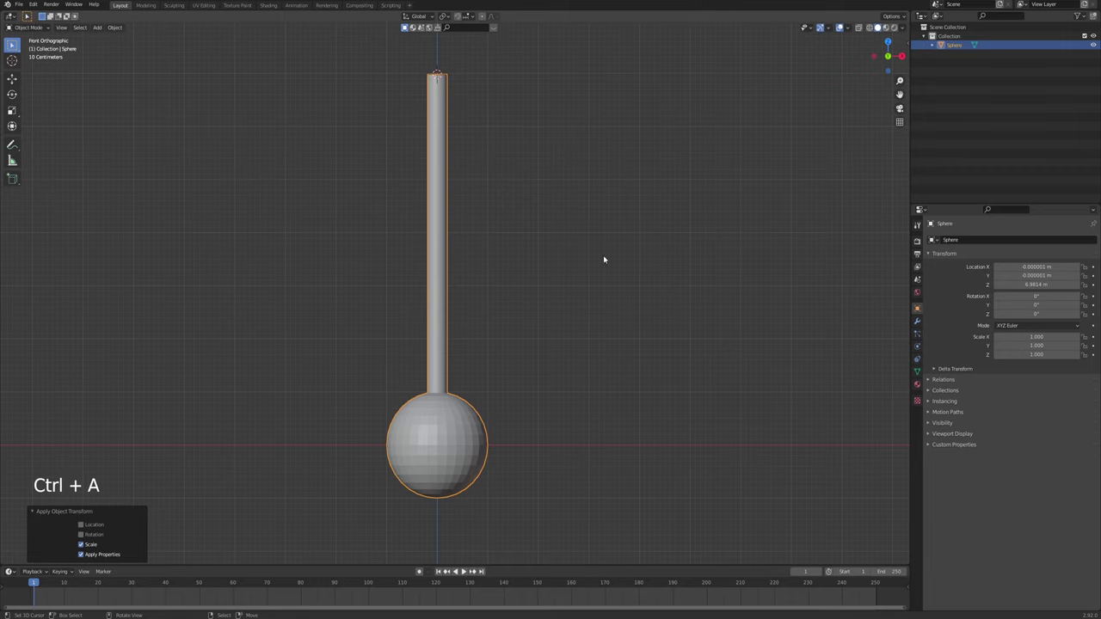
scroll("down", 3)
middle_click(545, 319)
scroll("up", 3)
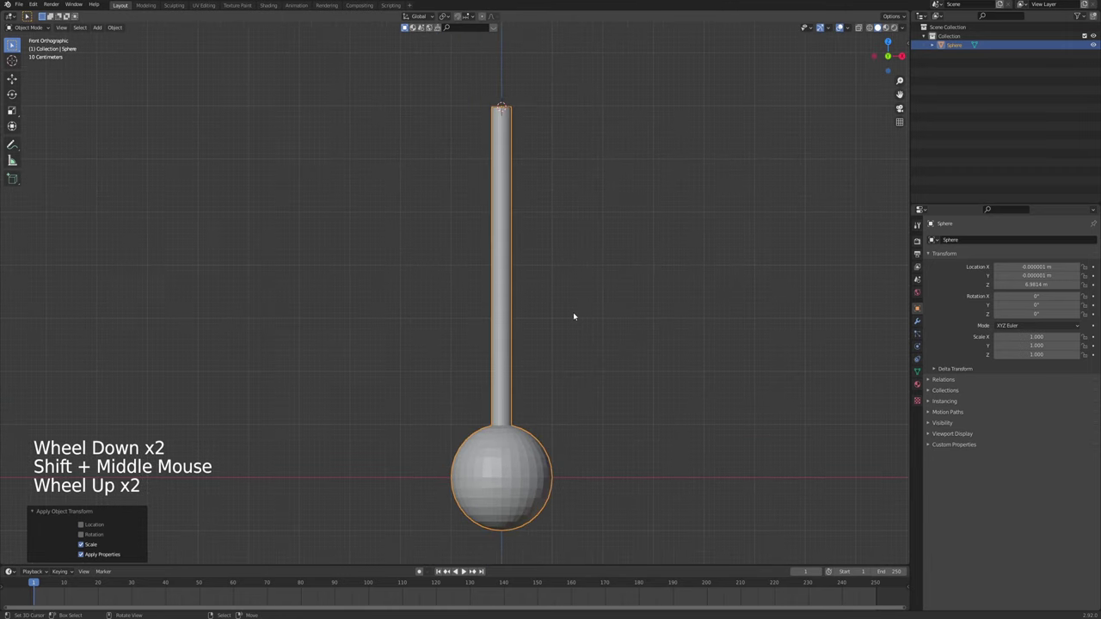
Key Y rotation 90° at frame 1, hanging straight at frame 50, and -90° at frame 100
key("r")
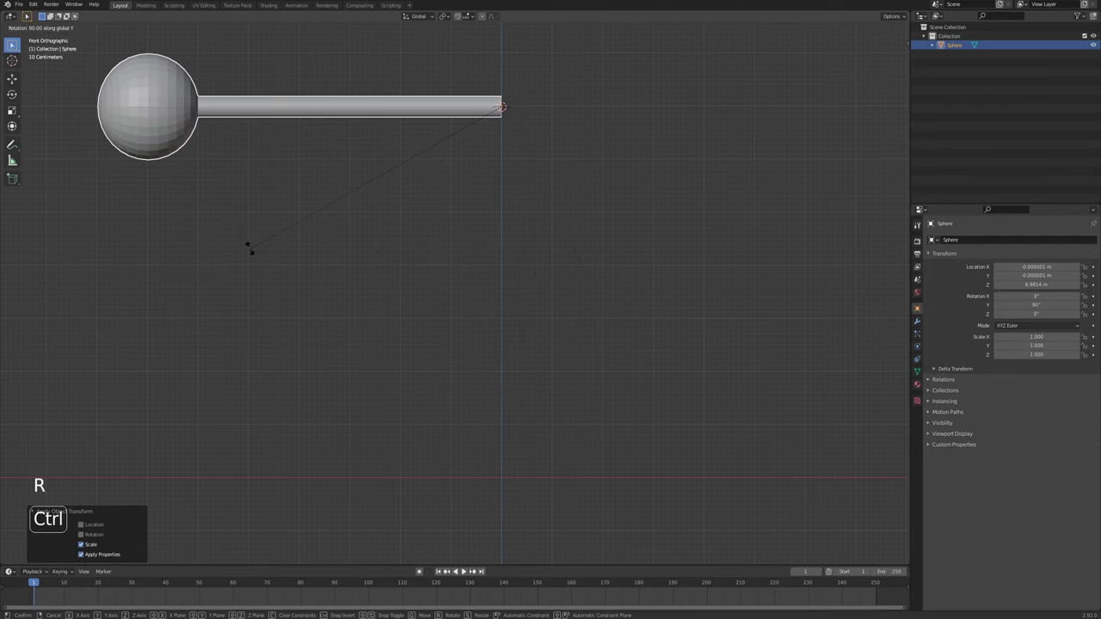
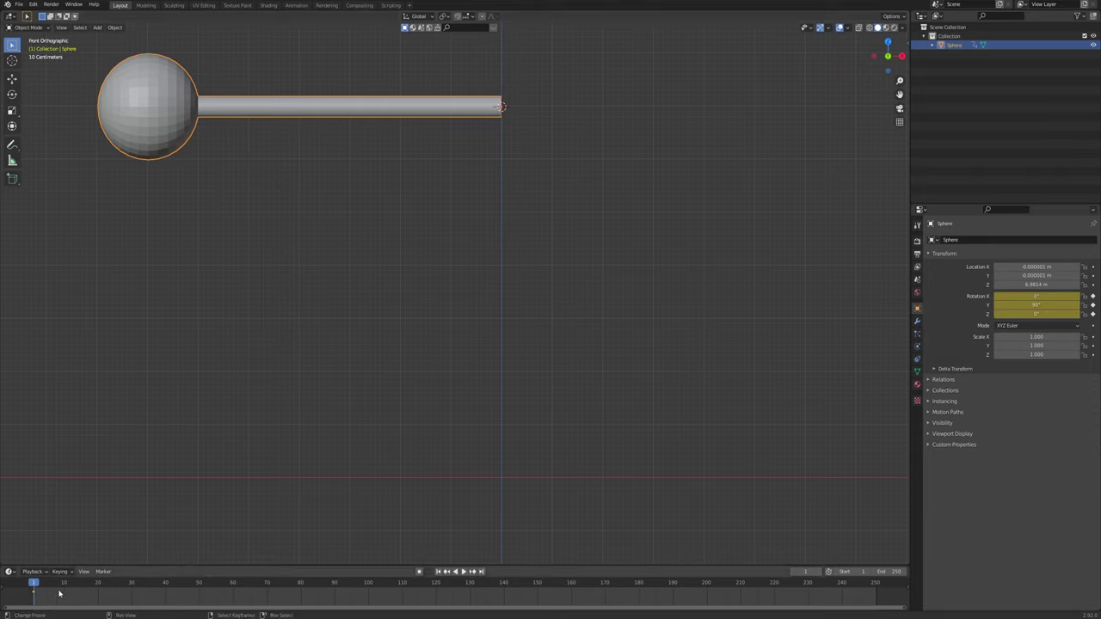
left_click(40, 584)
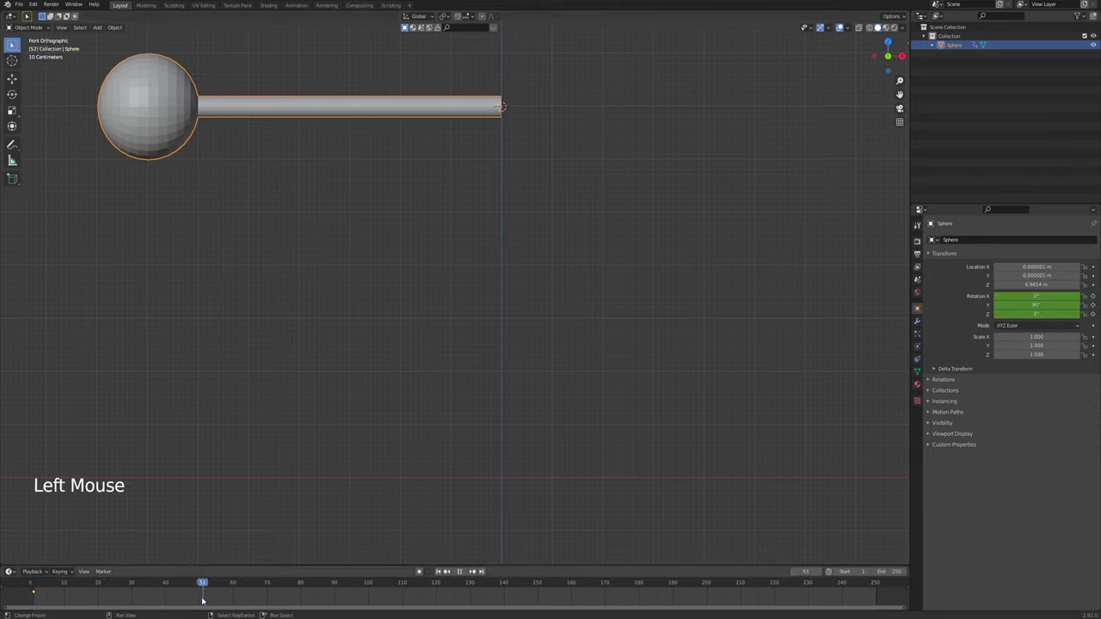
key("r")
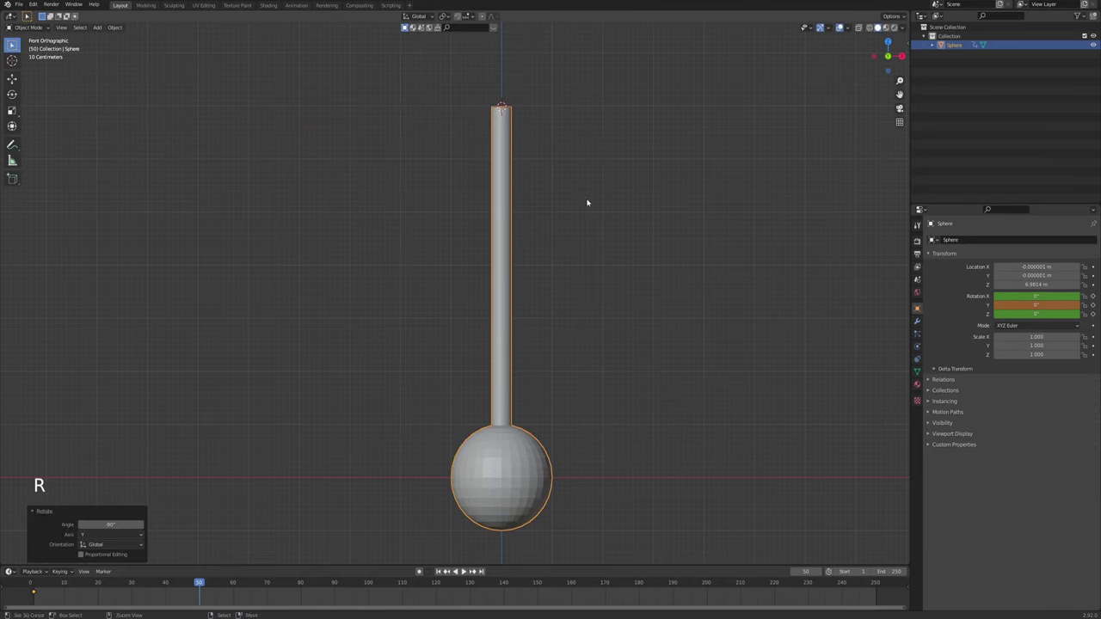
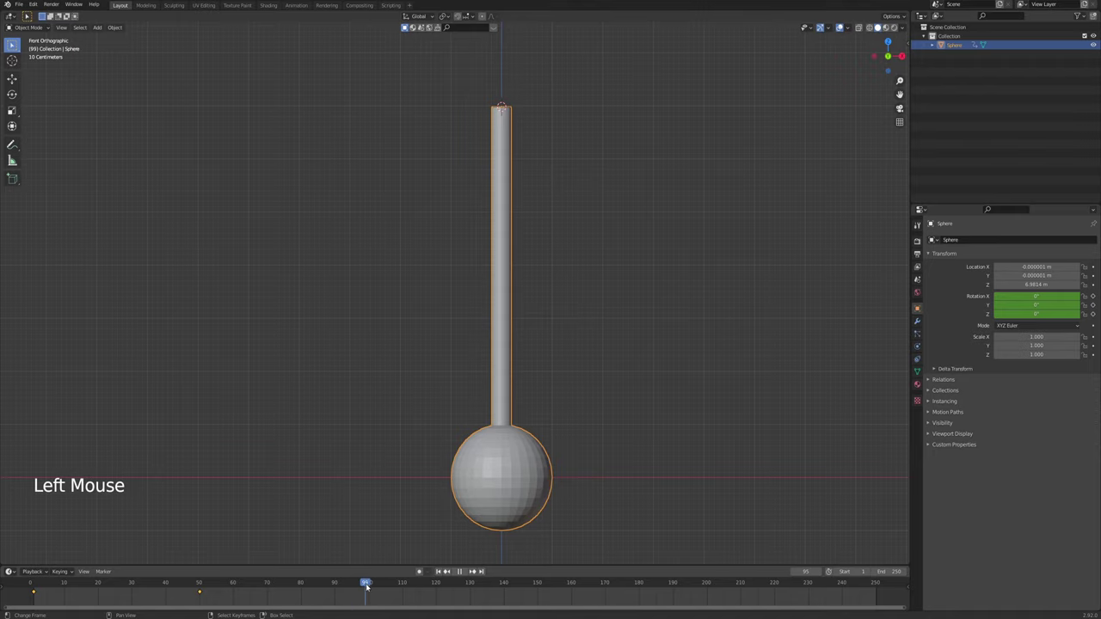
key("r")
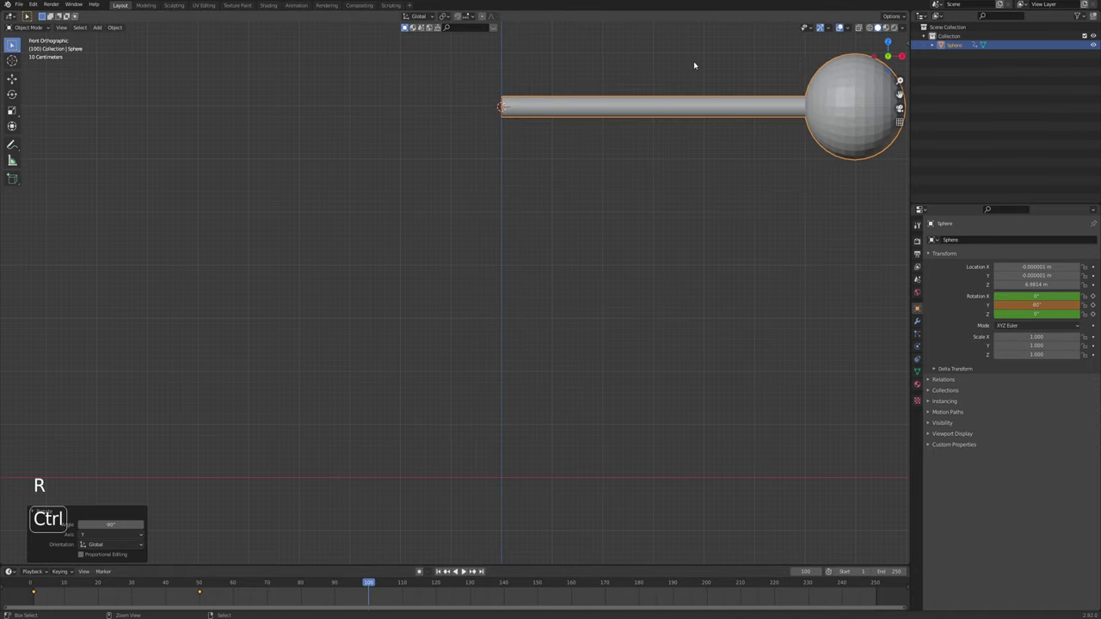
key("i")
scroll("up", 3)
middle_click(651, 372)
Copy the first keyframe and move to frame 150 ready to paste it
left_click(381, 584)
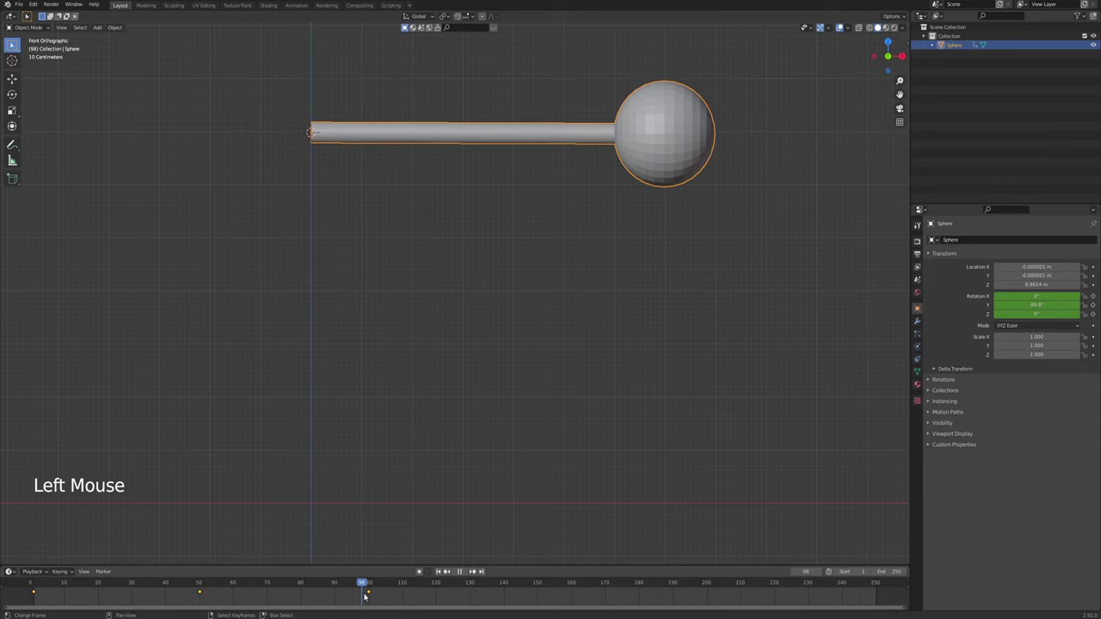
right_click(203, 592)
right_click(201, 593)
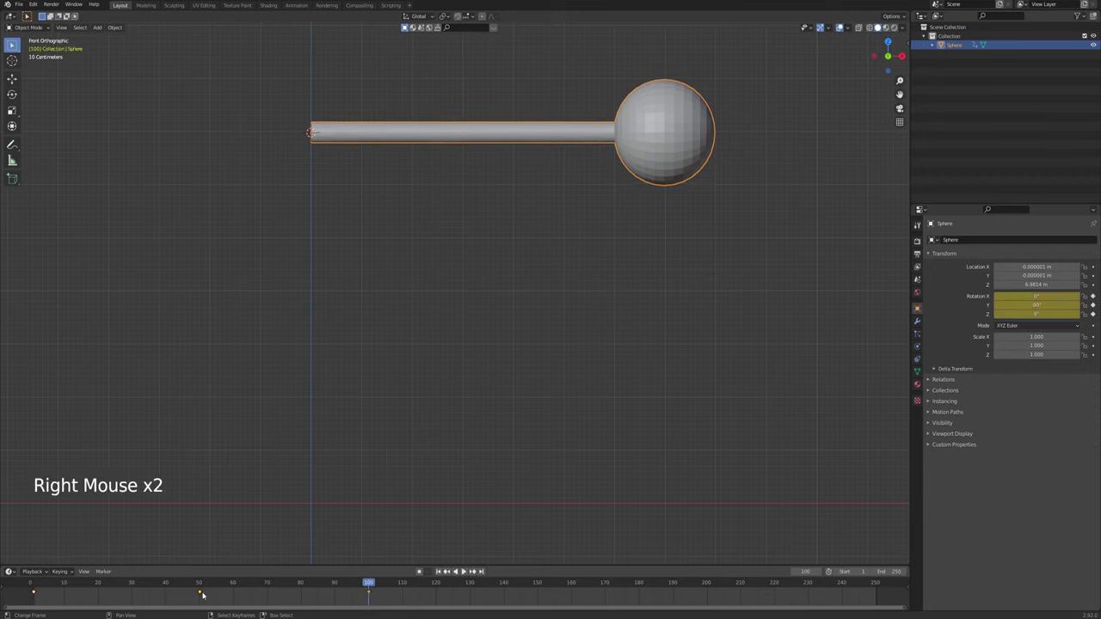
key("ctrl+c")
left_click(540, 585)
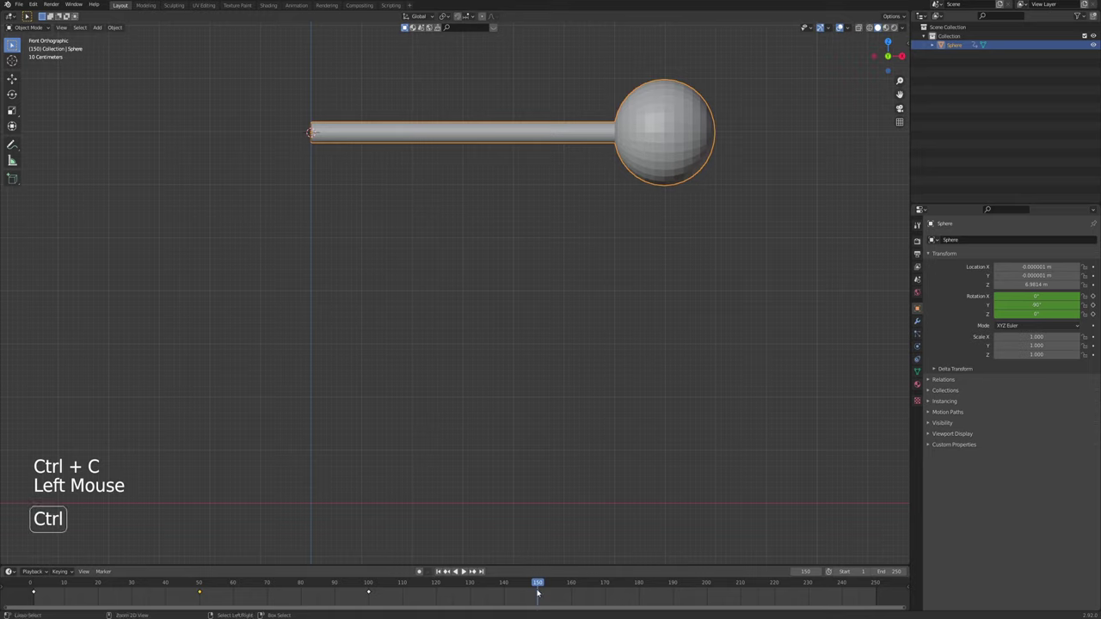
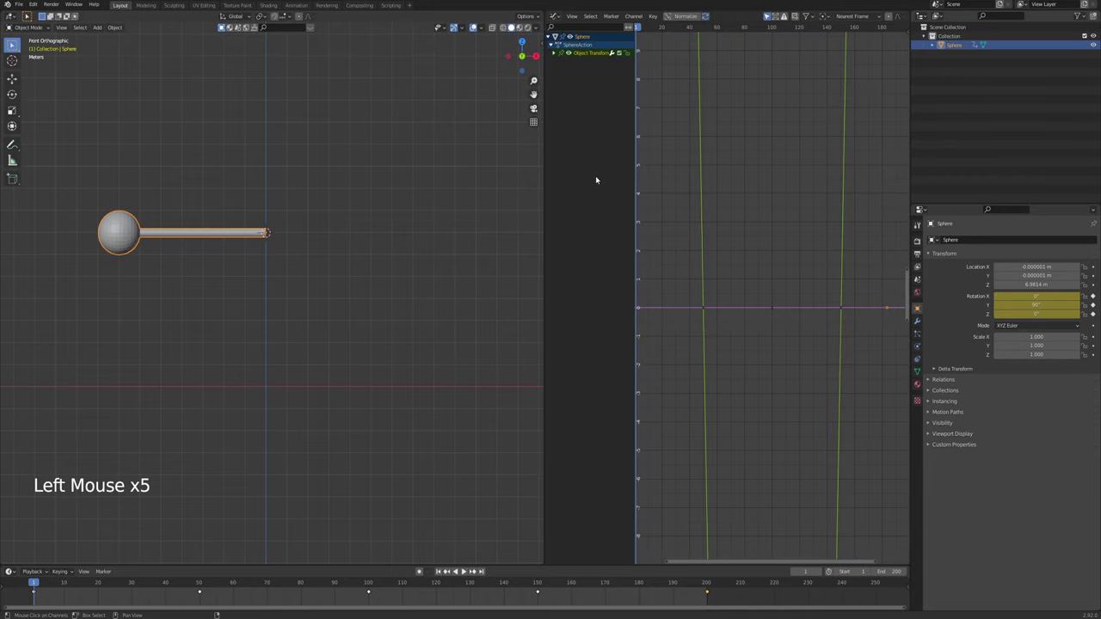
Paste keys at frames 150 and 200, set End to 200, and split off a Graph Editor
scroll("down", 3)
scroll("down", 3)
left_click(688, 19)
scroll("up", 3)
scroll("up", 3)
scroll("up", 3)
Expand the rotation channels and hide the X and Z Euler curves, leaving only Y
left_click(554, 54)
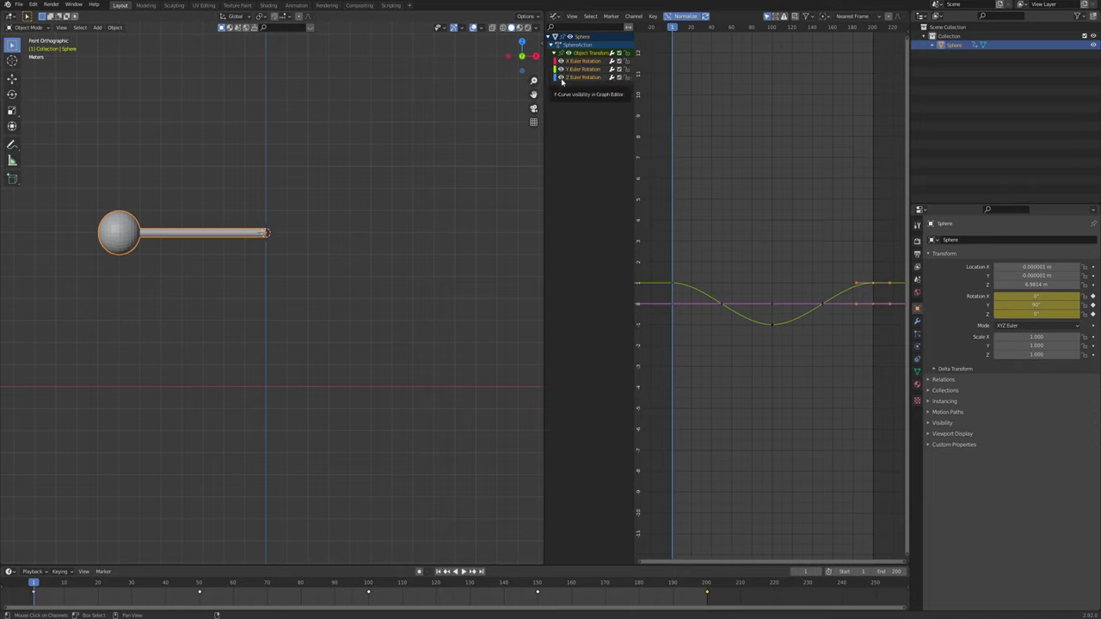
left_click(563, 80)
left_click(563, 64)
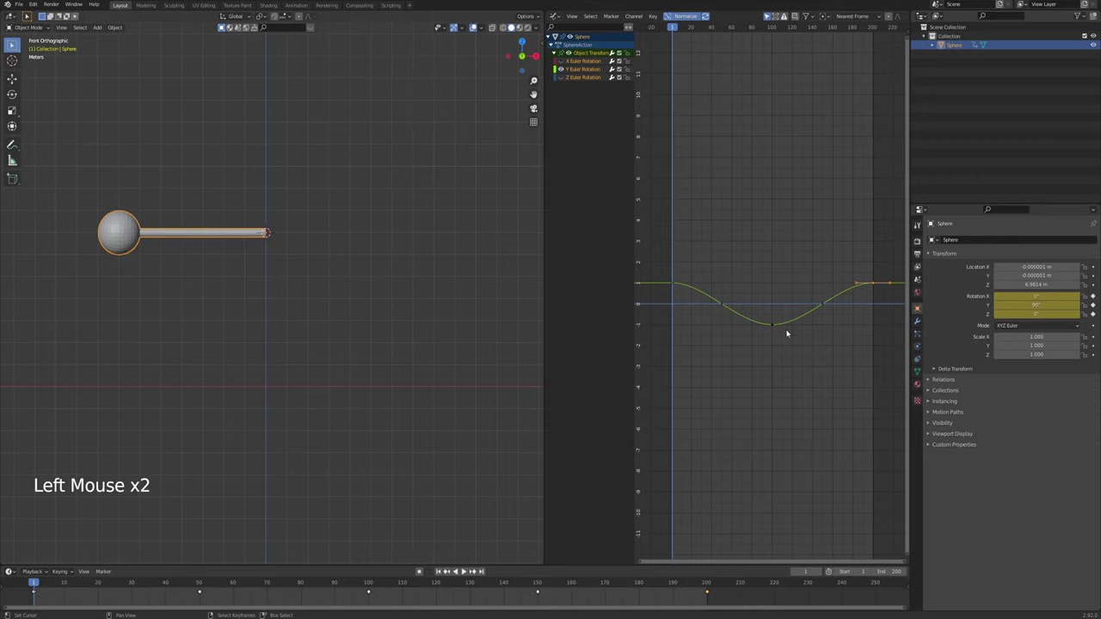
Play the swing through once and return to the first frame
scroll("up", 3)
key("alt+a")
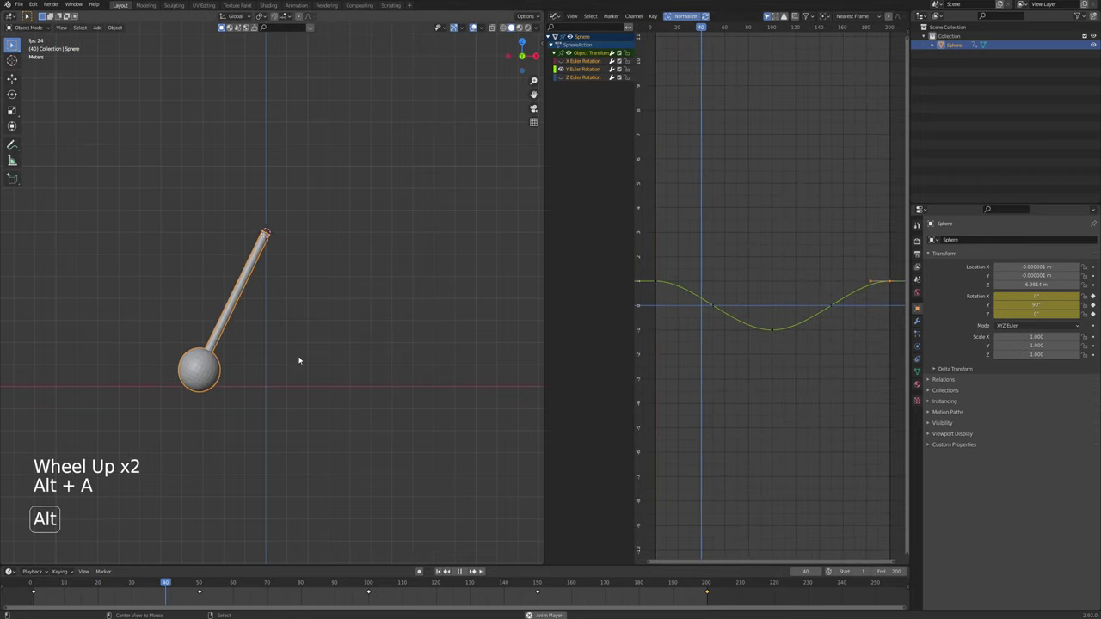
key("alt+a")
left_click(440, 573)
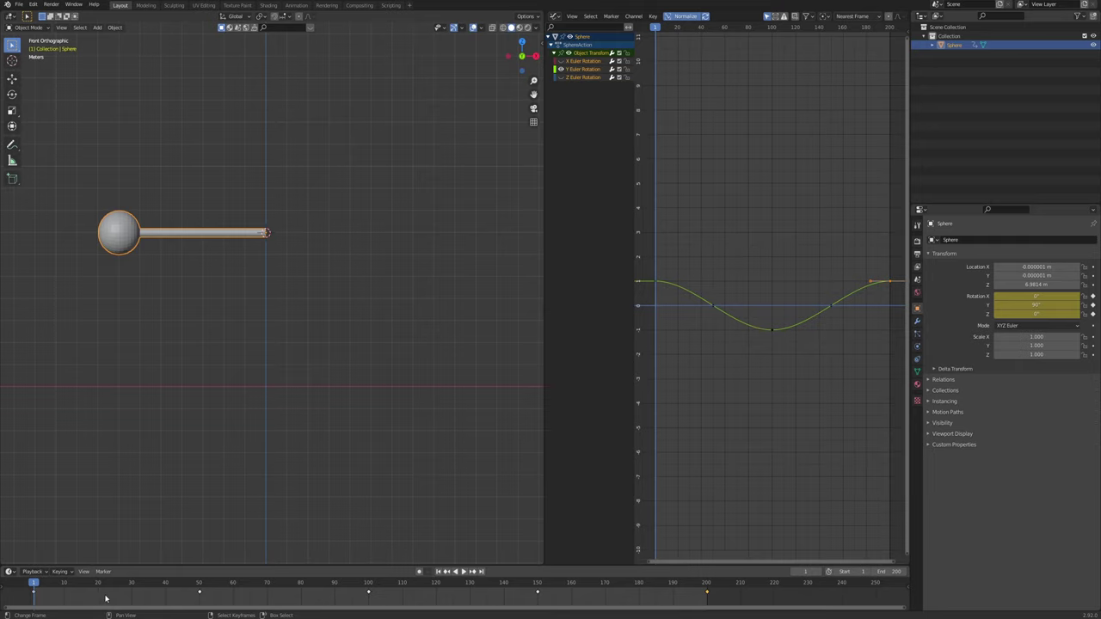
Select all rotation keyframes and scale them in time to end at frame 90
key("a")
key("a")
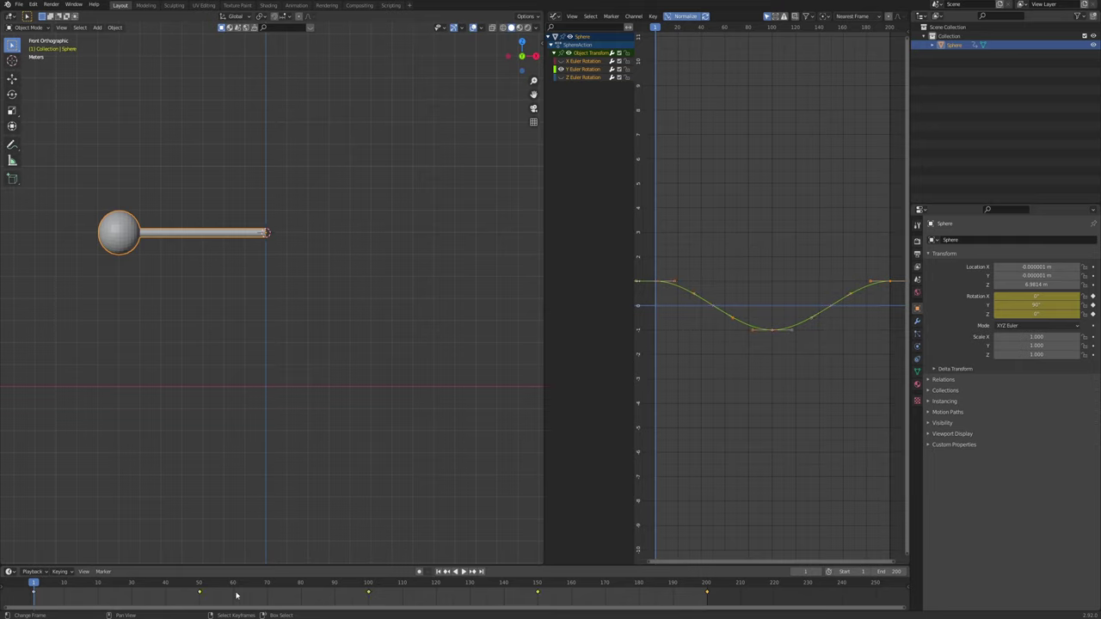
key("s")
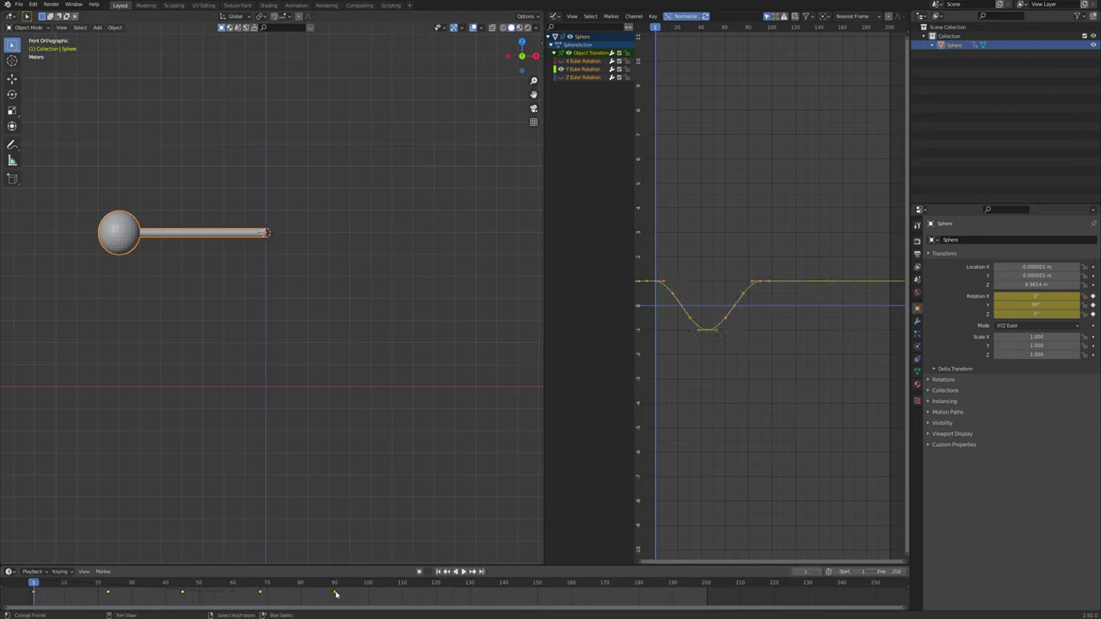
key("alt+a")
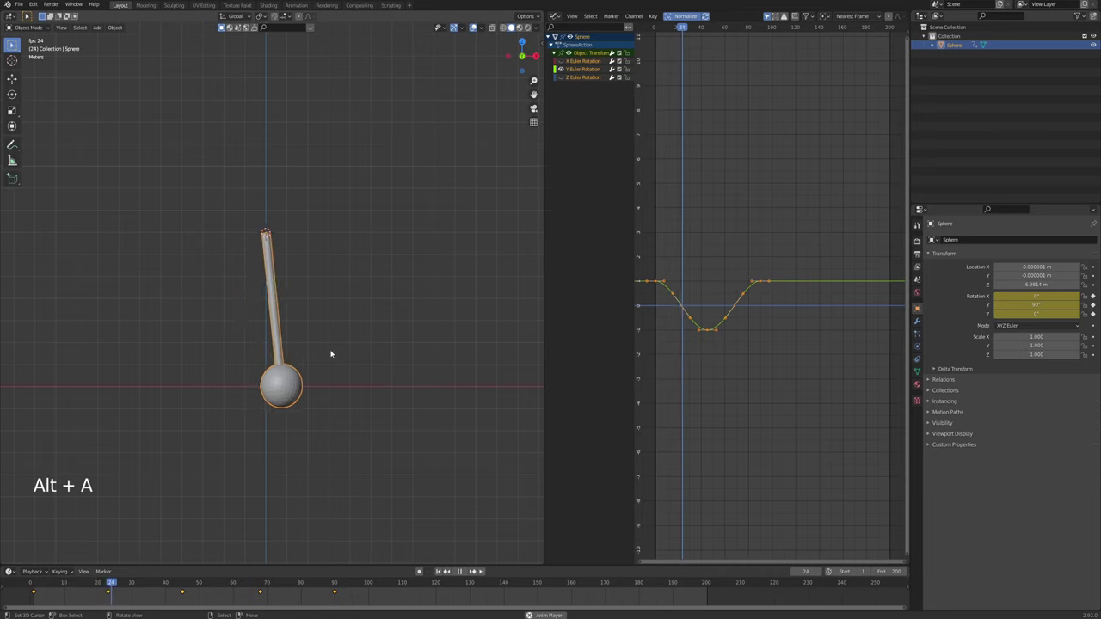
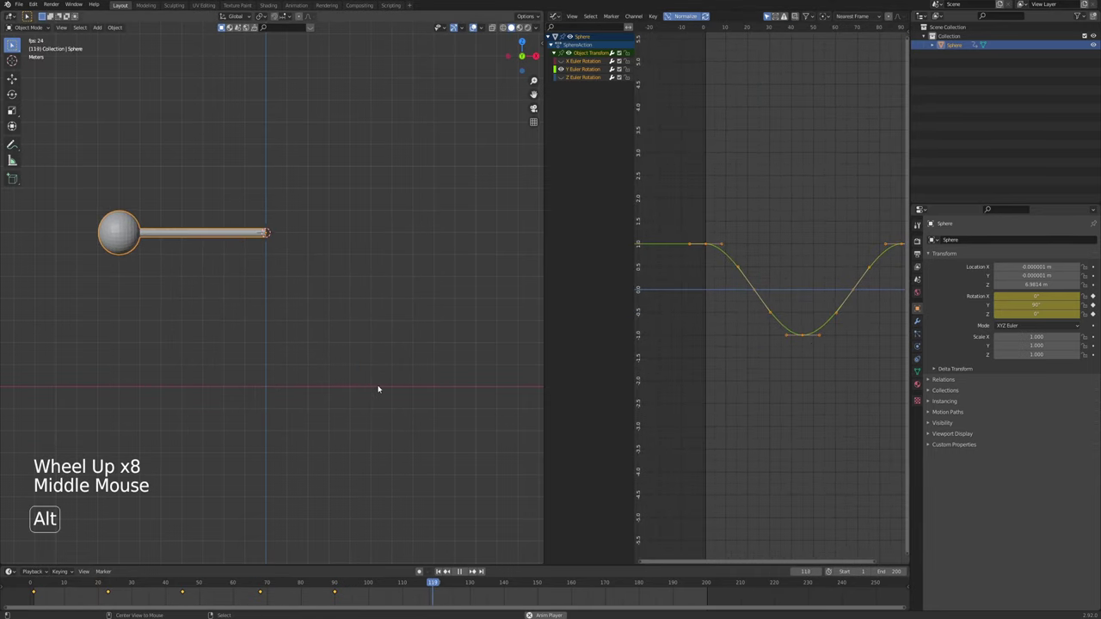
key("alt+a")
Set the scene's End frame to 90 and play the shortened animation
left_click(510, 432)
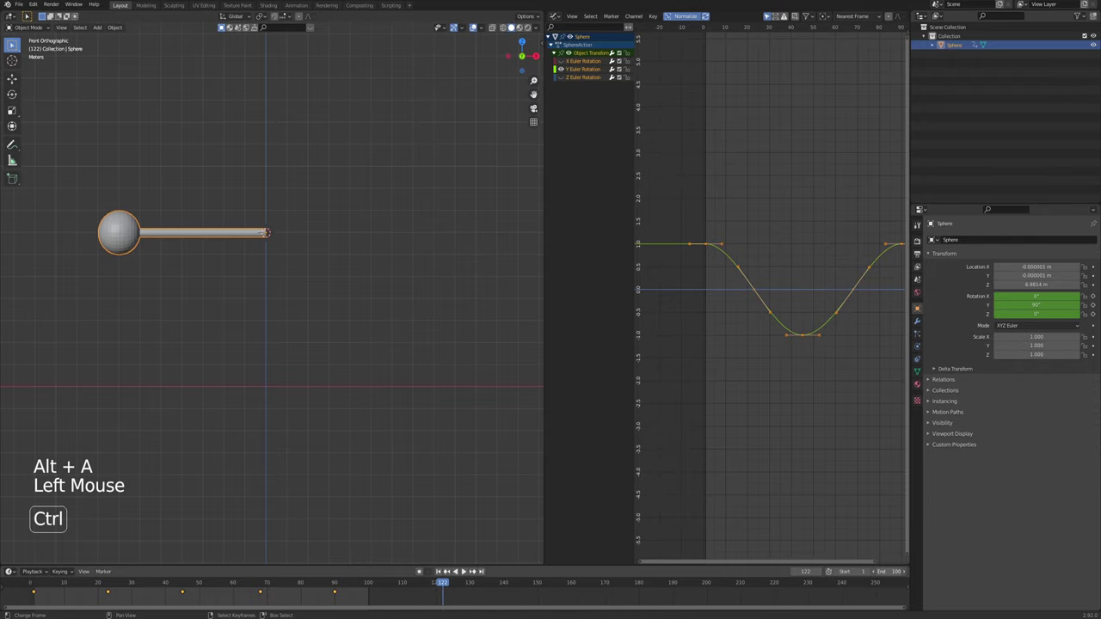
key("alt+a")
scroll("up", 3)
scroll("down", 3)
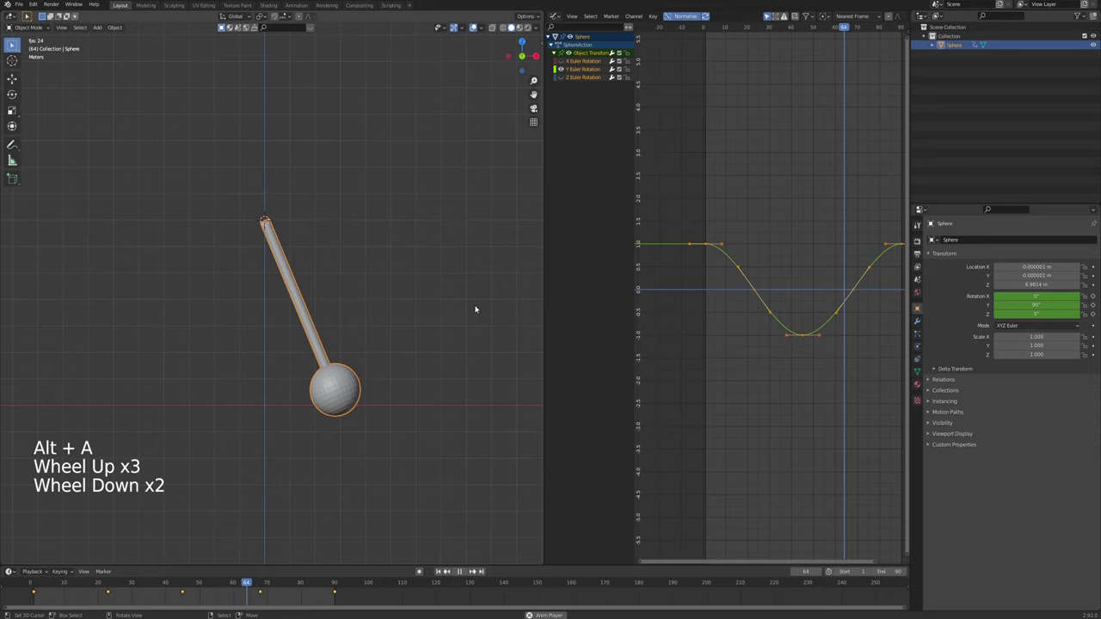
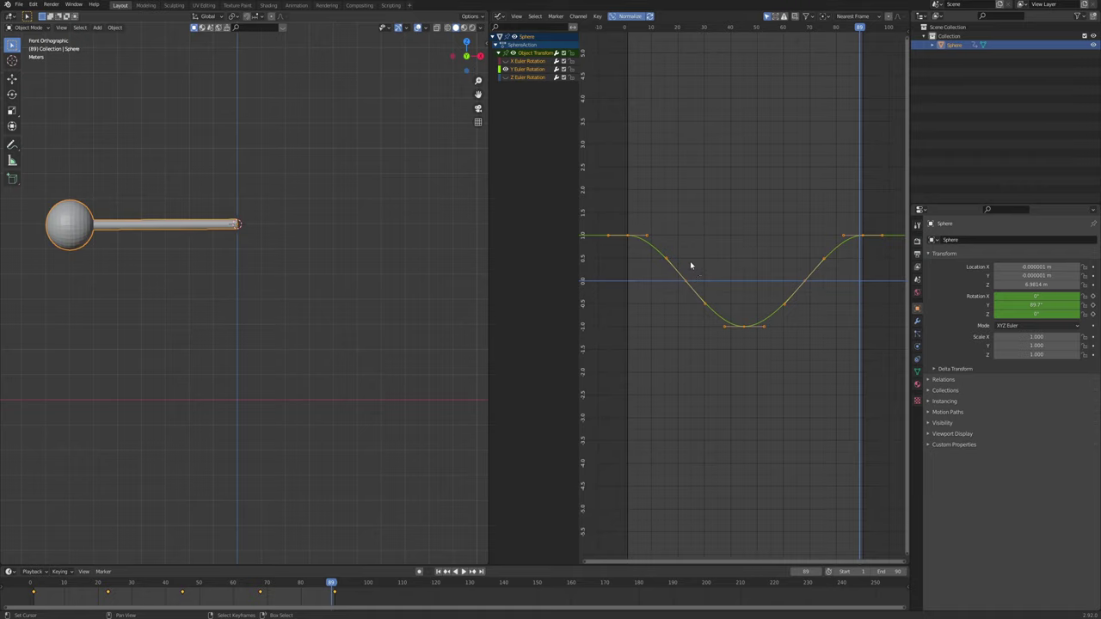
Change the keyframes' interpolation type and replay the swing from frame 1
key("t")
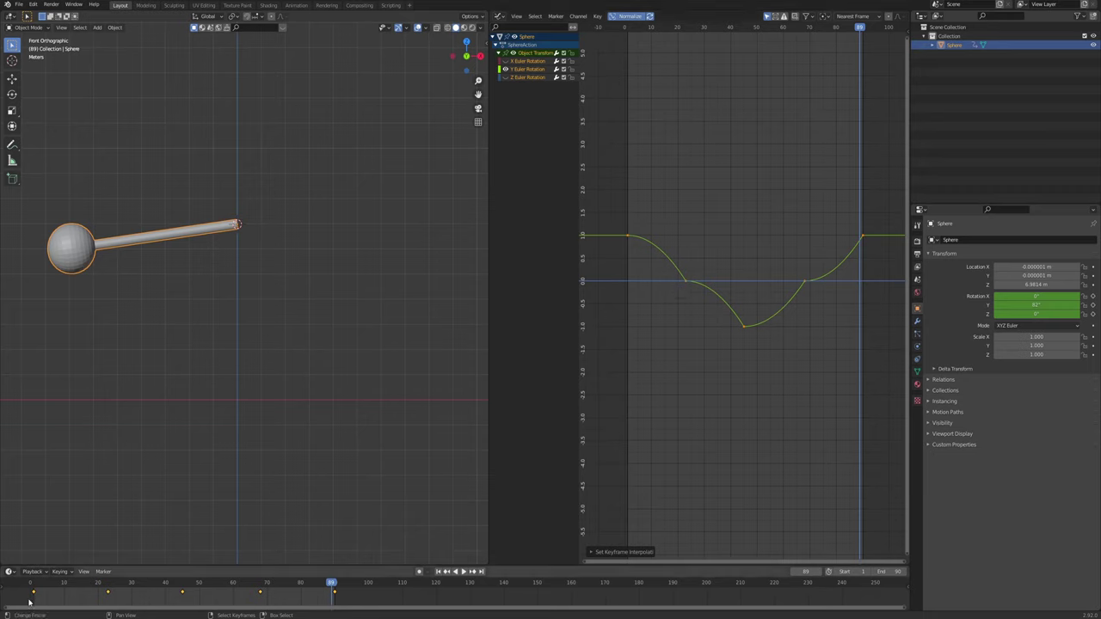
left_click(38, 586)
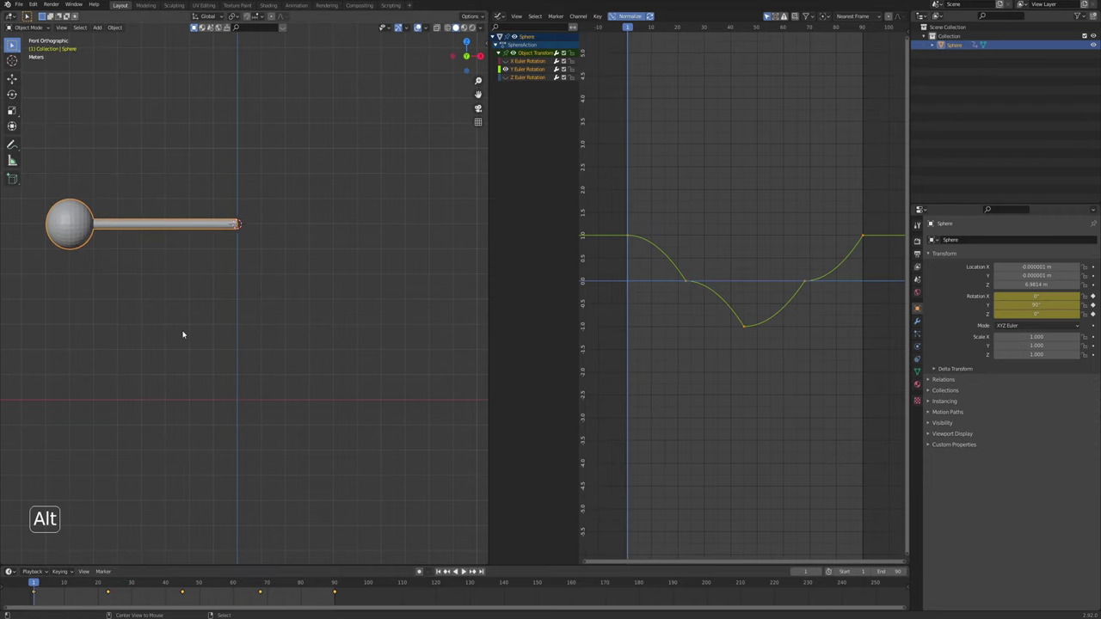
key("alt+a")
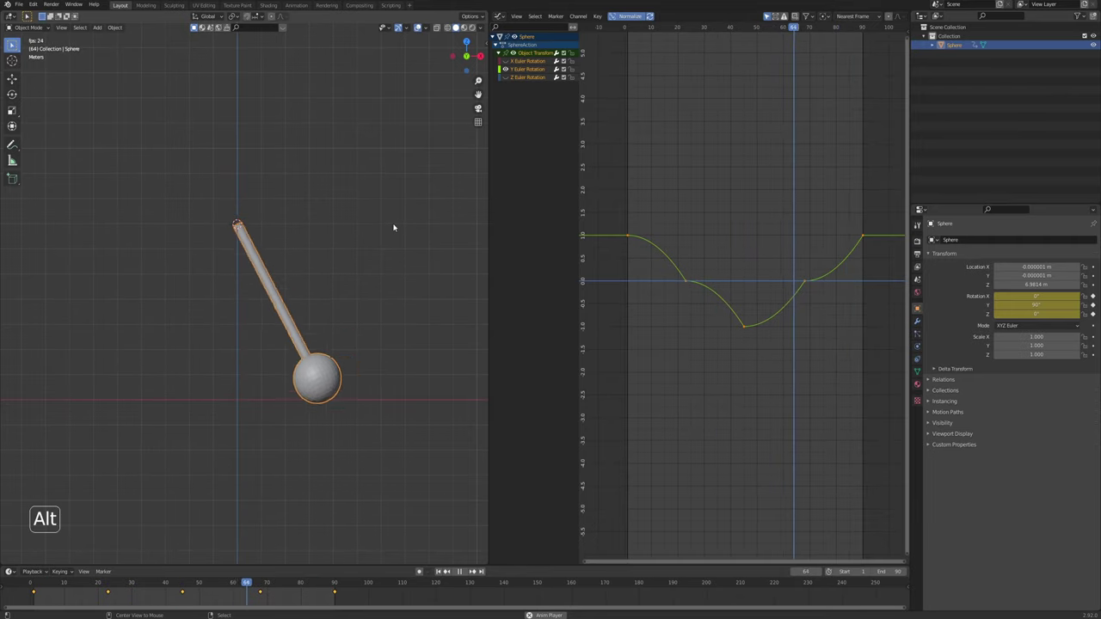
key("alt+a")
left_click(36, 587)
Select keyframes along the Y rotation curve and frame the curve in the graph
right_click(631, 236)
right_click(686, 284)
right_click(744, 330)
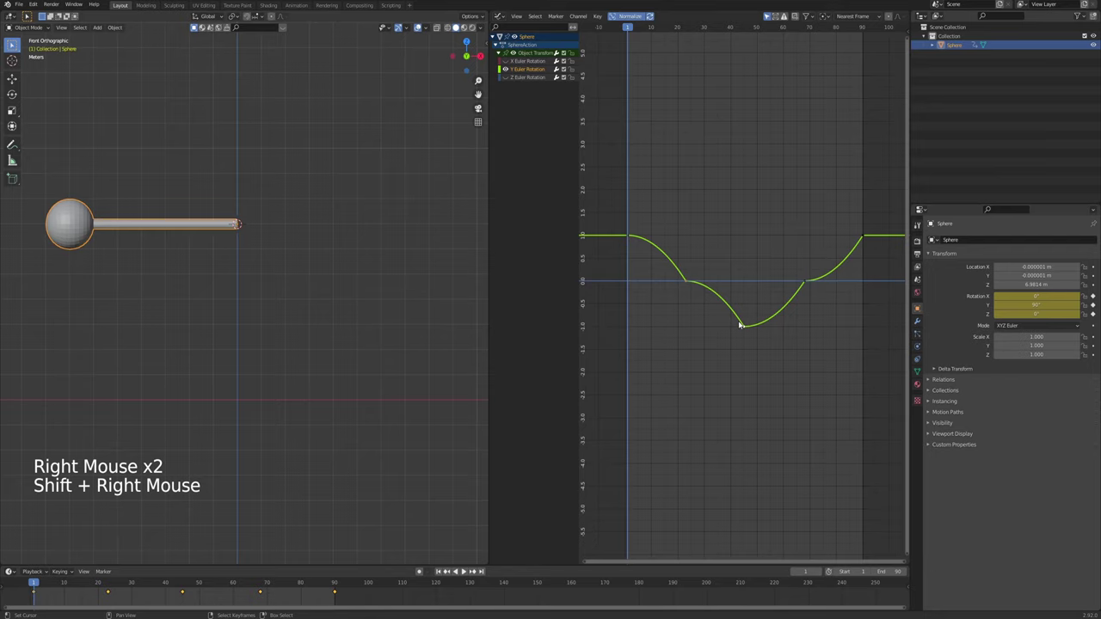
scroll("up", 3)
middle_click(700, 331)
Apply an easing type with Ctrl+E to the first keyframes and review playback
right_click(693, 247)
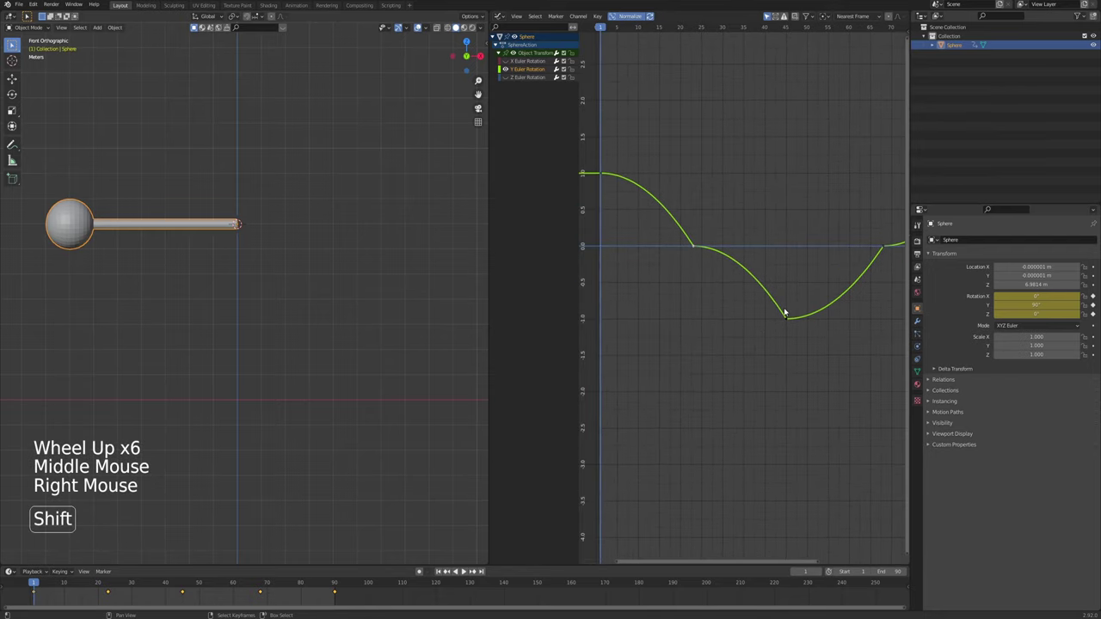
right_click(785, 320)
key("ctrl+e")
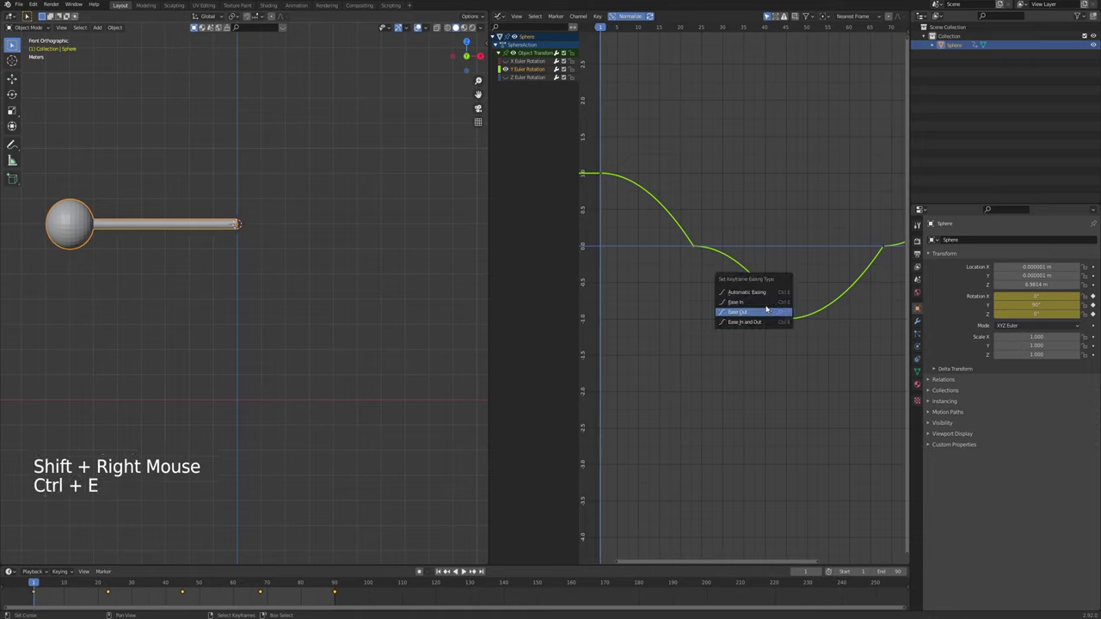
key("alt+a")
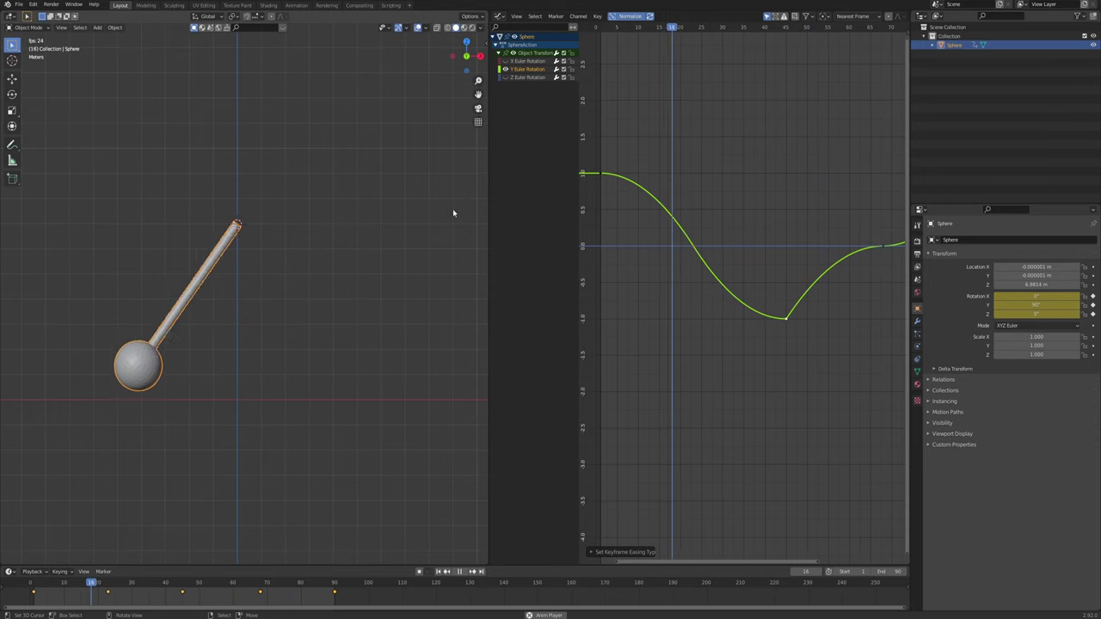
scroll("down", 3)
middle_click(857, 311)
Ease the remaining keyframe pairs so the swing slows at both extremes
right_click(769, 262)
right_click(710, 307)
key("ctrl+e")
right_click(768, 259)
right_click(830, 212)
key("ctrl+e")
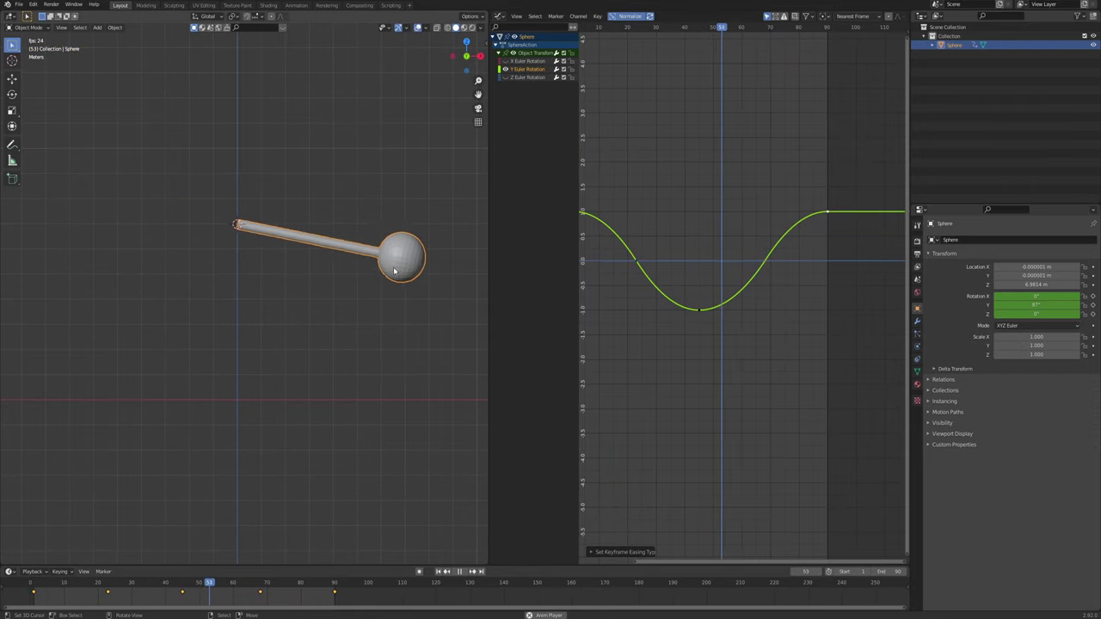
middle_click(300, 299)
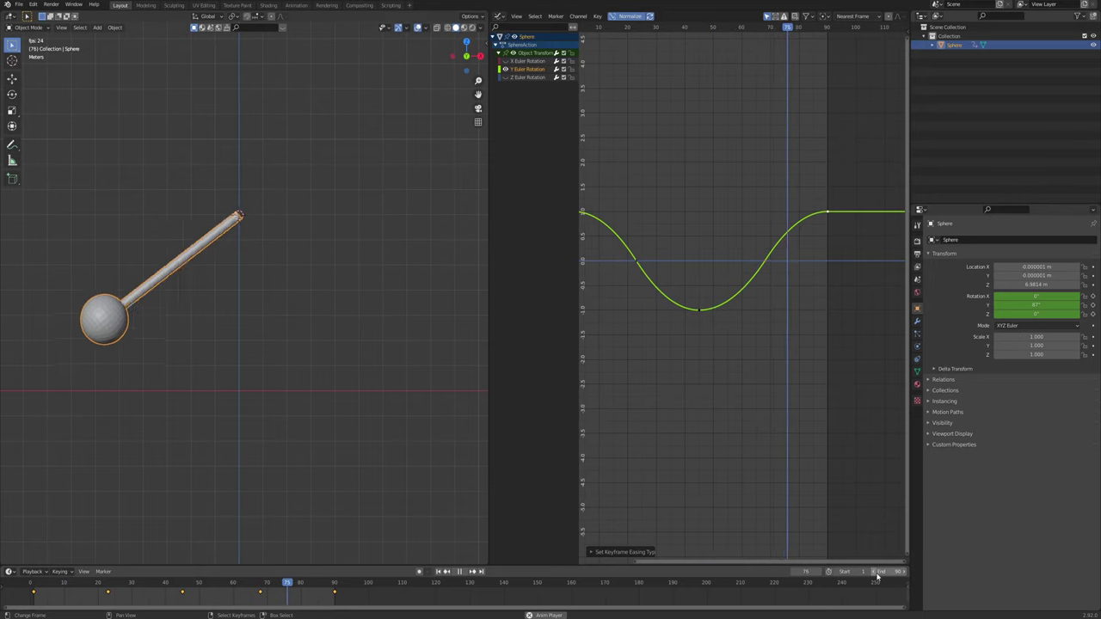
Set the End frame to 89, deselect the pendulum and return to frame 1
left_click(875, 575)
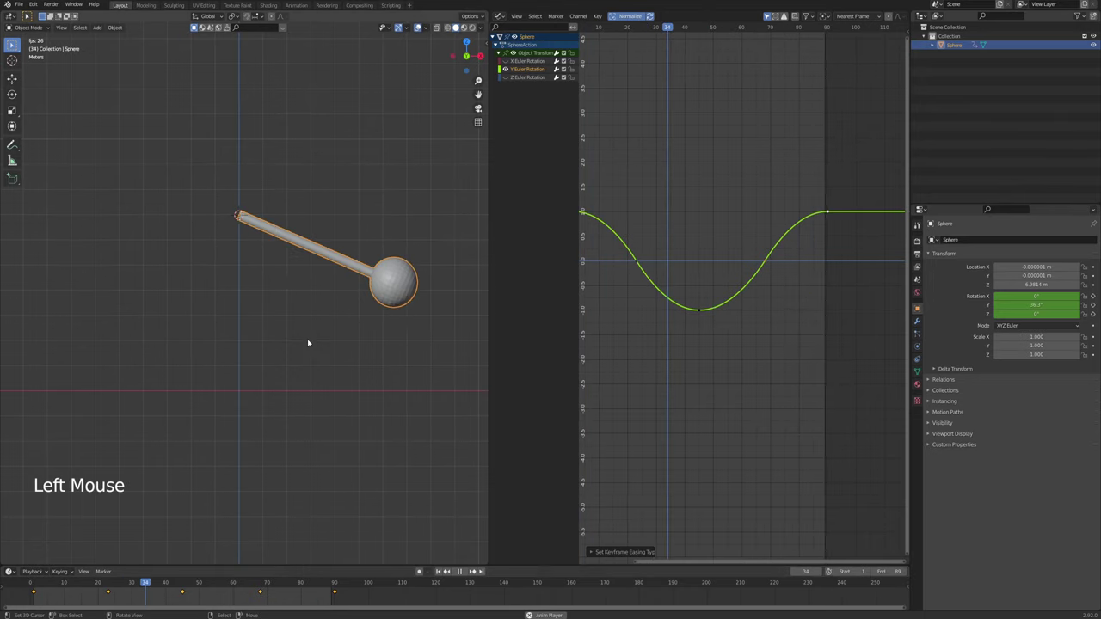
key("a")
scroll("up", 3)
scroll("down", 3)
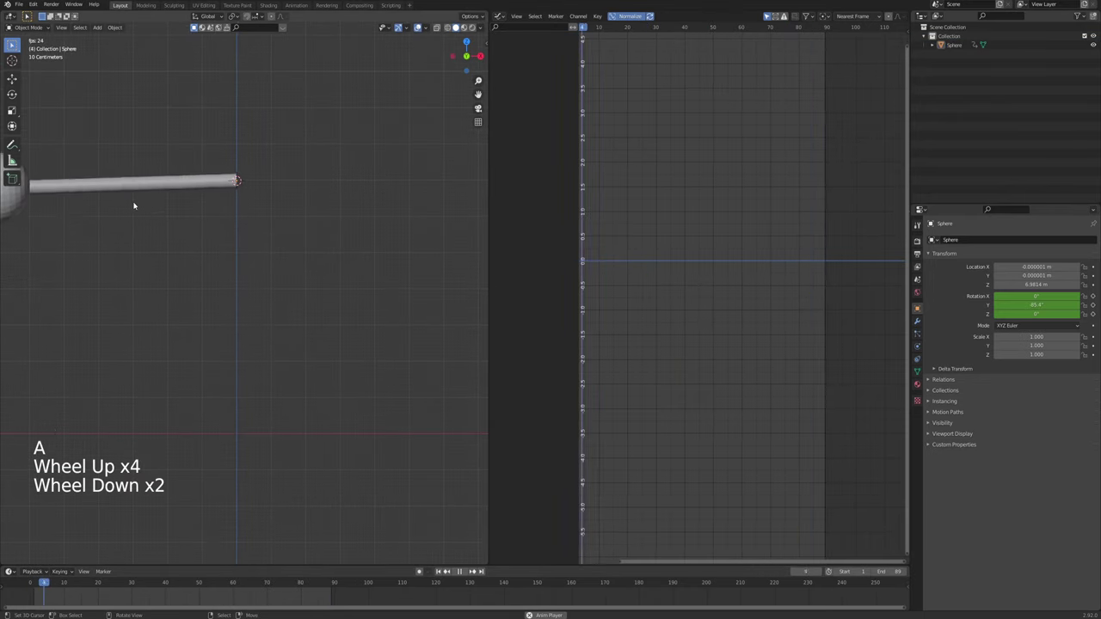
key("alt+a")
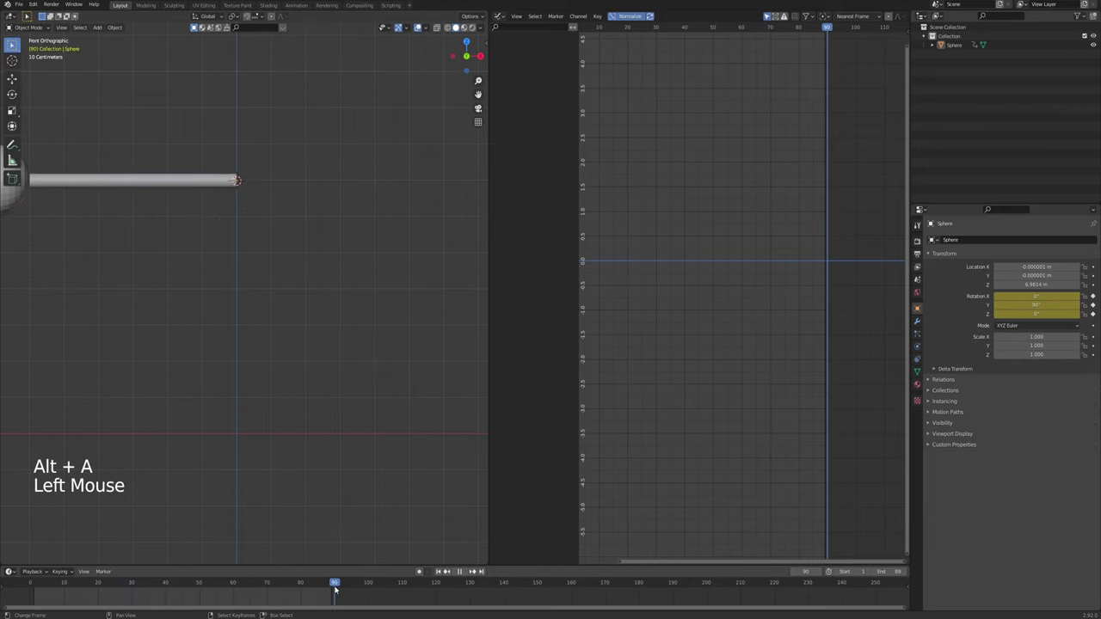
left_click(258, 603)
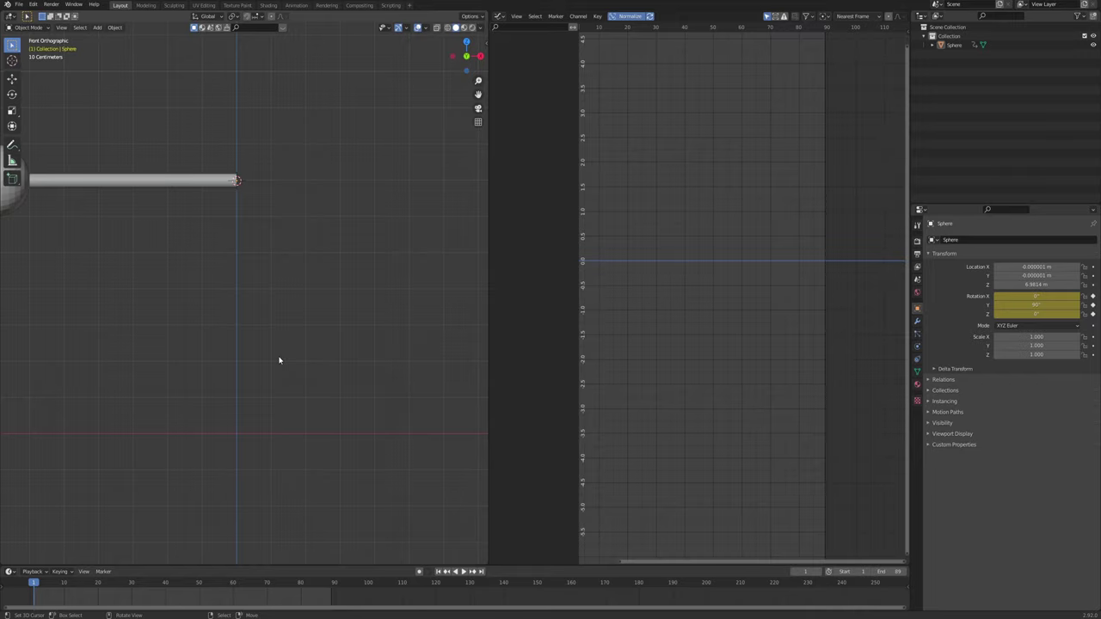
Close the Graph Editor to one wide 3D viewport and replay the centered swing
scroll("down", 3)
middle_click(317, 351)
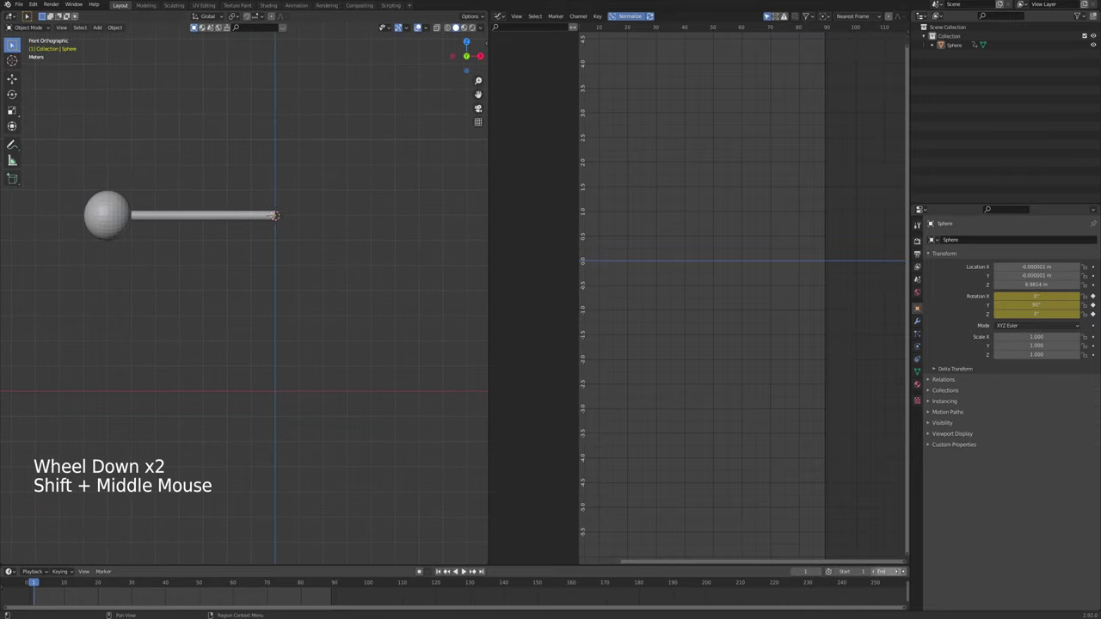
key("alt+a")
middle_click(299, 322)
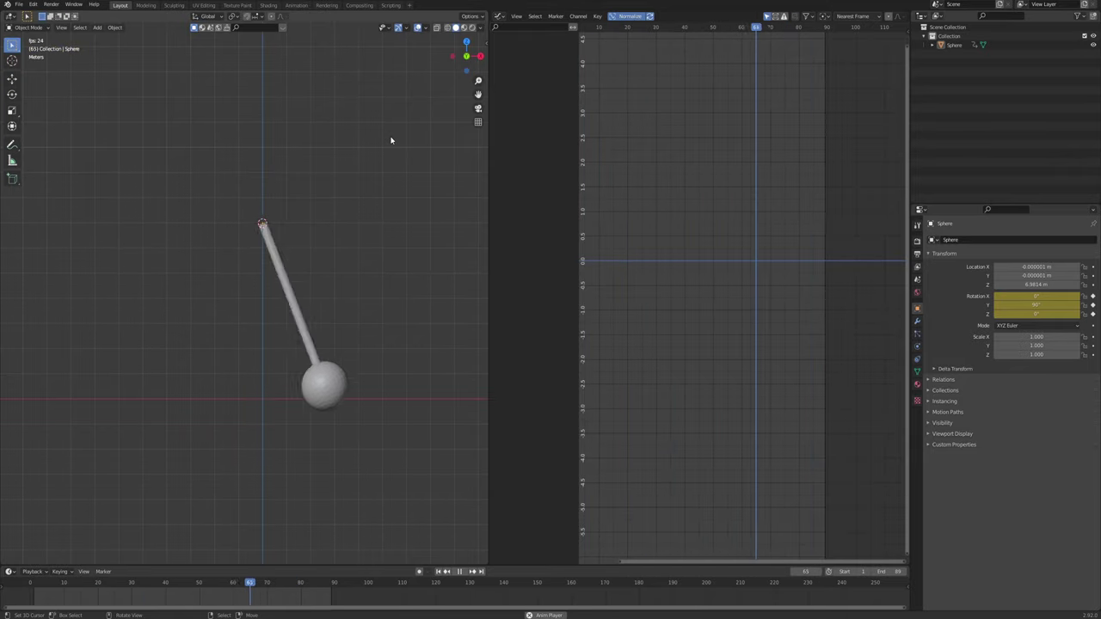
scroll("down", 3)
middle_click(405, 25)
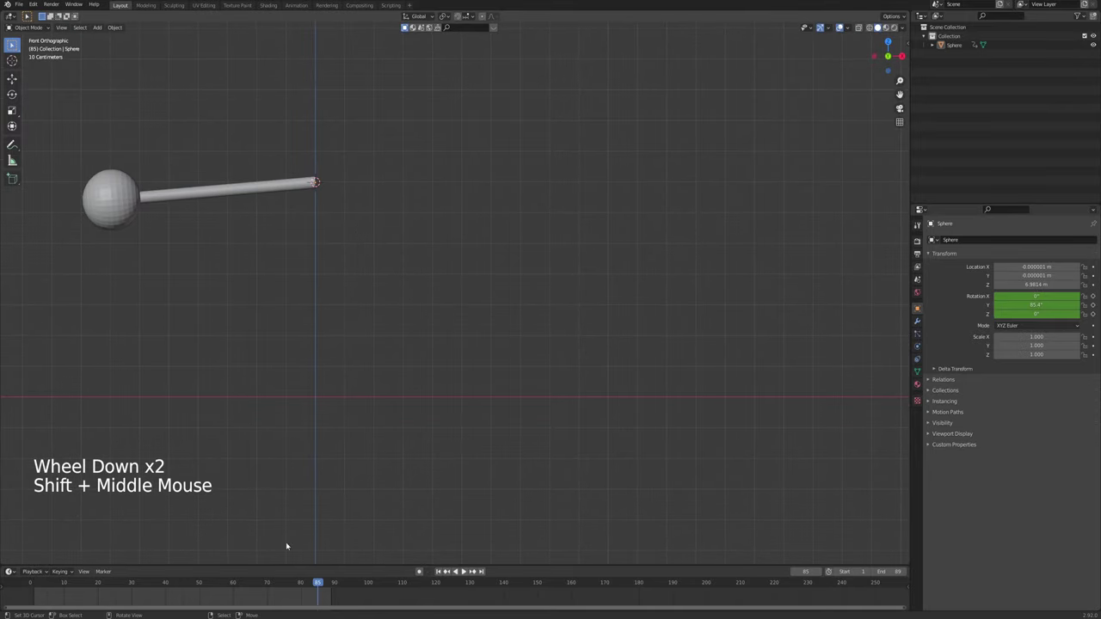
Duplicate the pendulum as Sphere.001 and move it 13 m along X
left_click(405, 25)
middle_click(405, 25)
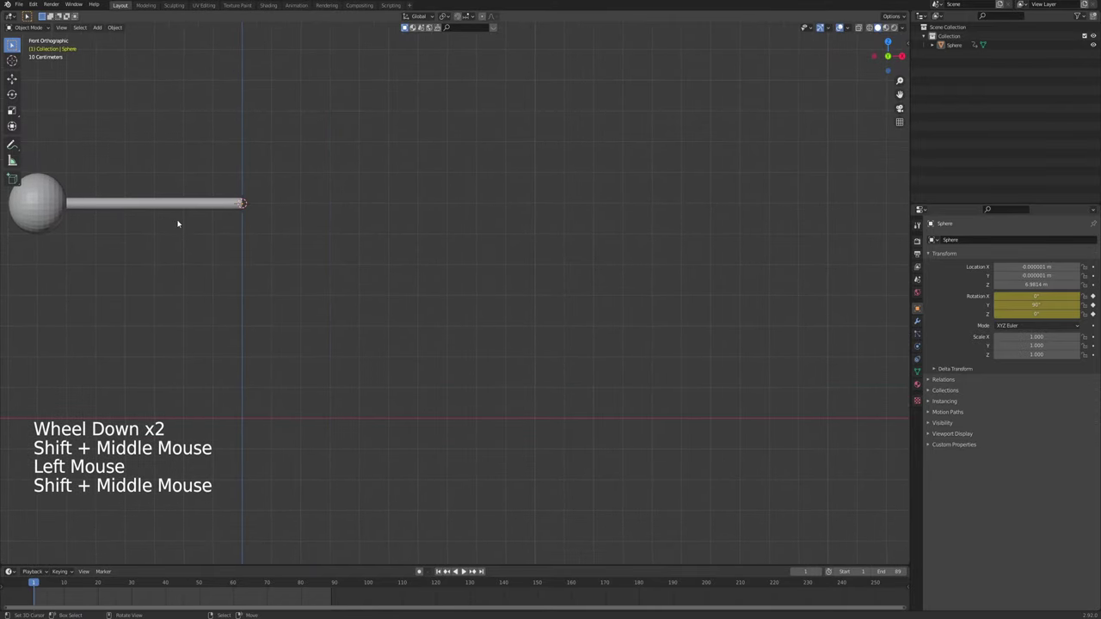
right_click(178, 207)
key("shift+d")
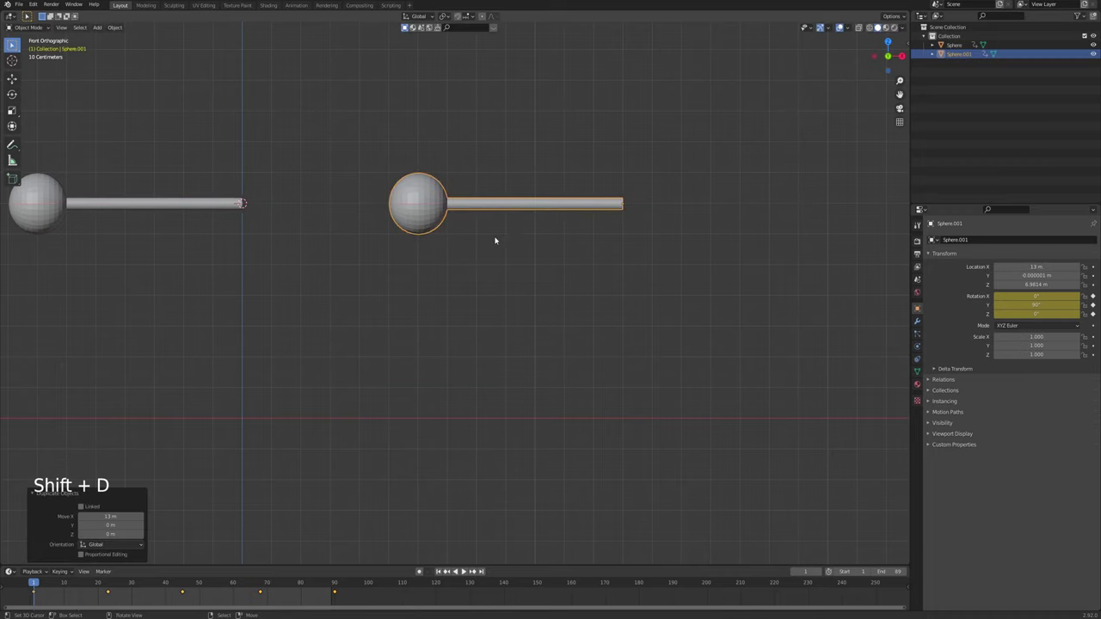
scroll("up", 3)
middle_click(603, 226)
middle_click(482, 254)
Clear the copy's keyframes and play to confirm only the original swings
key("a")
key("a")
key("x")
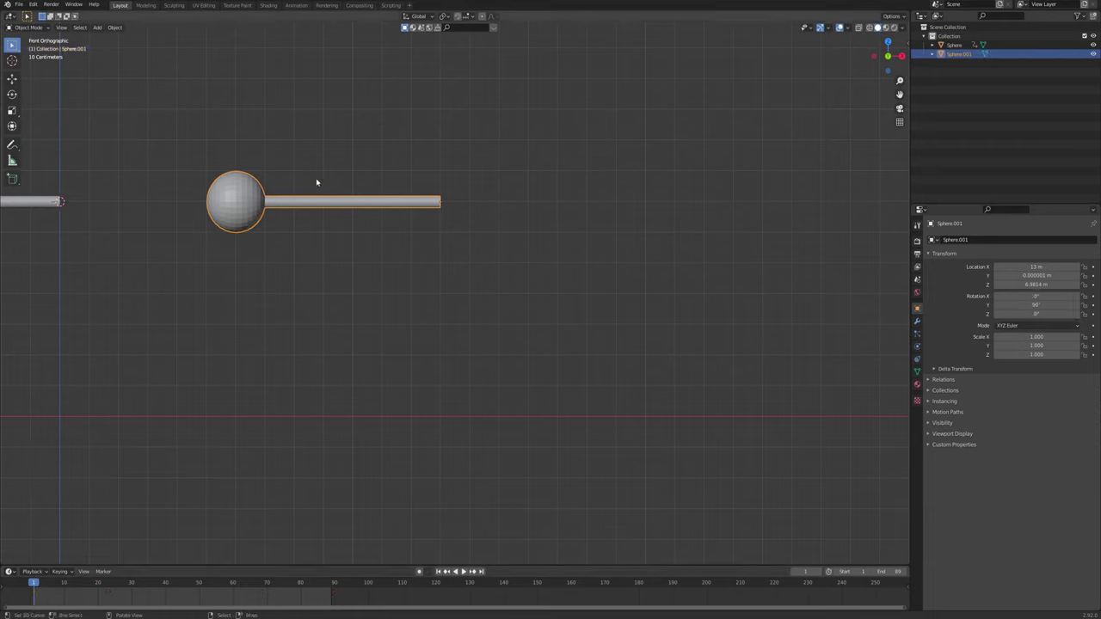
key("alt+a")
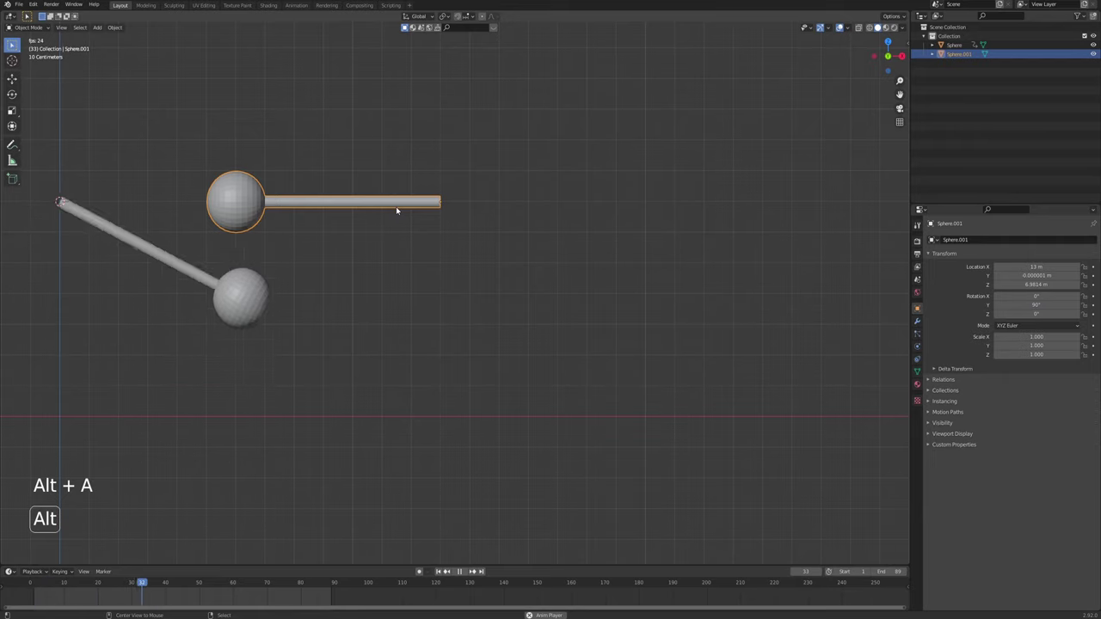
key("alt+a")
left_click(444, 576)
middle_click(504, 243)
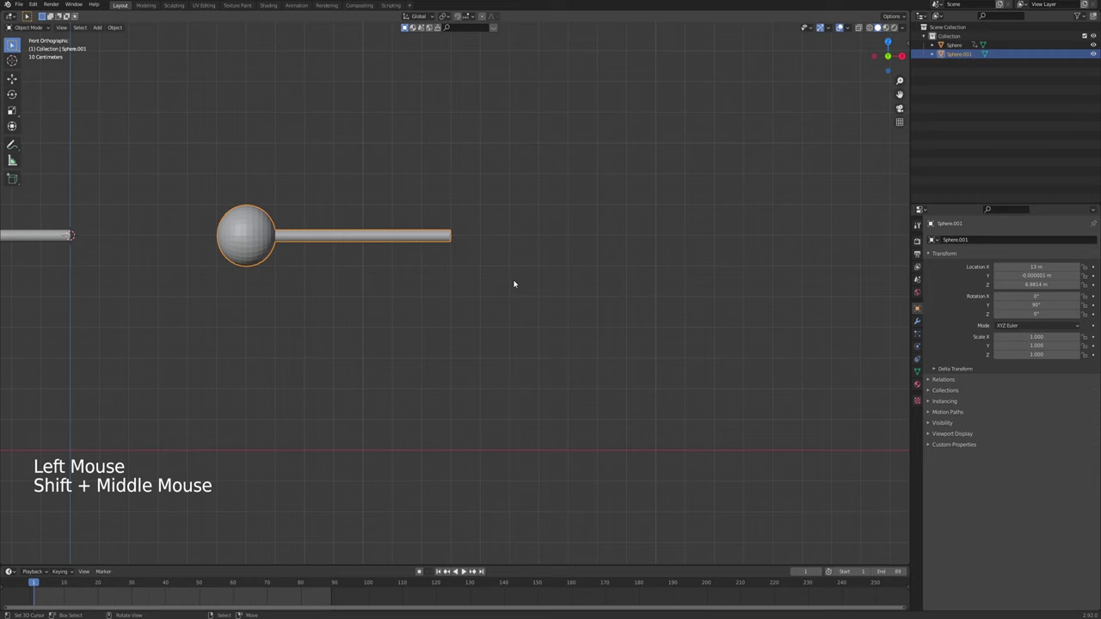
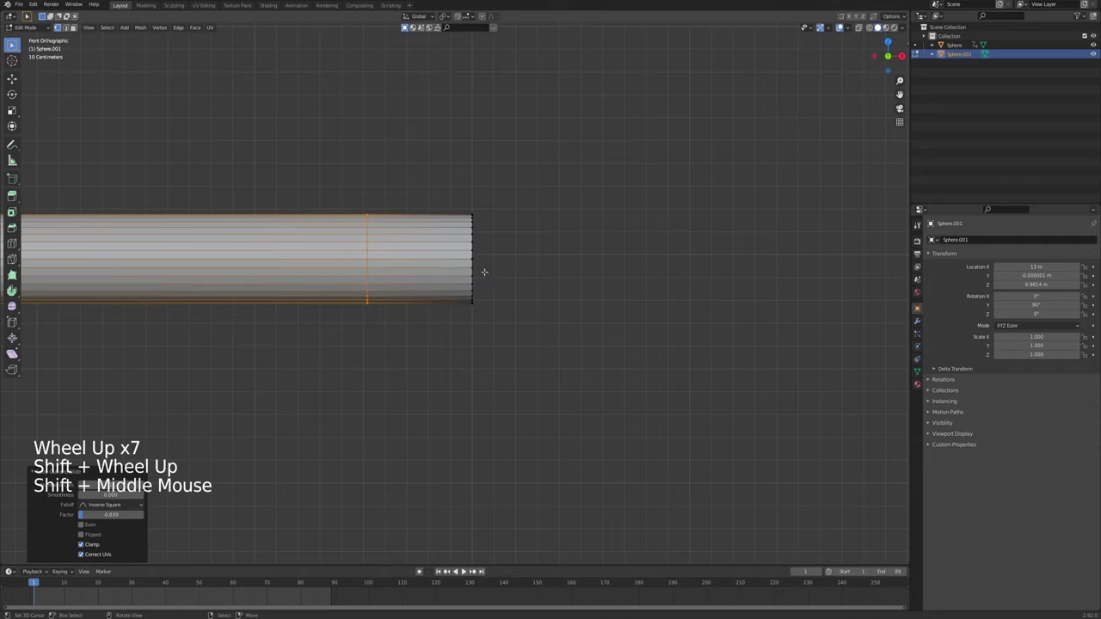
Add a cylinder, scale it to 0.152 and rotate it 90° on X across the rod
key("shift+s")
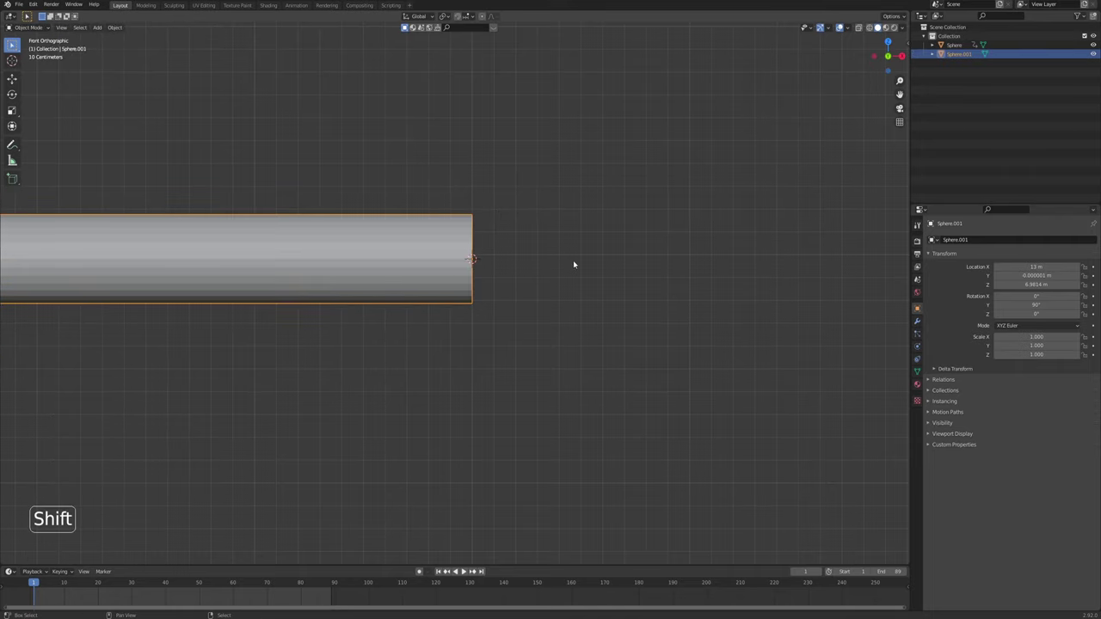
key("shift+a")
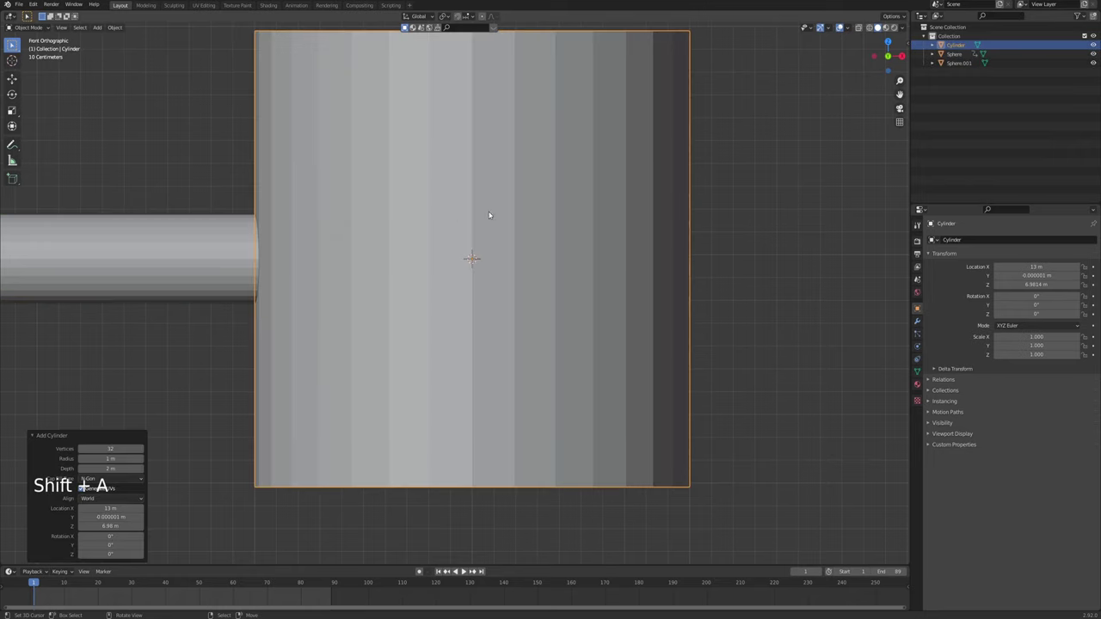
key("s")
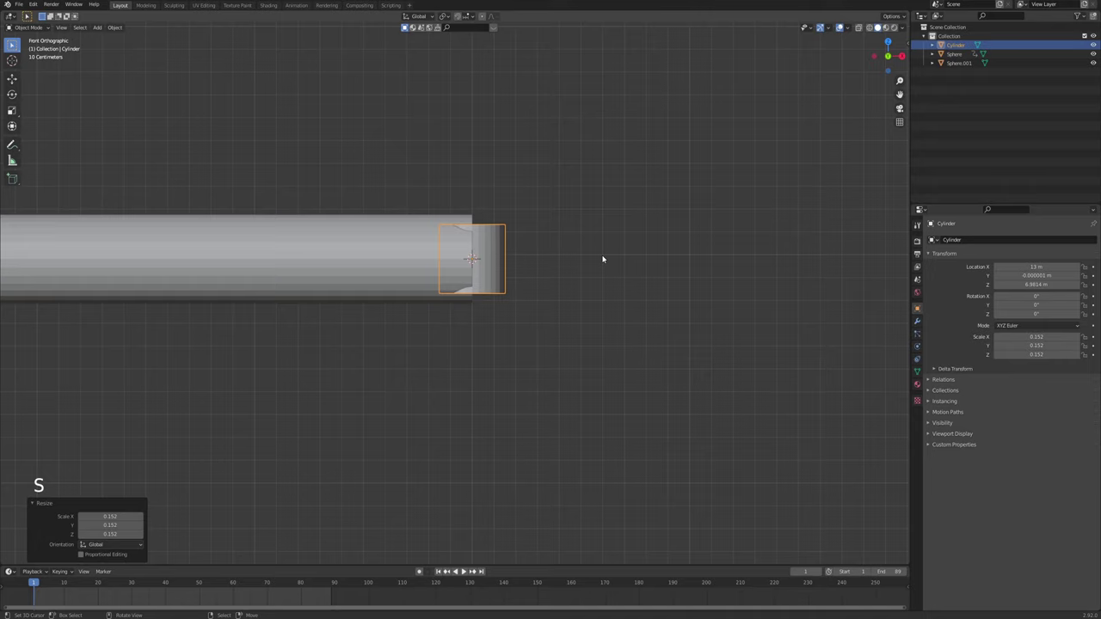
key("ctrl+r")
key("g")
In wireframe, nudge the cylinder onto the rod end and stretch it through the rod's width
middle_click(532, 266)
key("z")
middle_click(449, 248)
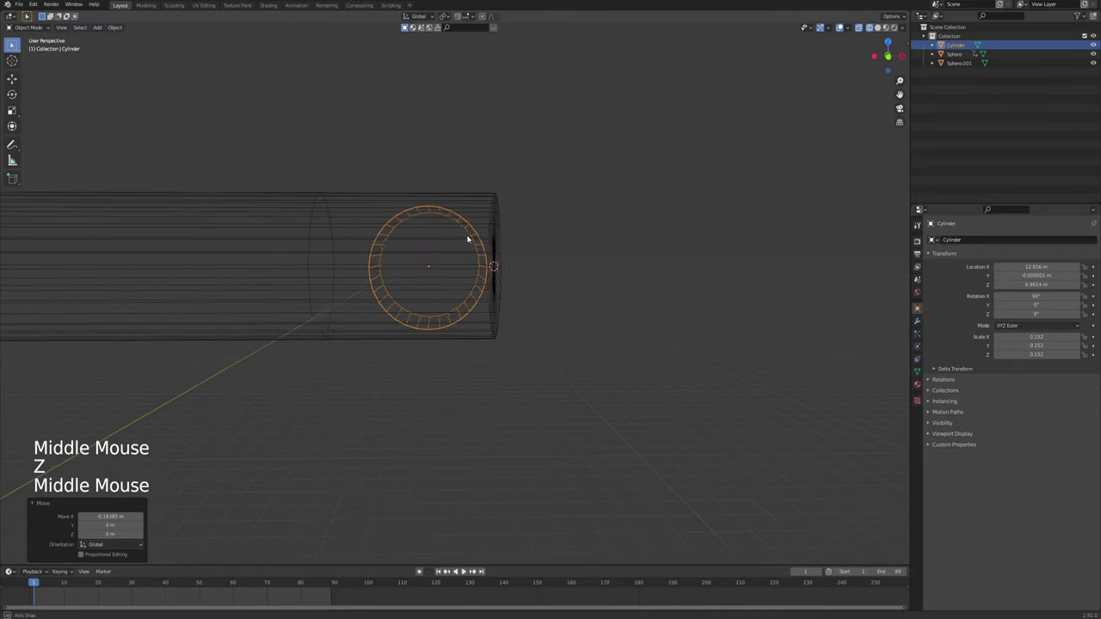
middle_click(483, 237)
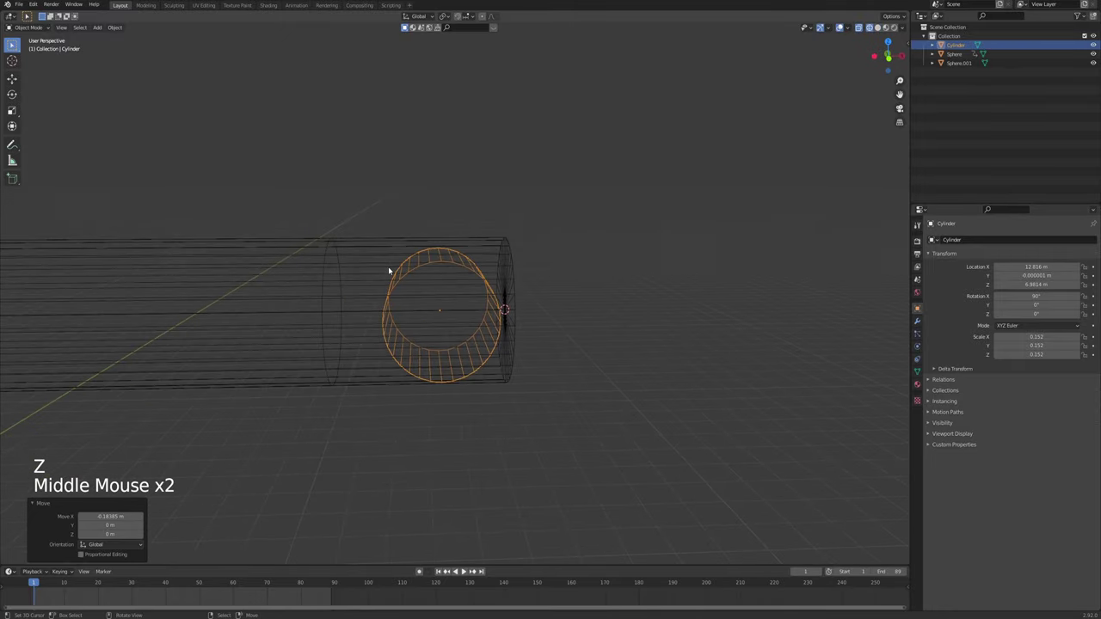
key("g")
middle_click(586, 276)
middle_click(347, 293)
middle_click(473, 206)
middle_click(348, 257)
key("s")
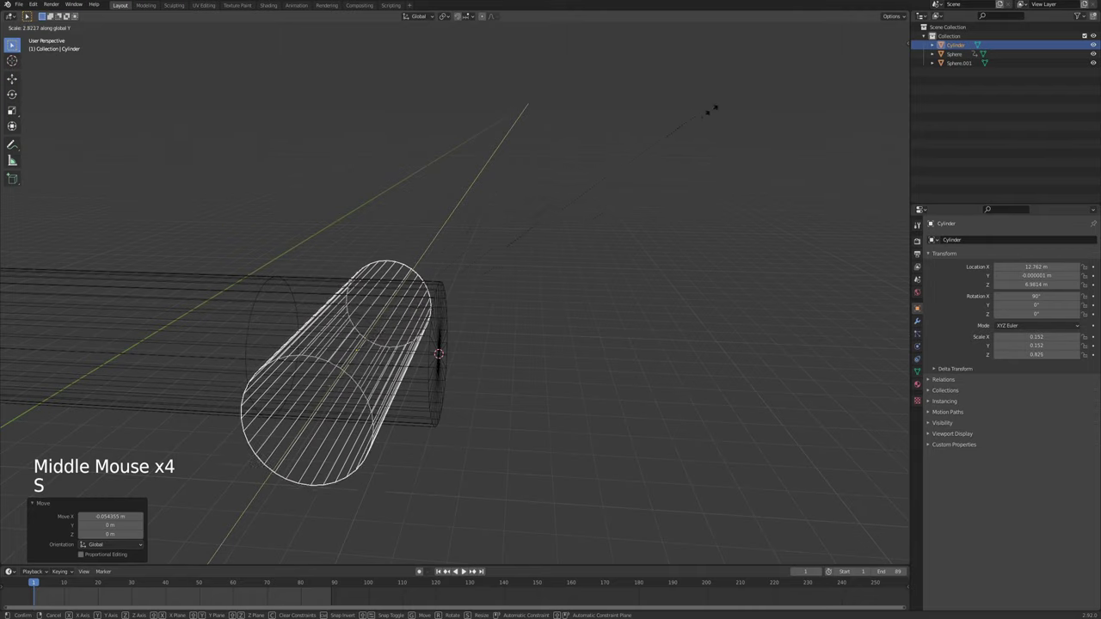
key("z")
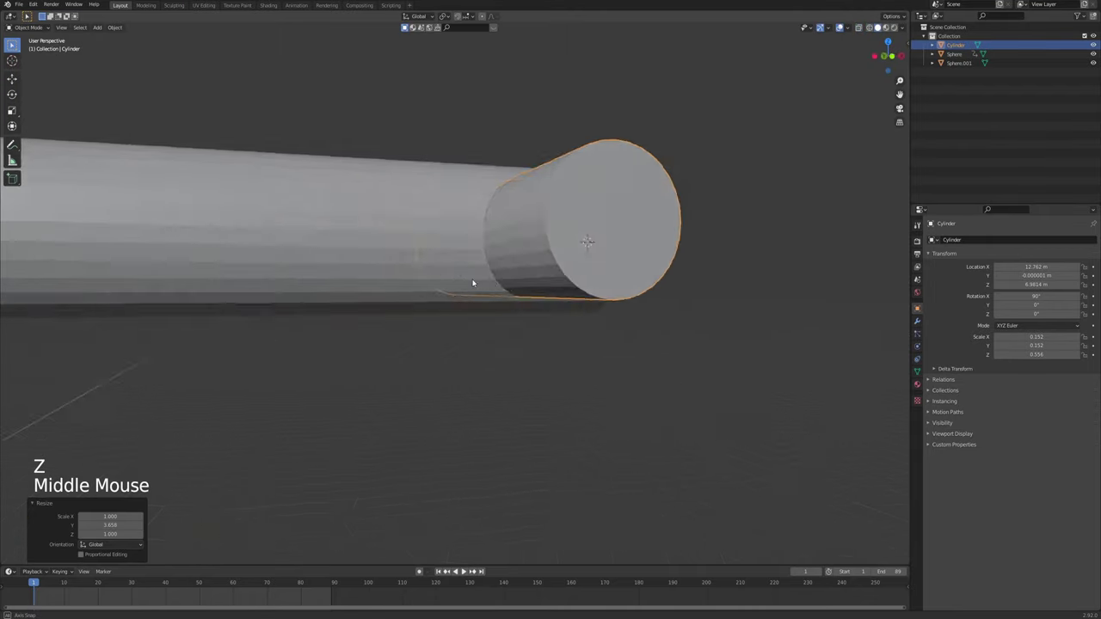
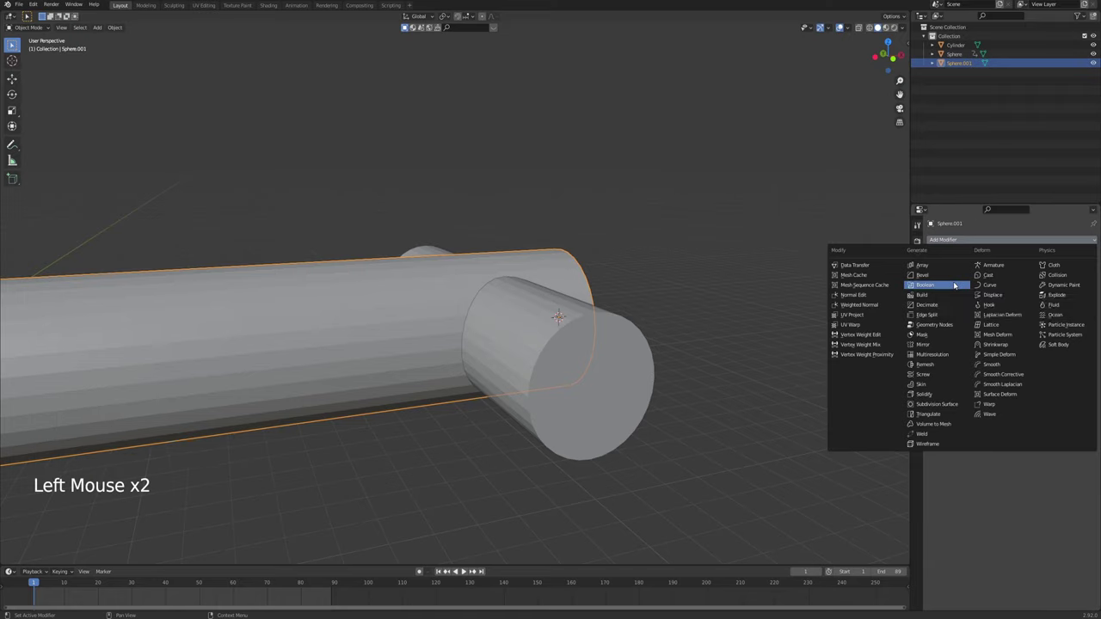
Cut the hole through Sphere.001's rod end with a Boolean Difference against Cylinder, apply it and hide the cutter
left_click(1084, 311)
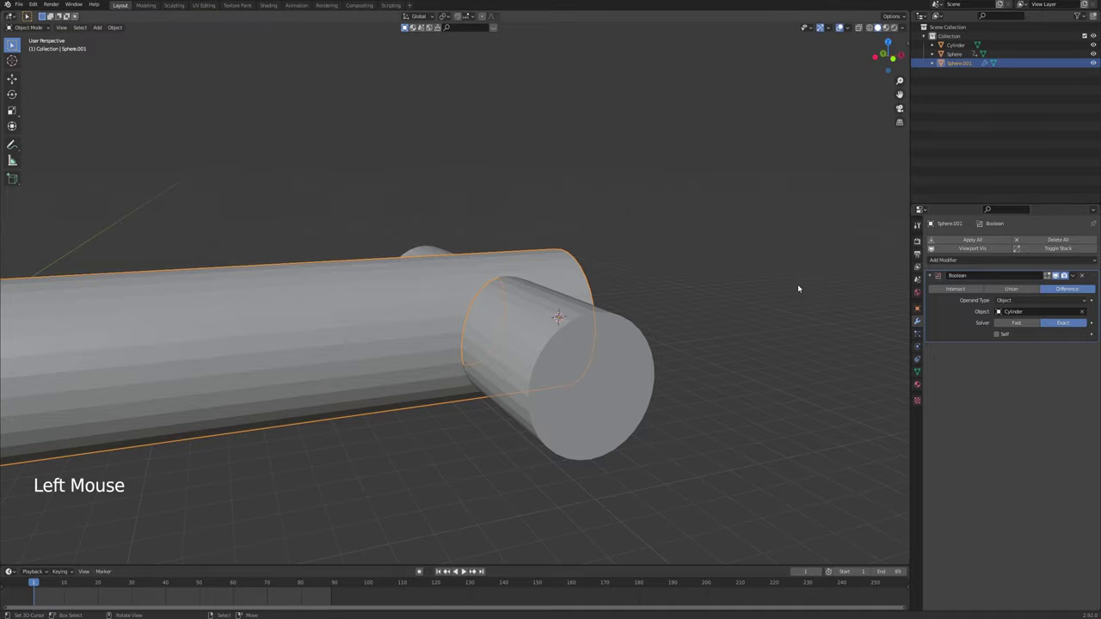
key("ctrl+a")
middle_click(626, 310)
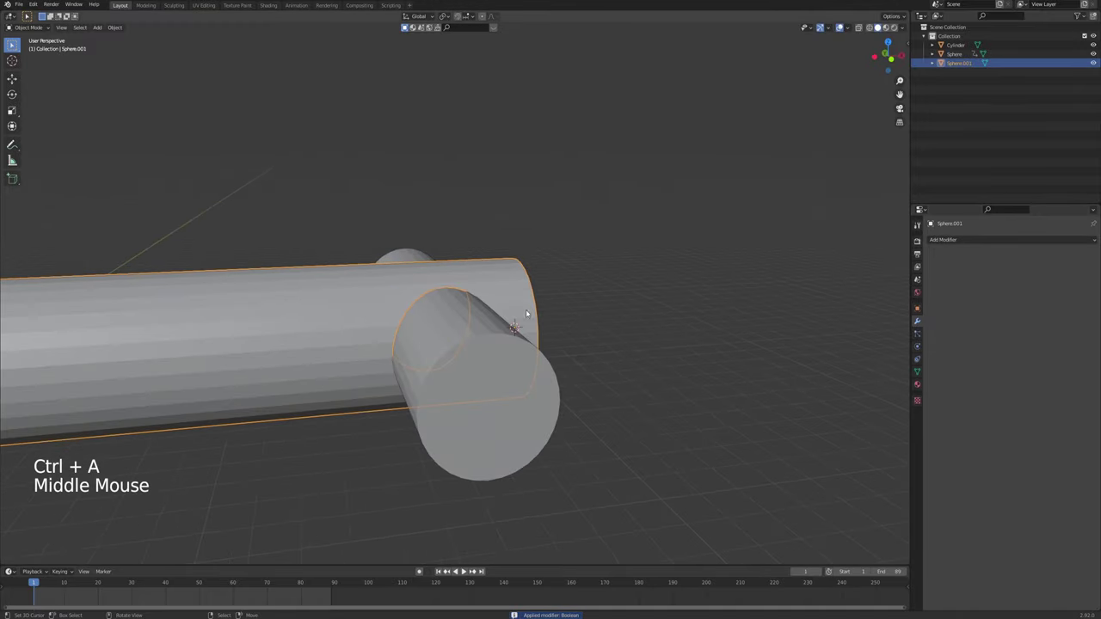
right_click(490, 313)
key("h")
Inspect the pendulum mesh around the new hole in Edit Mode, then return to Object Mode
middle_click(485, 307)
key("Tab")
middle_click(484, 293)
right_click(493, 293)
key("Tab")
scroll("up", 3)
scroll("down", 3)
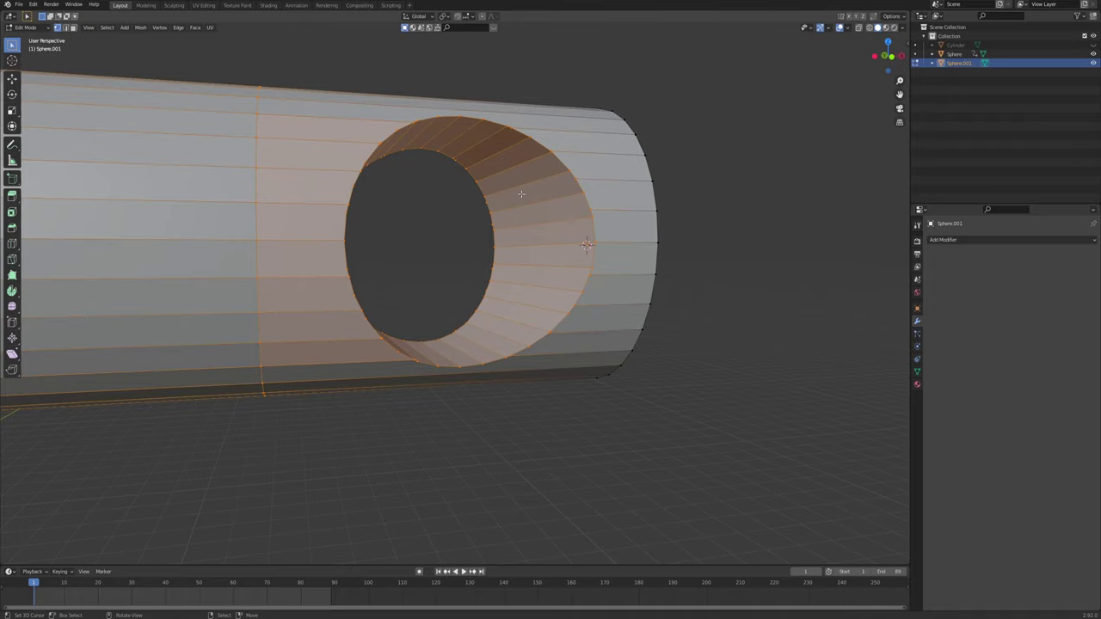
scroll("down", 3)
scroll("up", 3)
key("Tab")
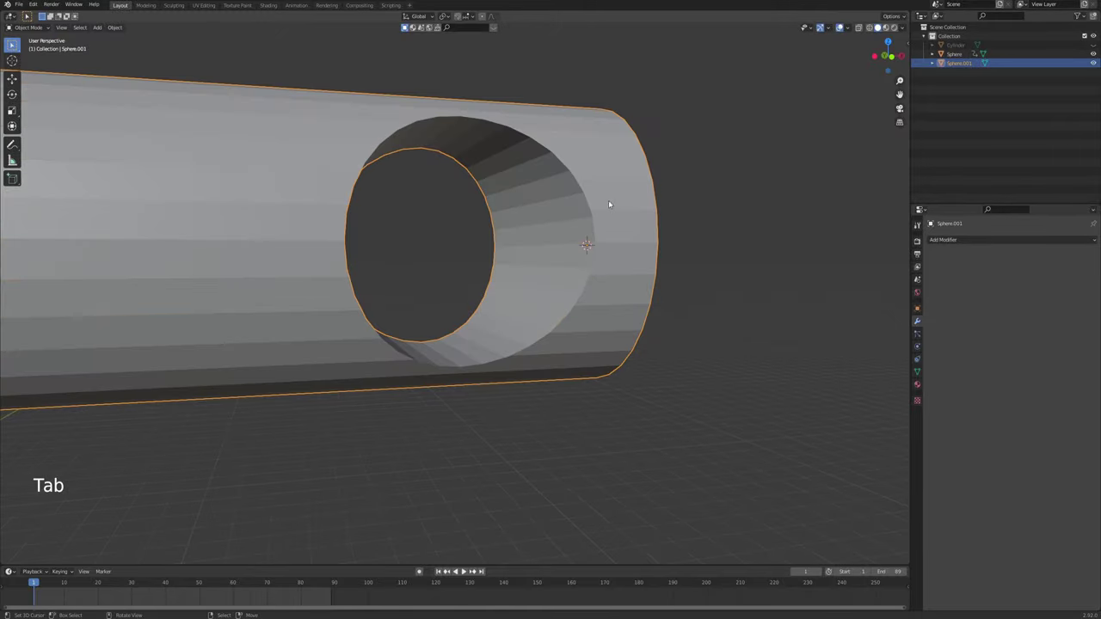
Unhide the Cylinder so it sits as a pin inside the rod hole and check it from several angles
left_click(1091, 49)
scroll("down", 3)
middle_click(545, 303)
right_click(541, 324)
right_click(537, 357)
middle_click(641, 328)
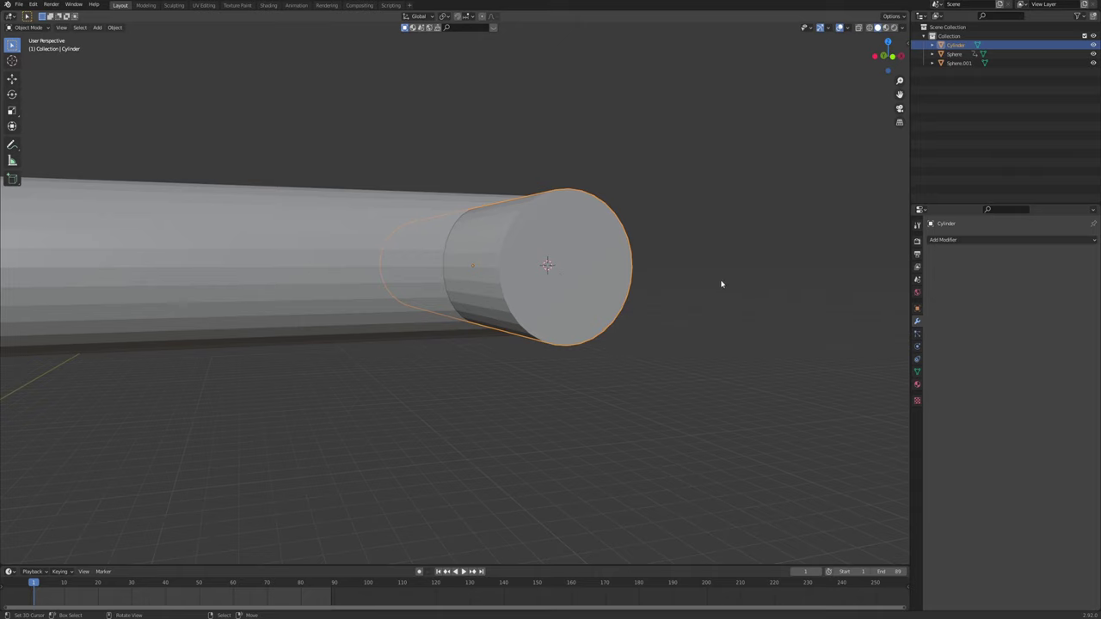
Shrink the Cylinder slightly inside the hole and apply its scale
key("s")
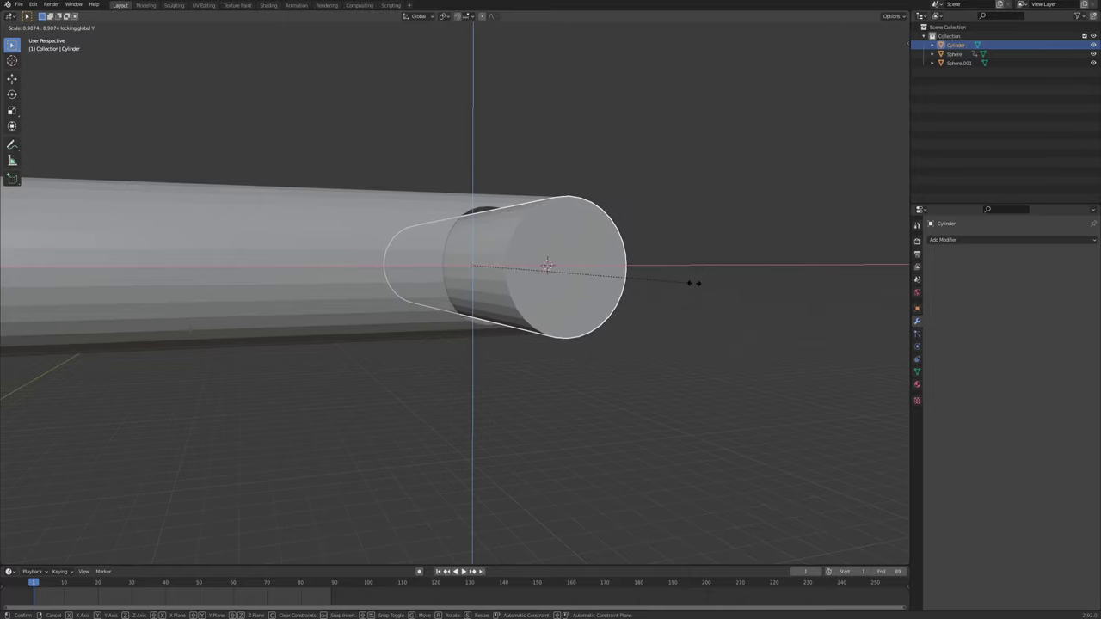
middle_click(692, 286)
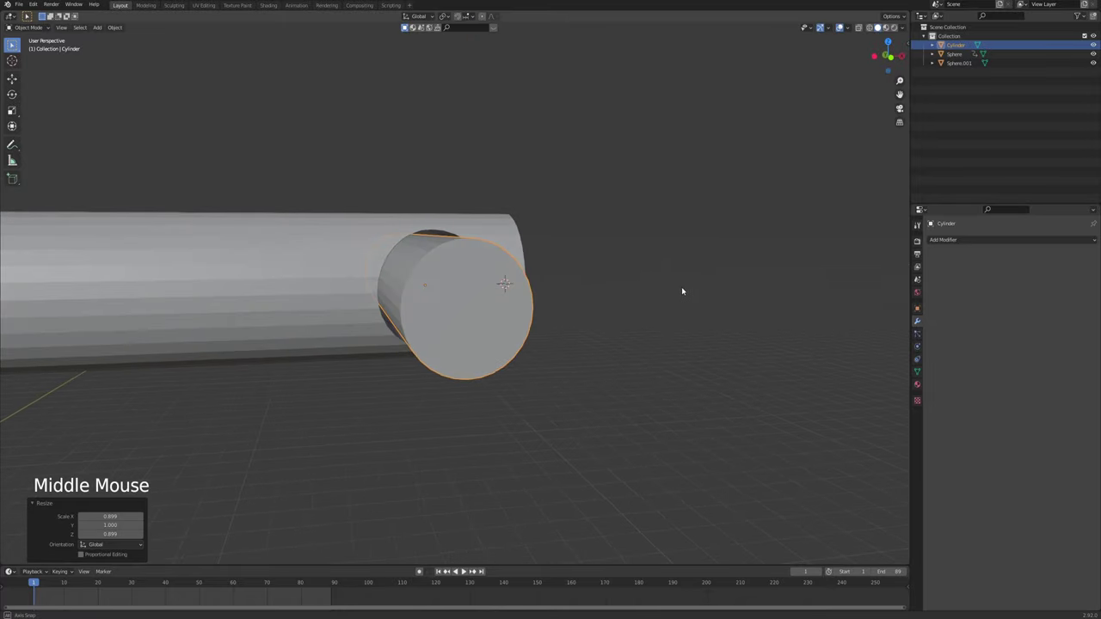
key("ctrl+a")
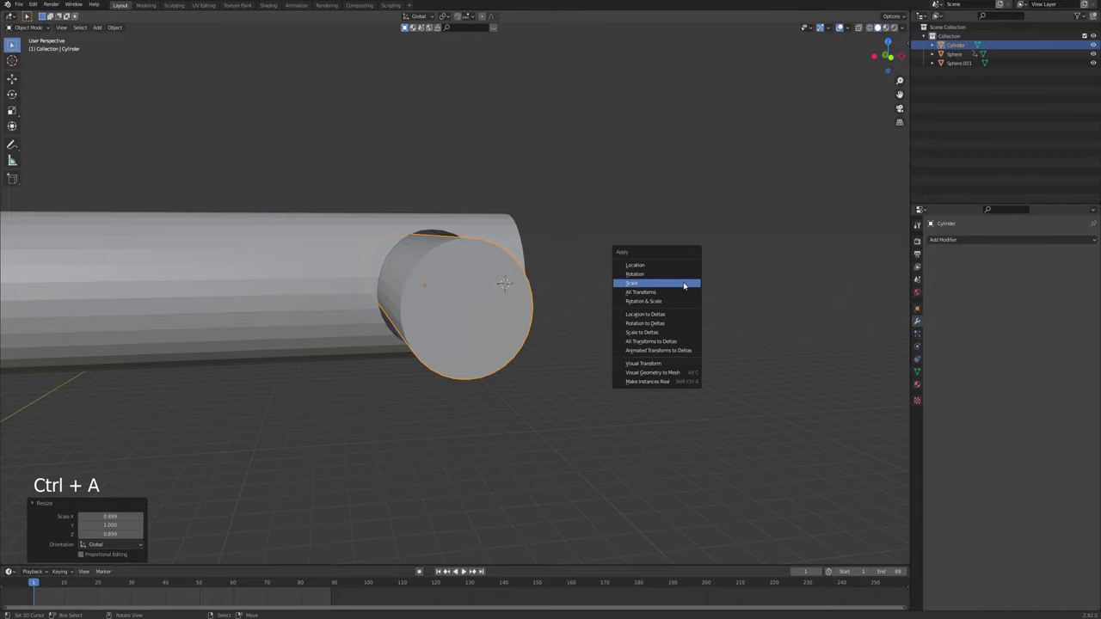
middle_click(485, 269)
right_click(460, 280)
key("ctrl+a")
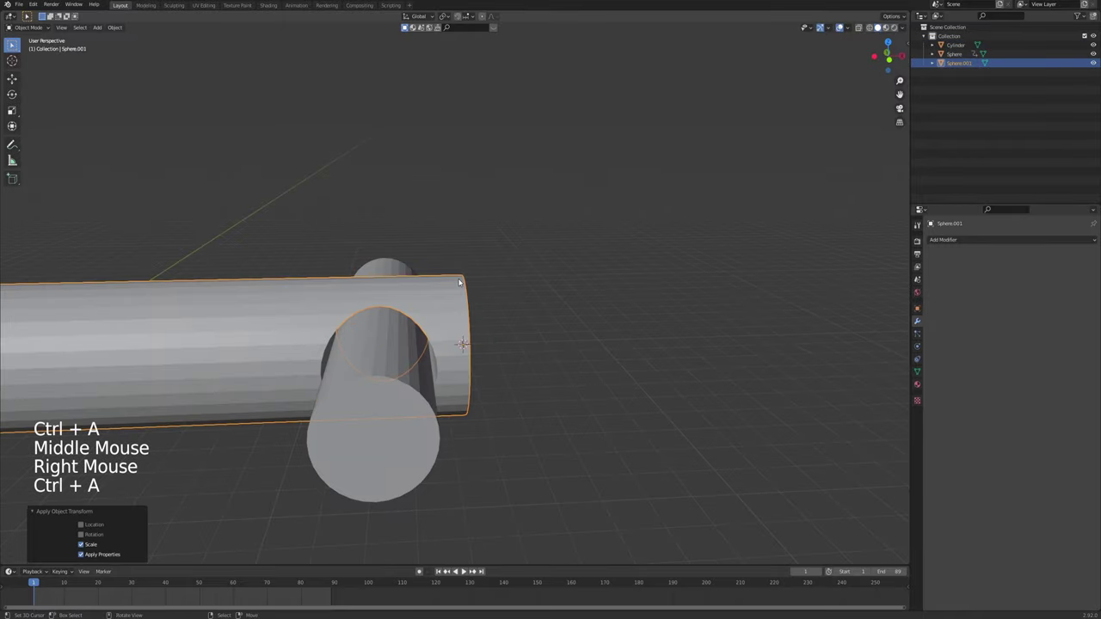
Recalculate the pendulum mesh normals outward with all vertices selected
key("Tab")
key("a")
key("a")
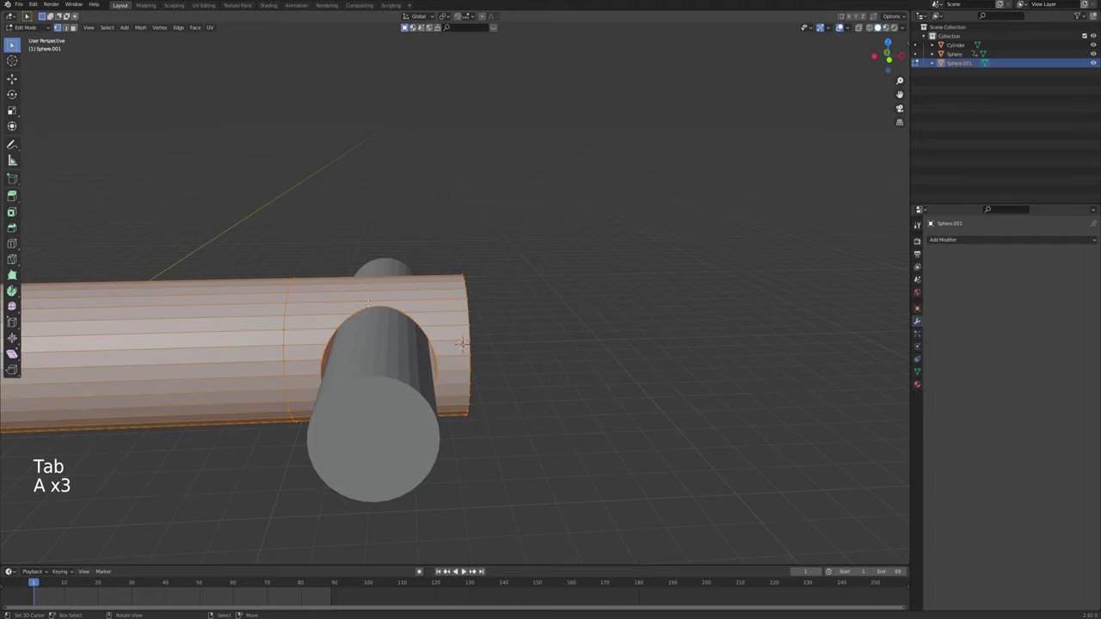
key("ctrl+n")
key("Tab")
Make the Cylinder a passive rigid body with a convex hull collision shape
middle_click(387, 303)
scroll("down", 3)
middle_click(488, 329)
scroll("up", 3)
middle_click(477, 321)
right_click(430, 309)
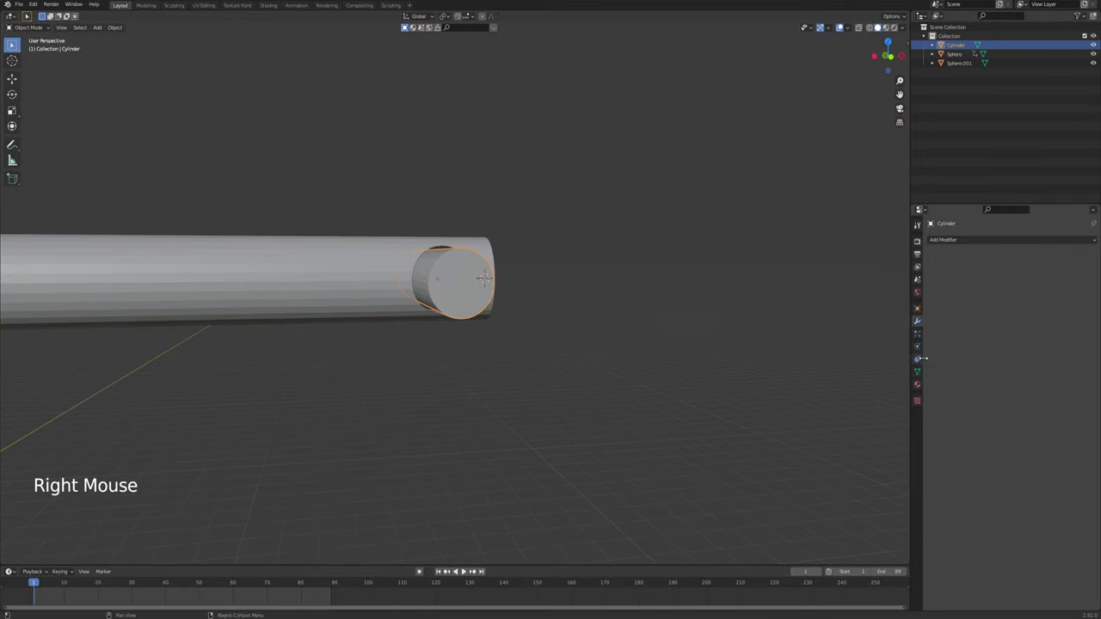
left_click(919, 354)
Make Sphere.001 an active 1 kg rigid body with Mesh shape, friction 0.1, margin 0.0006 m, and play the swing
left_click(919, 345)
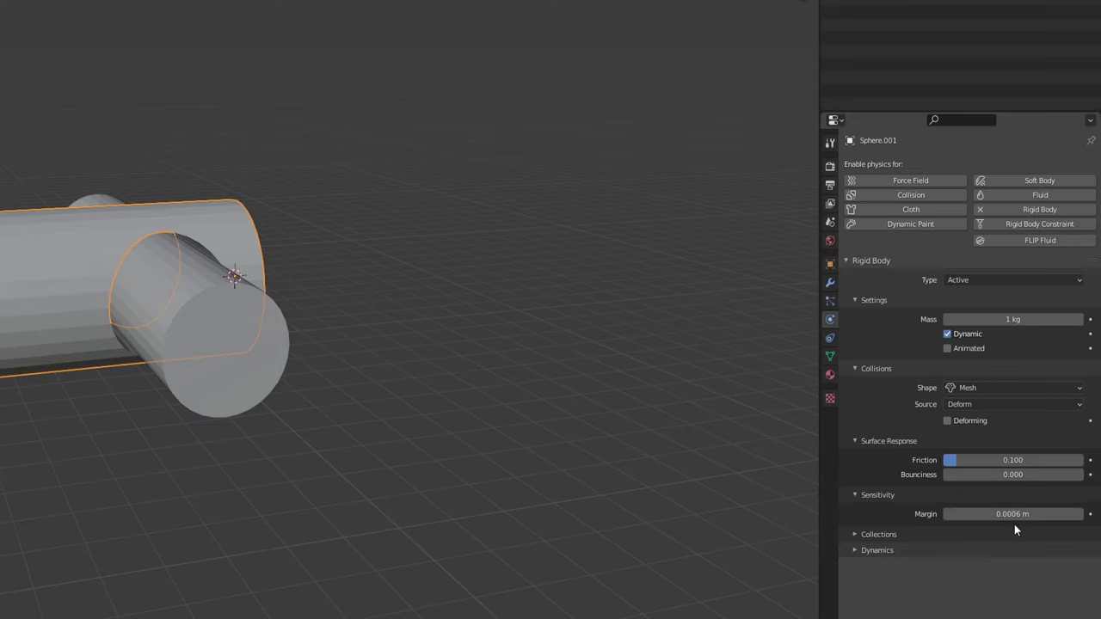
middle_click(217, 284)
key("alt+a")
scroll("down", 3)
middle_click(478, 302)
middle_click(470, 298)
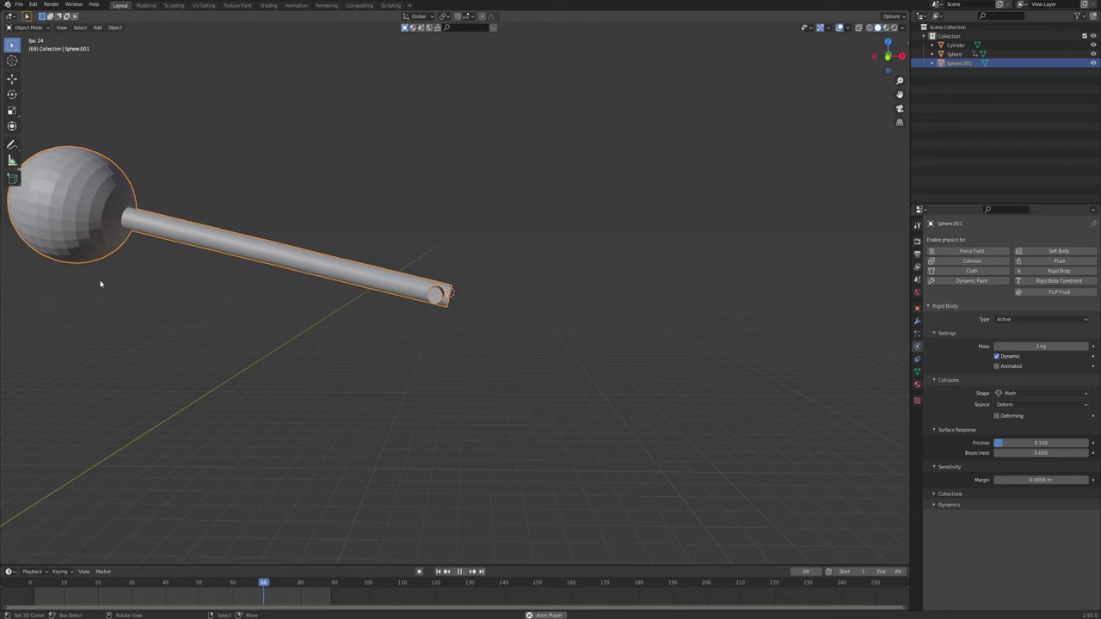
middle_click(207, 296)
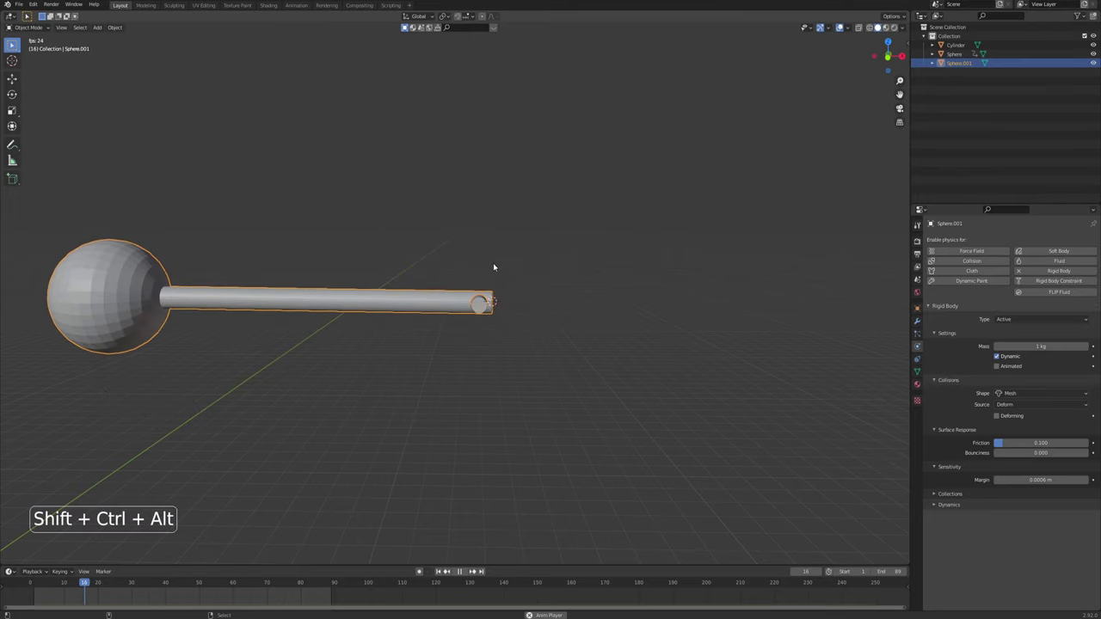
Try a Set Origin option on Sphere.001 and replay the swing from the front view
key("ctrl+shift+alt+c")
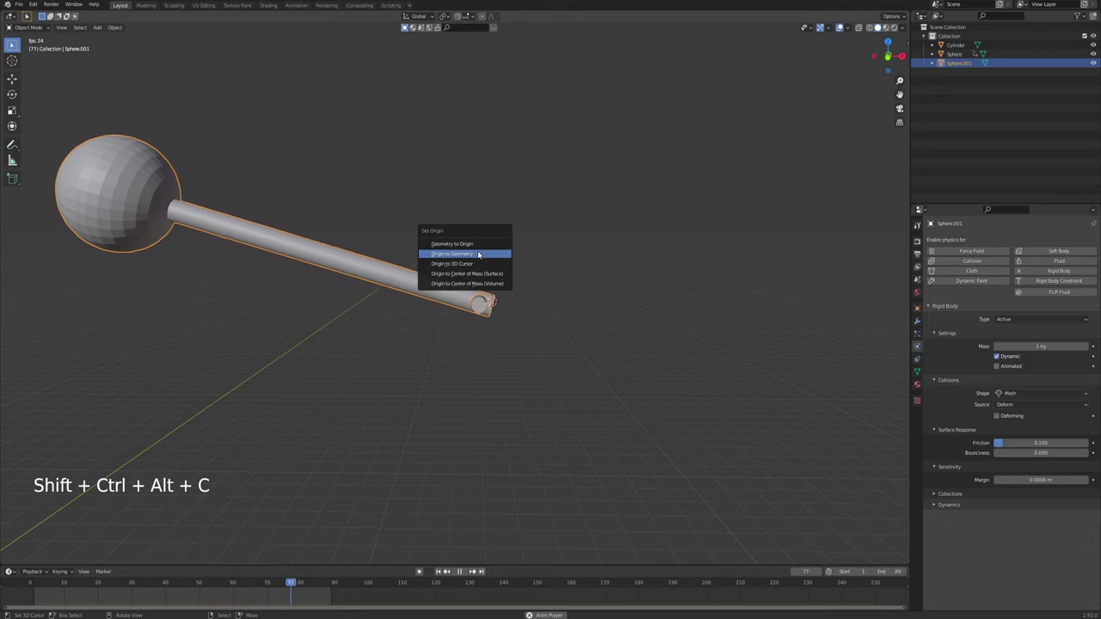
scroll("down", 3)
middle_click(542, 403)
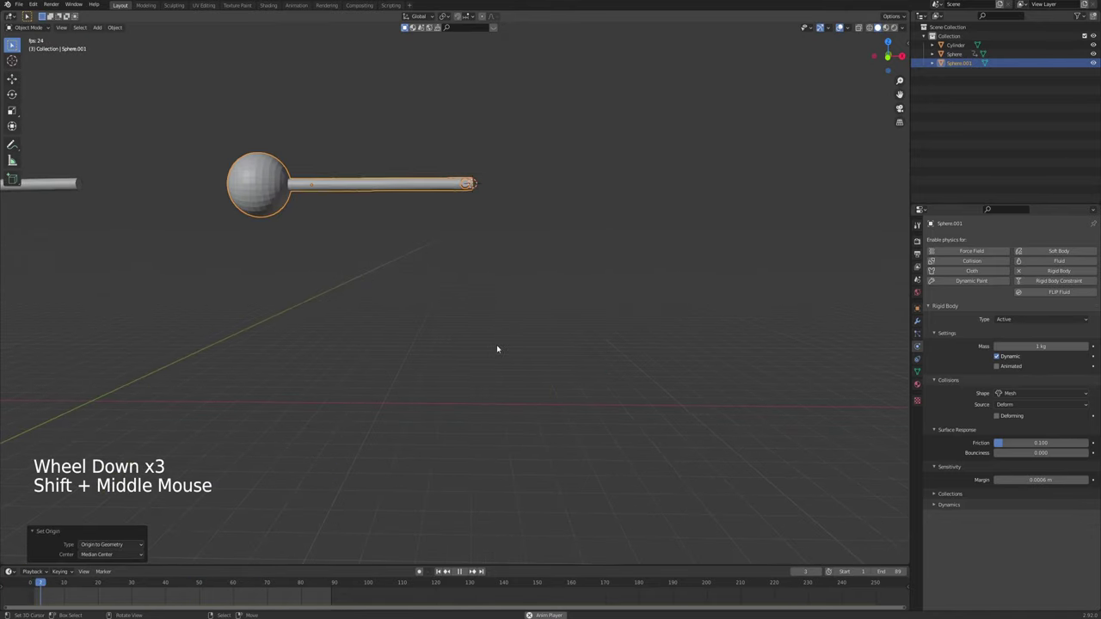
key("alt+a")
scroll("up", 3)
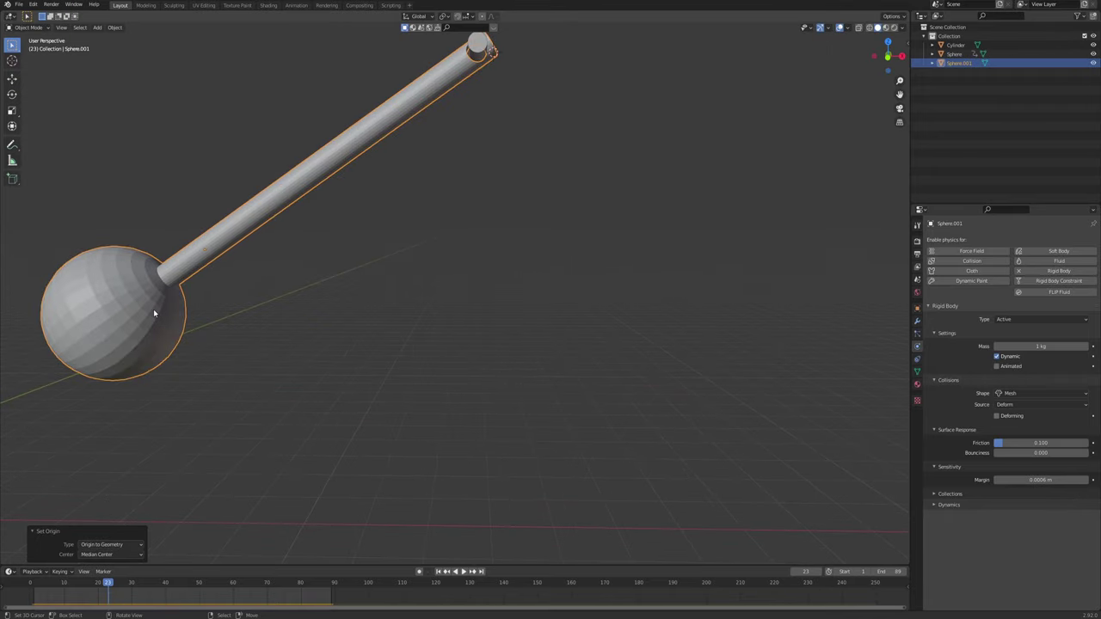
key("KP_1")
middle_click(313, 335)
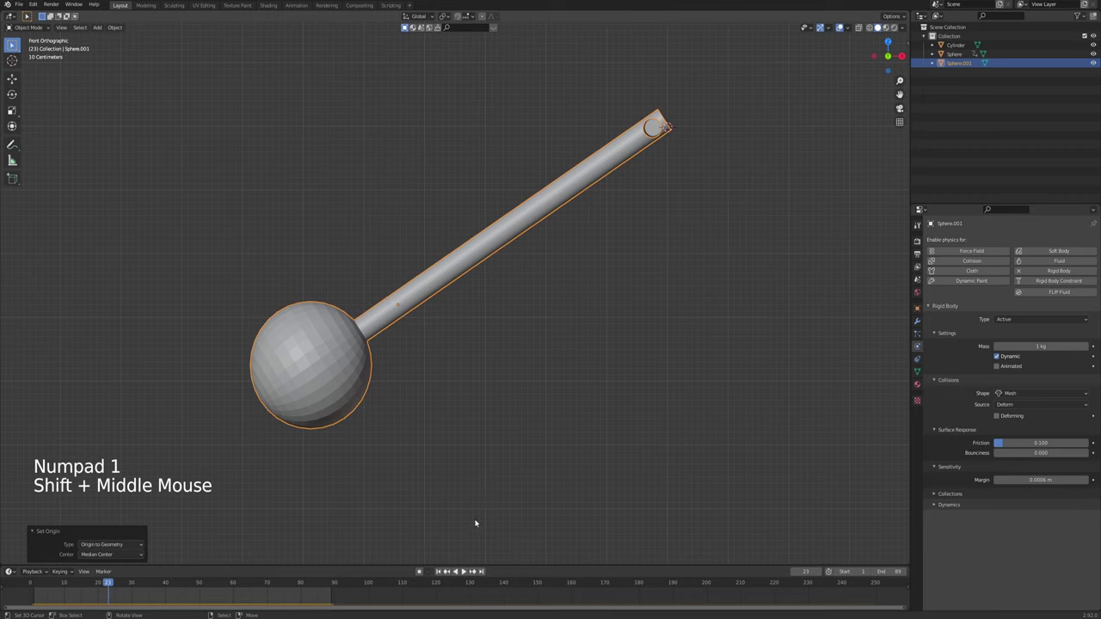
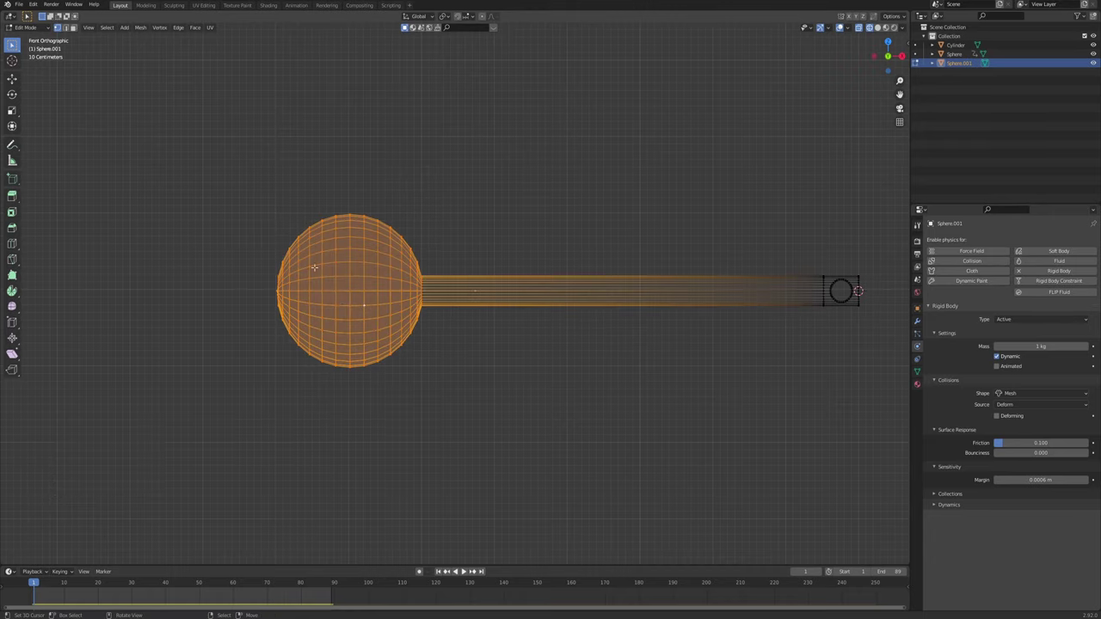
Snap the 3D cursor to the ball's centre and move Sphere.001's origin there, then replay
key("shift+s")
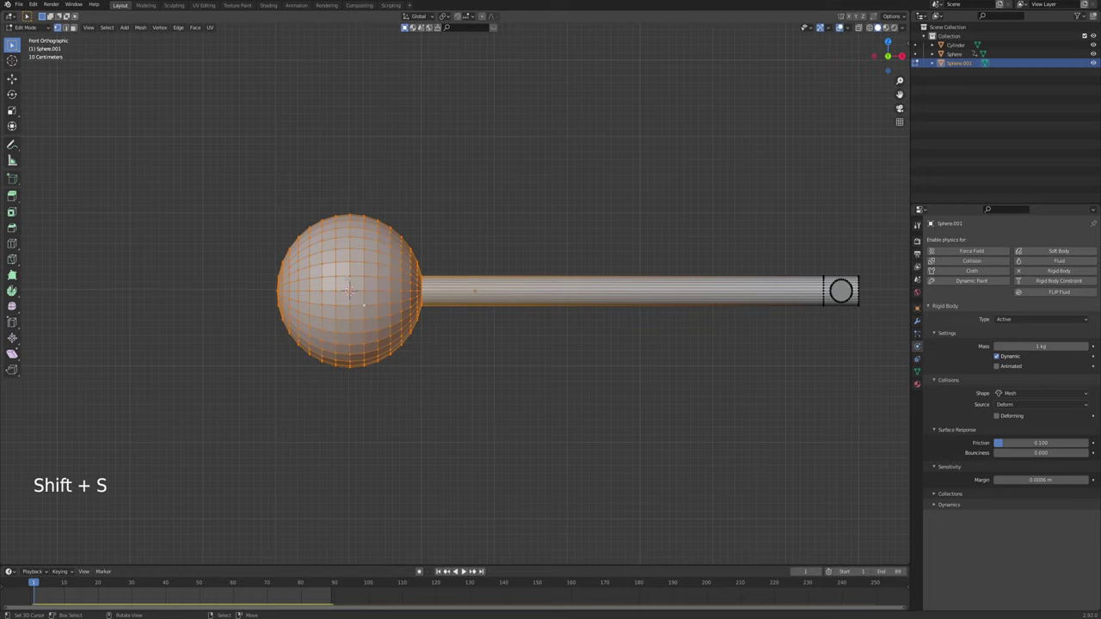
key("Tab")
key("ctrl+shift+alt+c")
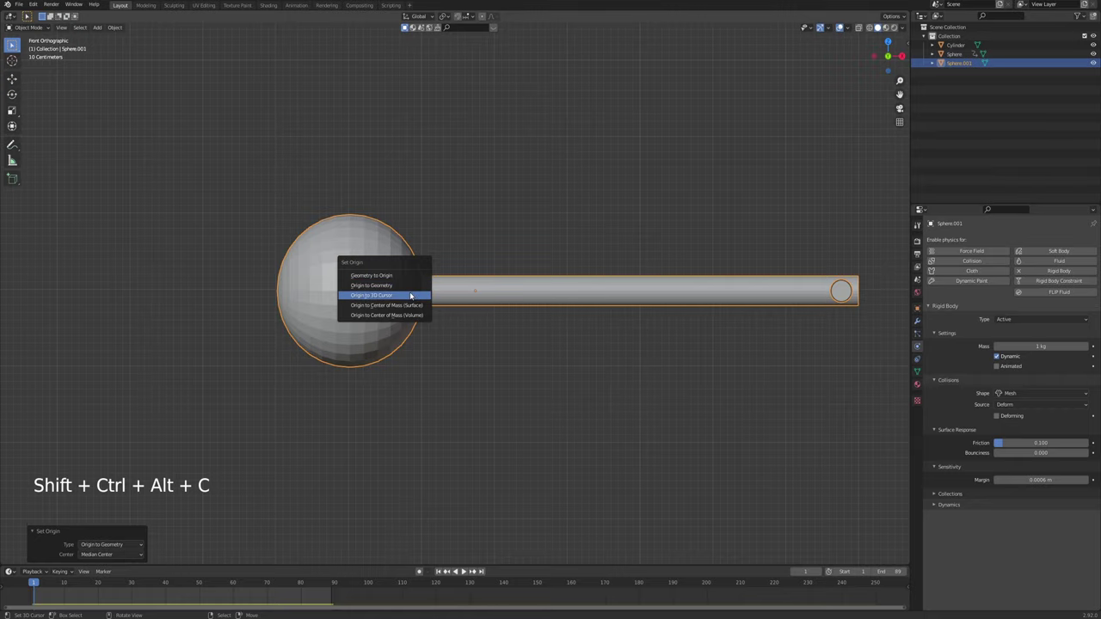
scroll("down", 3)
middle_click(518, 384)
key("alt+a")
Orbit around the swinging pendulum to check it pivots on the cylinder pin
middle_click(489, 343)
scroll("down", 3)
scroll("up", 3)
scroll("up", 3)
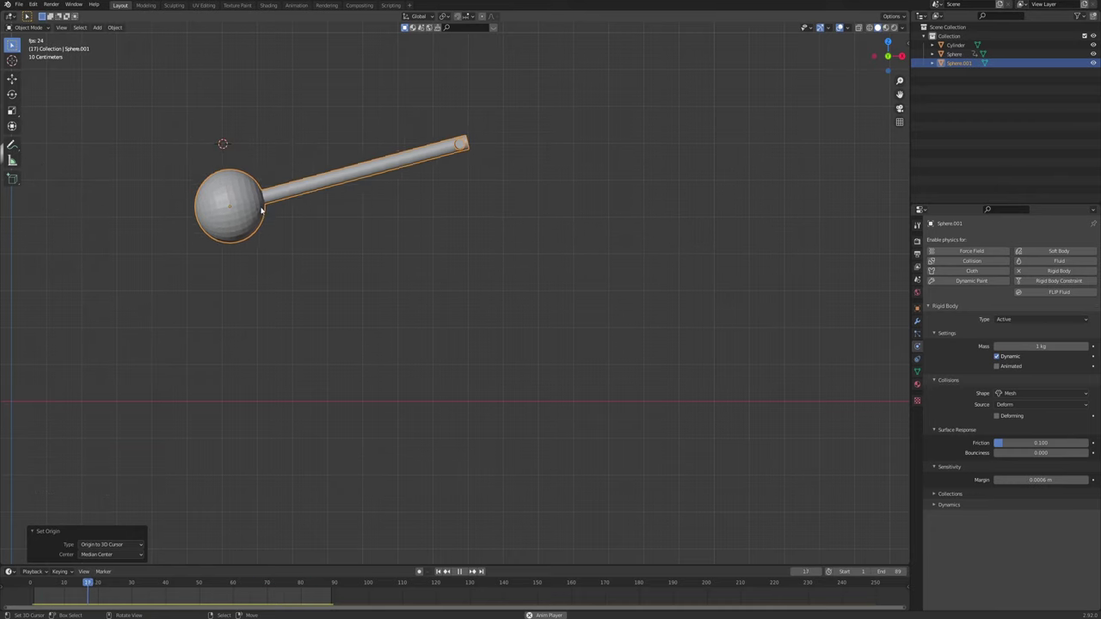
middle_click(567, 261)
middle_click(553, 279)
key("a")
middle_click(501, 295)
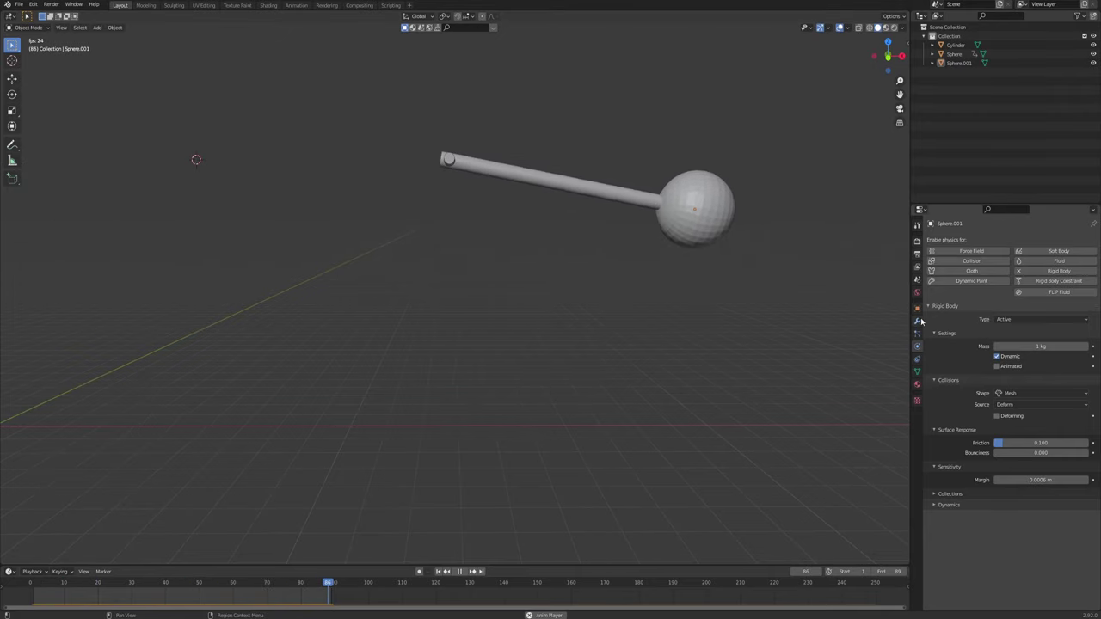
Set the scene's Rigid Body World speed to 6 and watch both pendulums swing faster
left_click(920, 337)
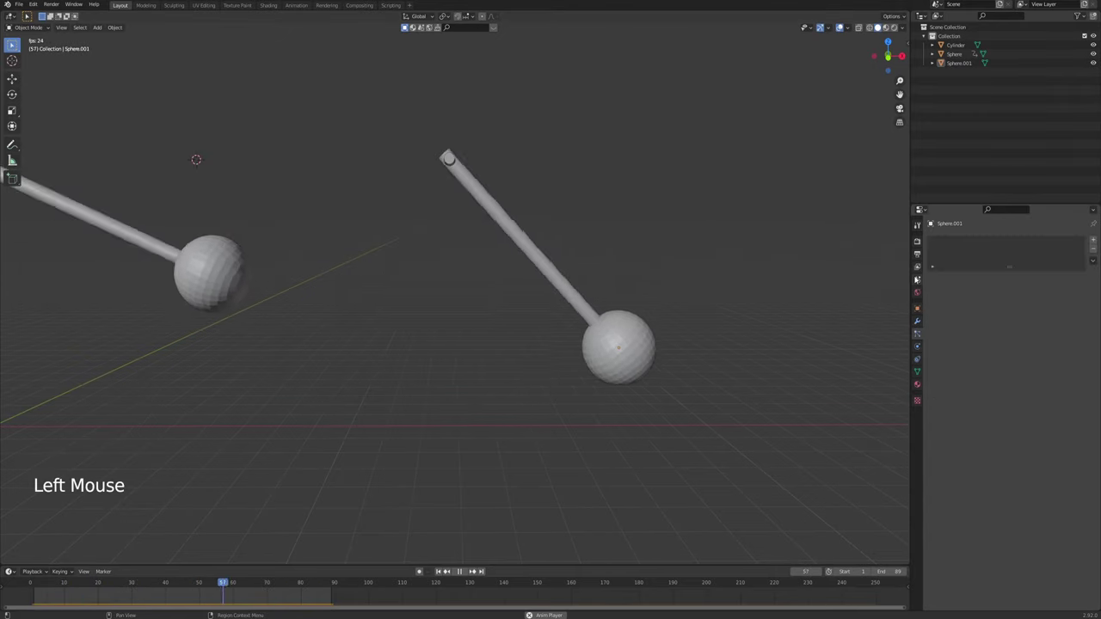
left_click(917, 278)
left_click(956, 332)
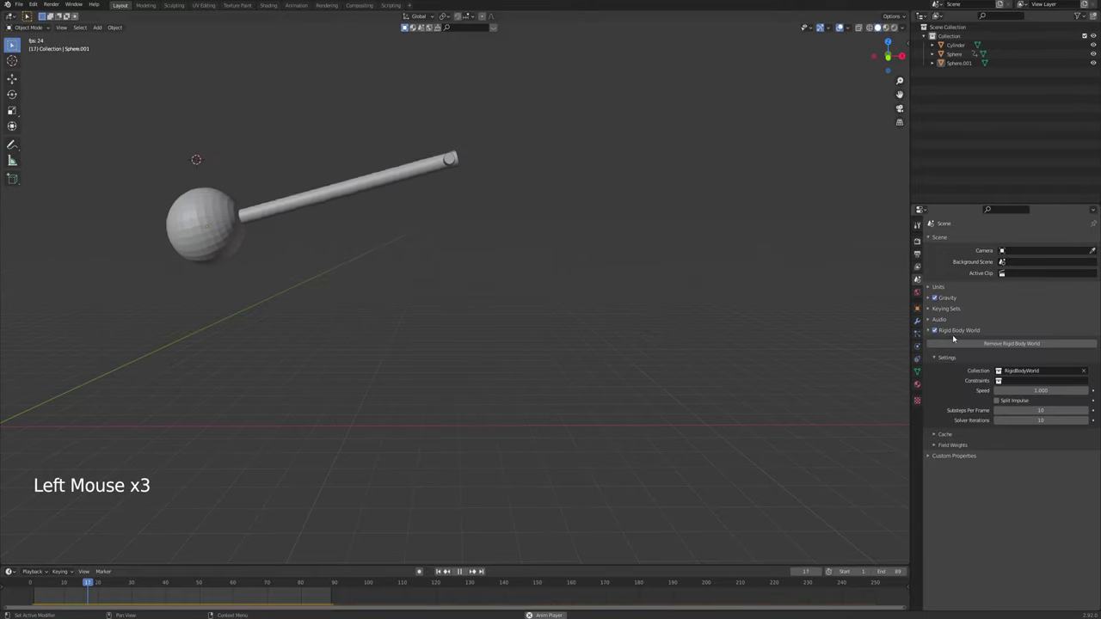
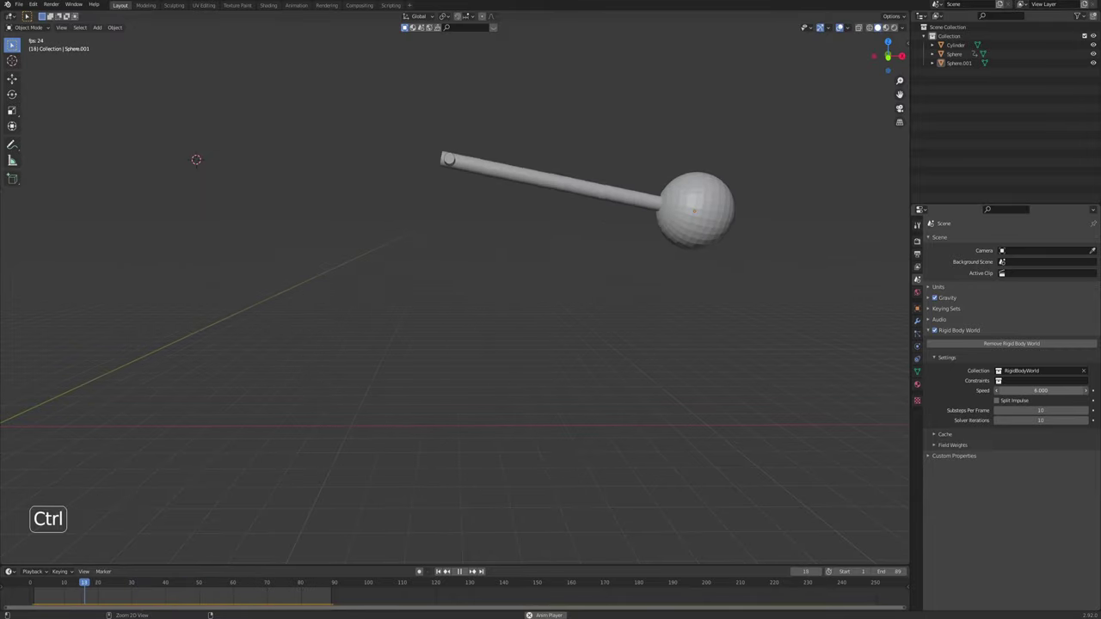
middle_click(620, 350)
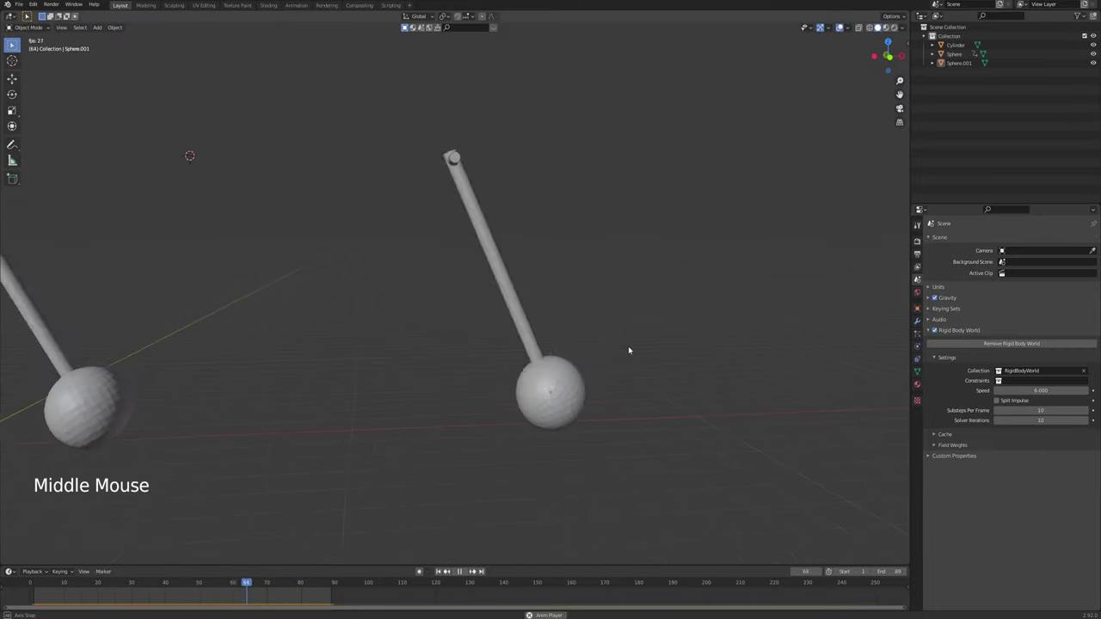
key("KP_1")
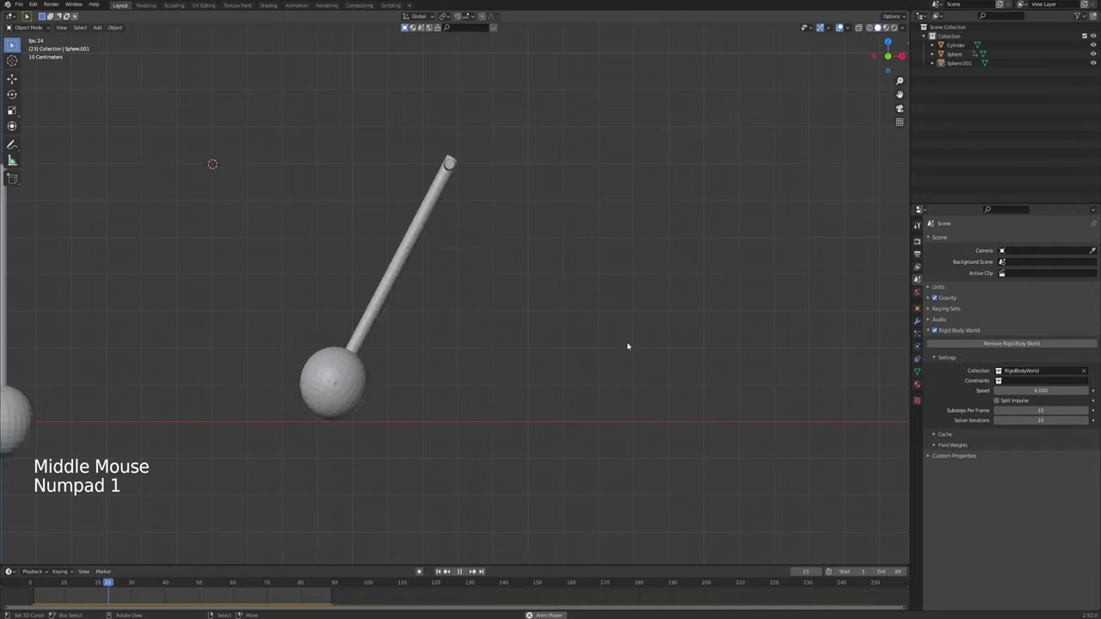
middle_click(564, 318)
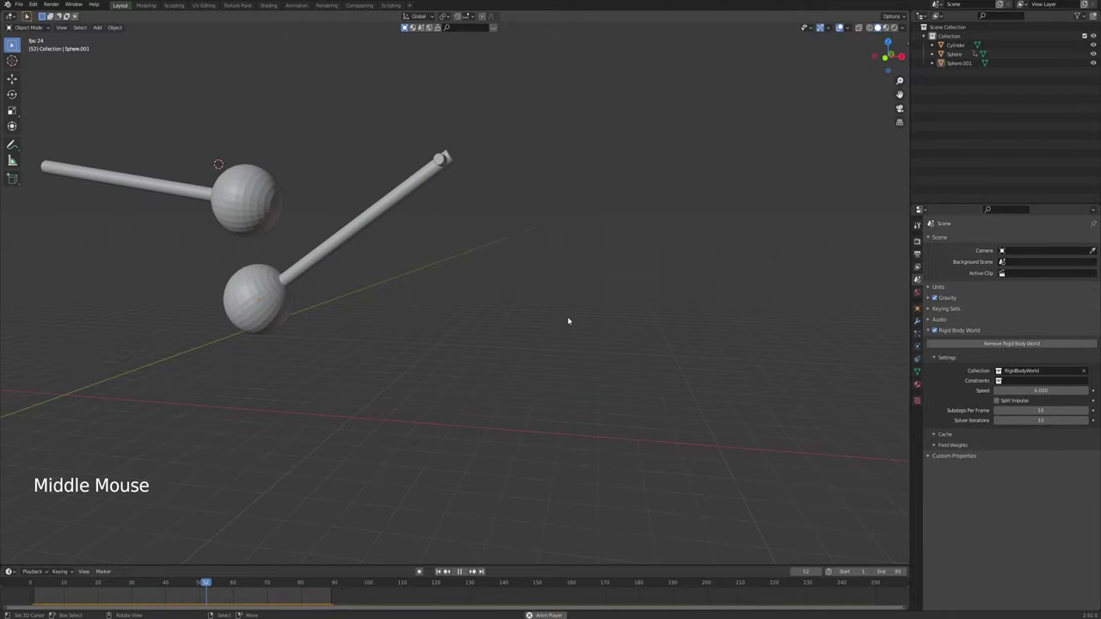
middle_click(359, 324)
Give the keyframed Sphere a rigid body set to Animated, then change its type and remove the physics again
right_click(74, 197)
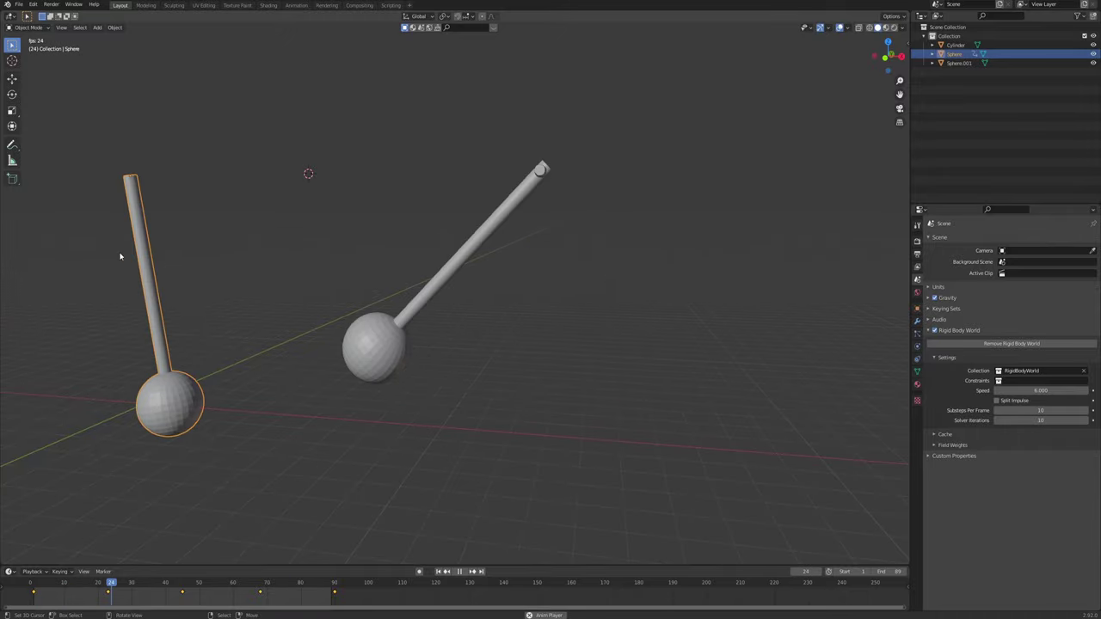
left_click(913, 336)
left_click(918, 348)
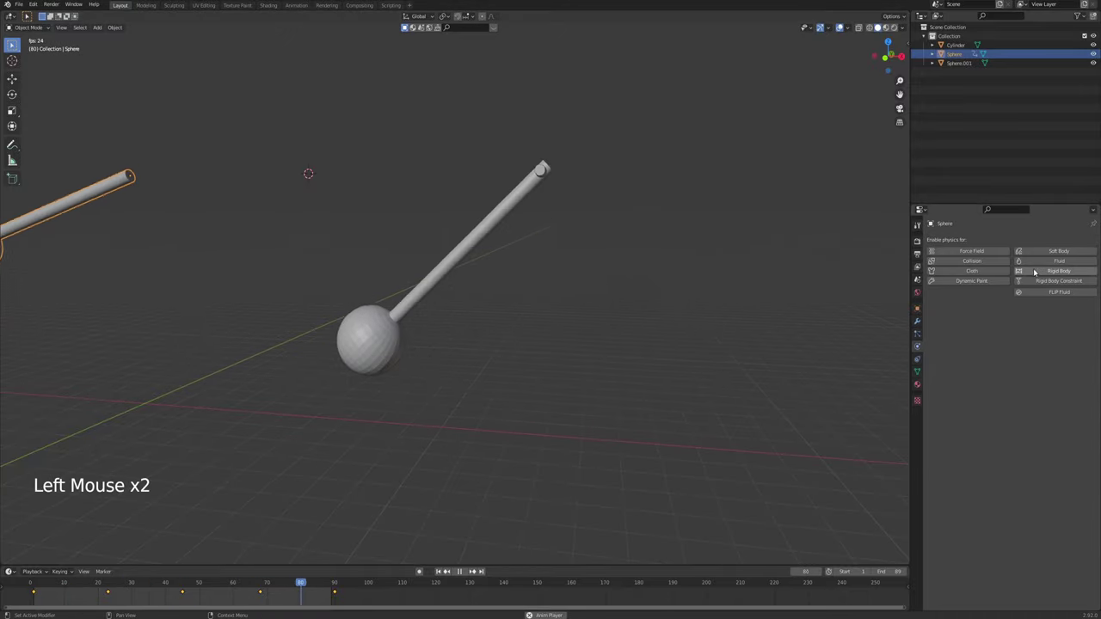
left_click(1070, 272)
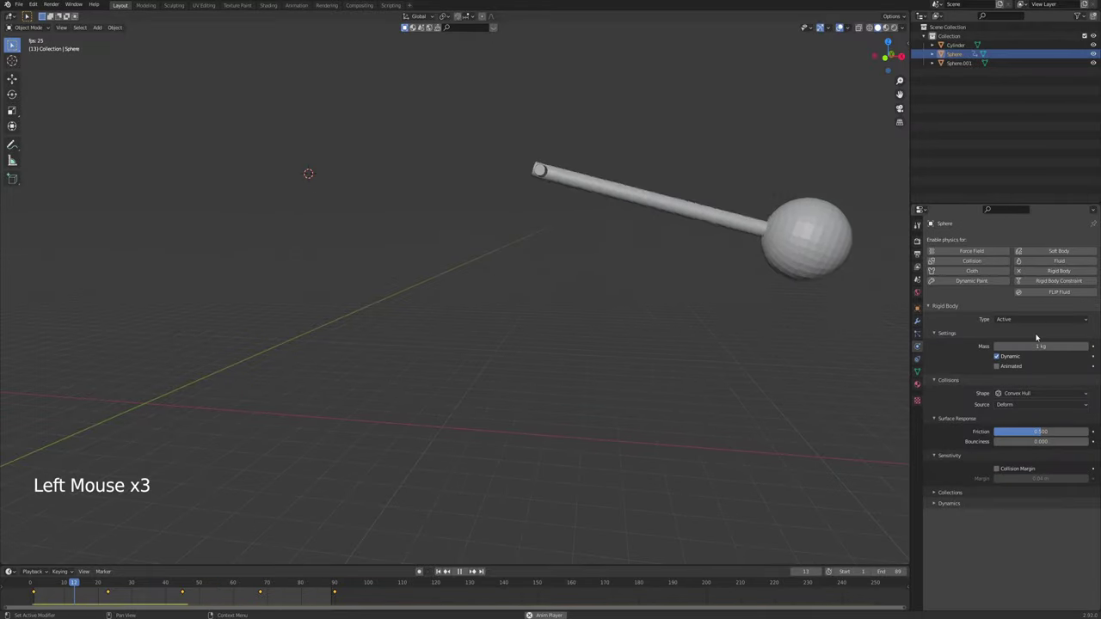
left_click(1030, 318)
left_click(1000, 368)
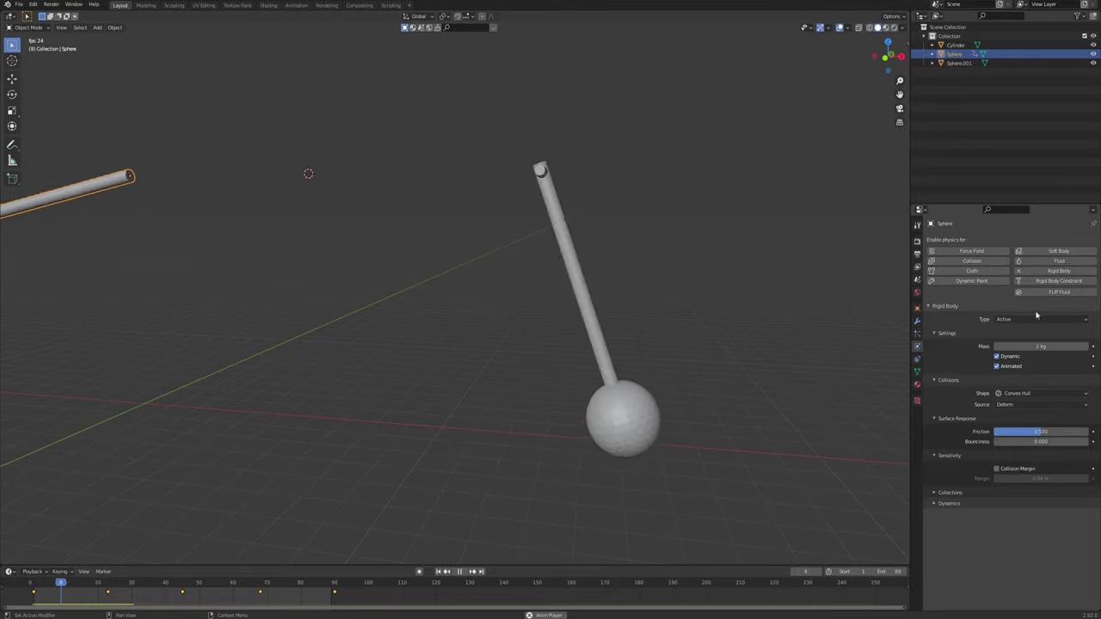
left_click(1021, 321)
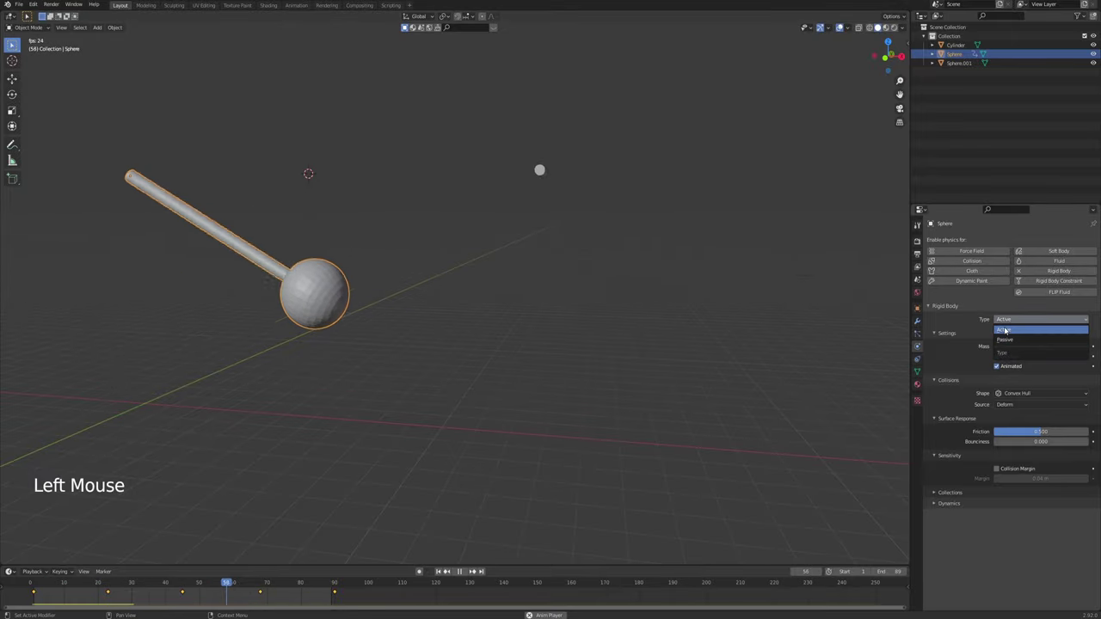
left_click(953, 294)
Play the timeline and orbit to compare the keyframed Sphere with the rigid-body Sphere.001
left_click(442, 571)
right_click(541, 227)
middle_click(550, 259)
middle_click(606, 267)
key("KP_1")
scroll("down", 3)
middle_click(519, 276)
scroll("up", 3)
middle_click(530, 302)
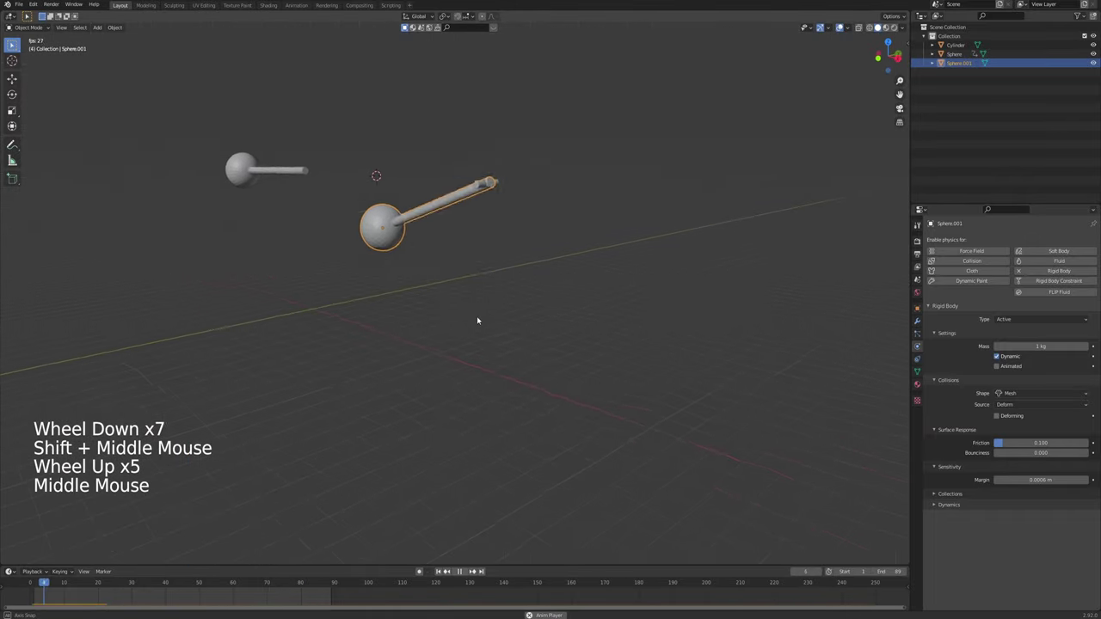
Replay the two pendulums from the front view and stop playback
middle_click(469, 318)
scroll("up", 3)
key("a")
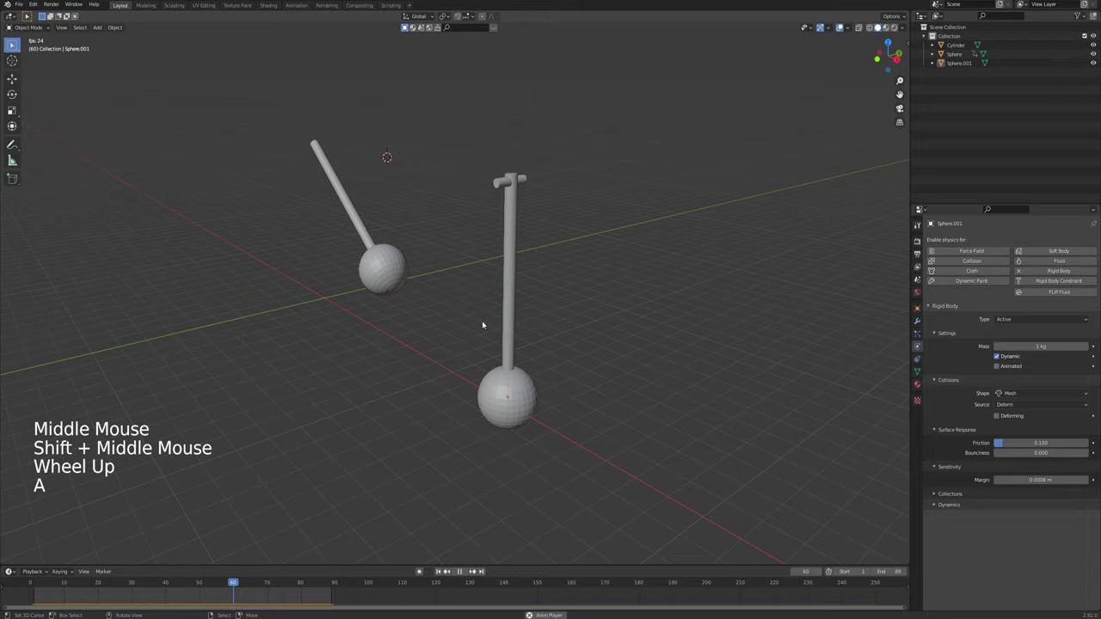
key("alt+a")
right_click(507, 182)
right_click(520, 219)
key("KP_1")
middle_click(519, 230)
middle_click(501, 419)
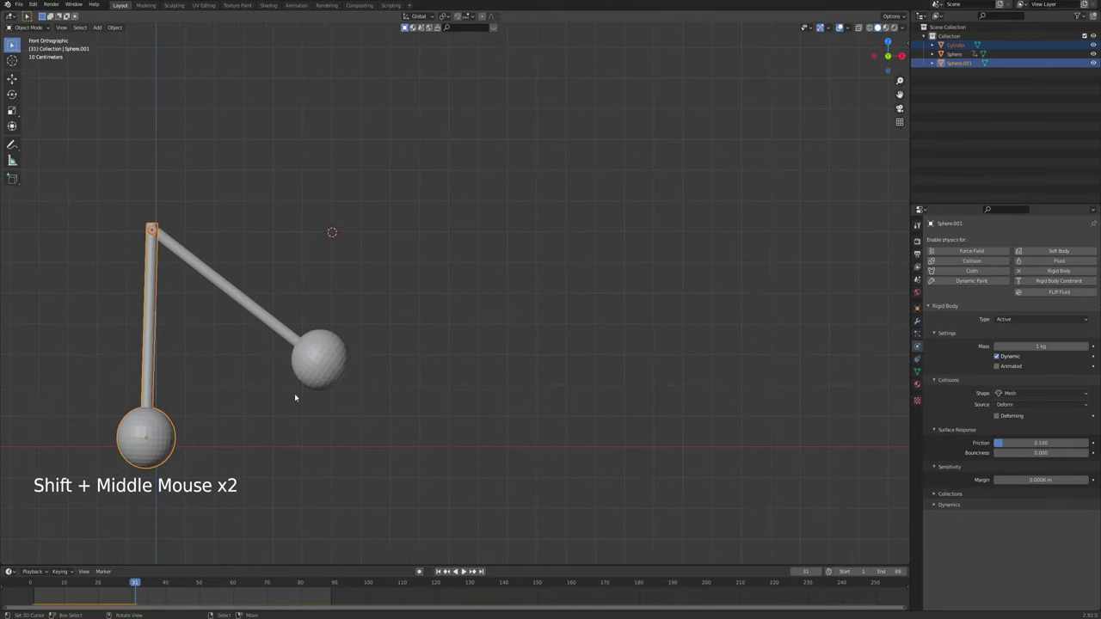
key("alt+a")
Select the pendulum and duplicate it with Shift+D into a third copy, Sphere.002
left_click(256, 392)
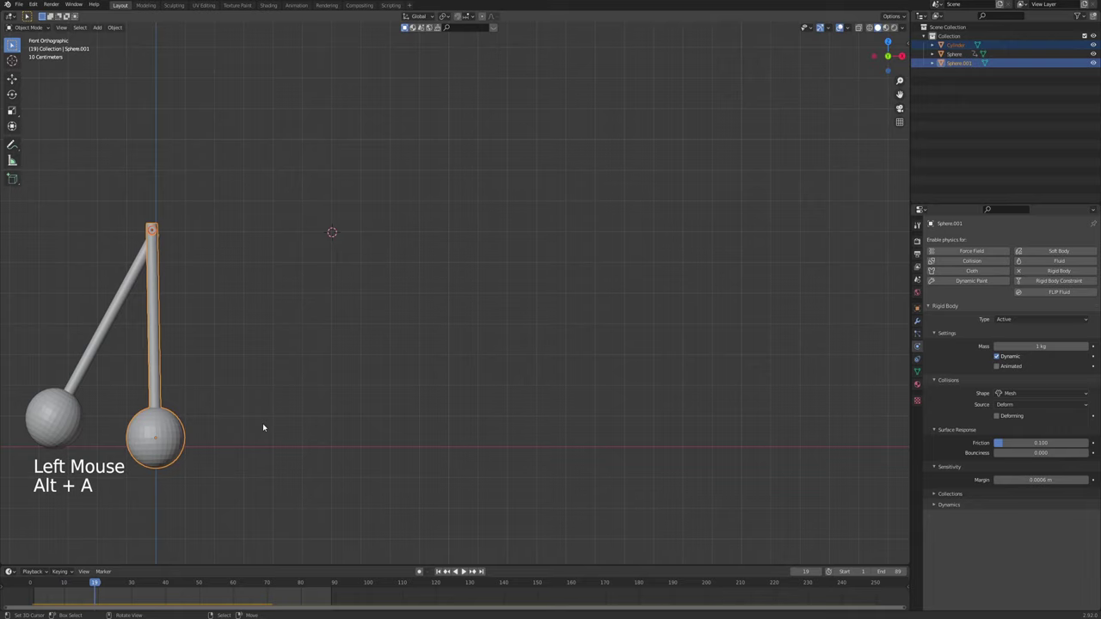
right_click(105, 352)
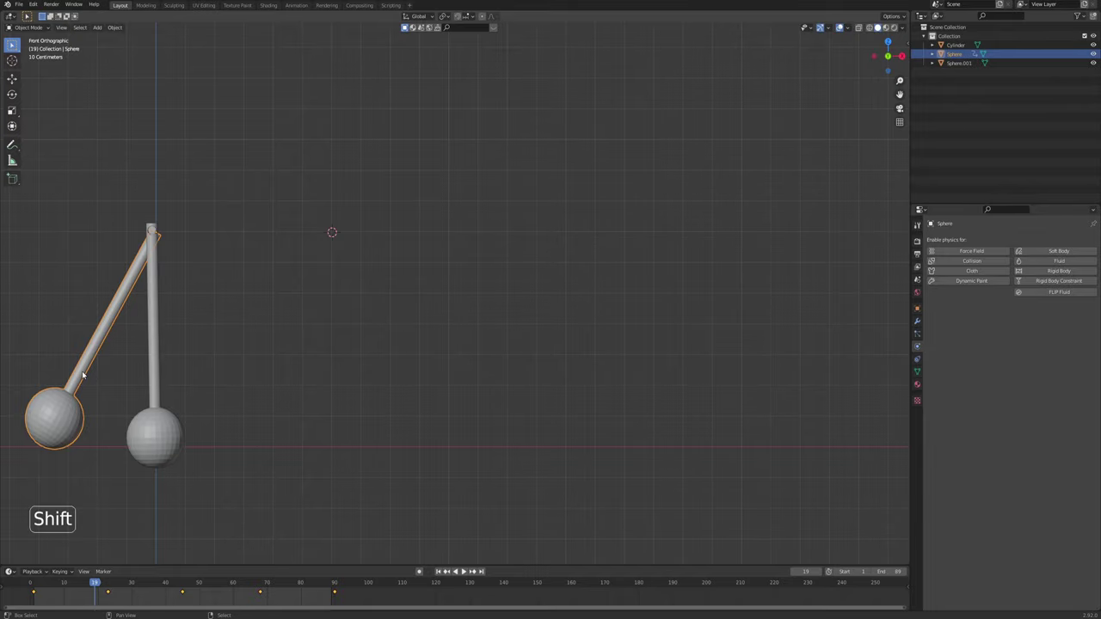
left_click(85, 371)
scroll("down", 3)
key("shift+d")
scroll("up", 3)
In Edit Mode assign Sphere.002's stick vertices to a new STEM vertex group and invert to the ball vertices
middle_click(421, 314)
scroll("down", 3)
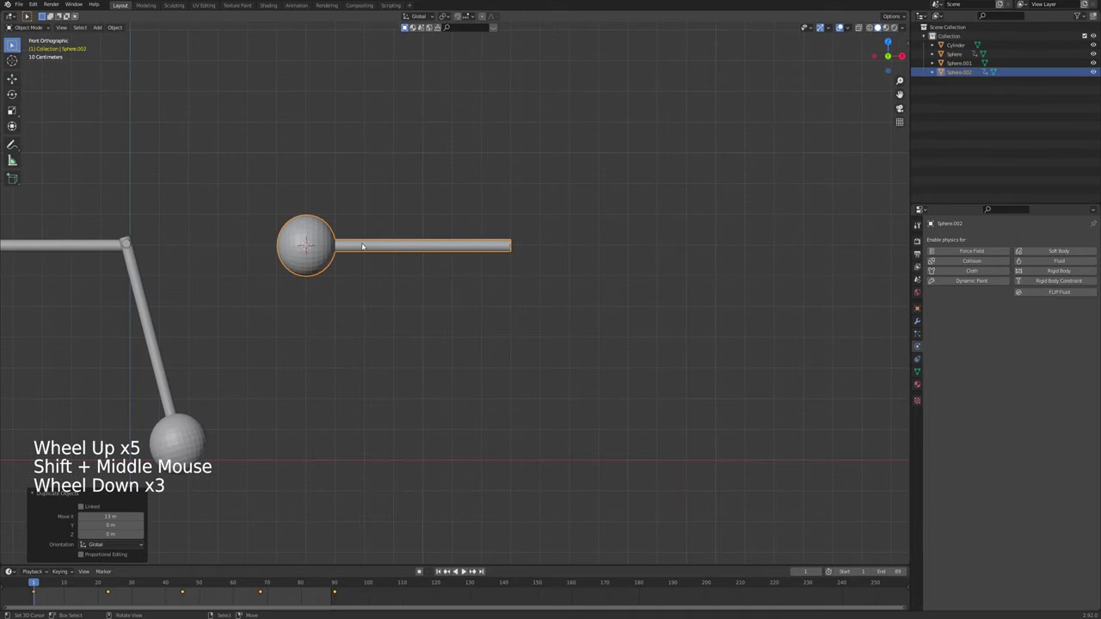
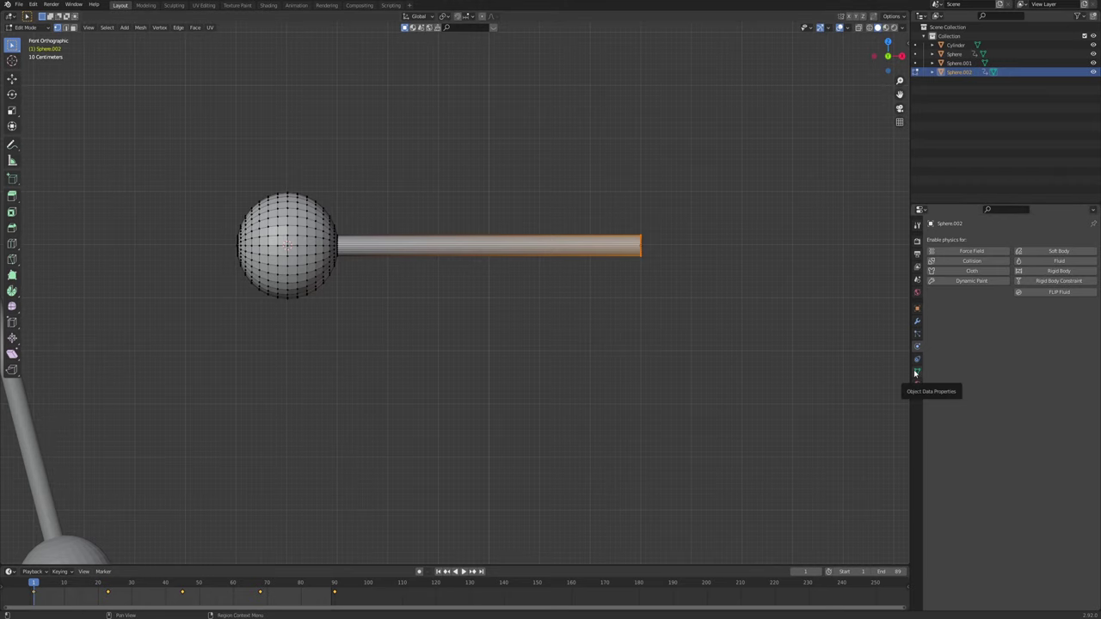
left_click(916, 371)
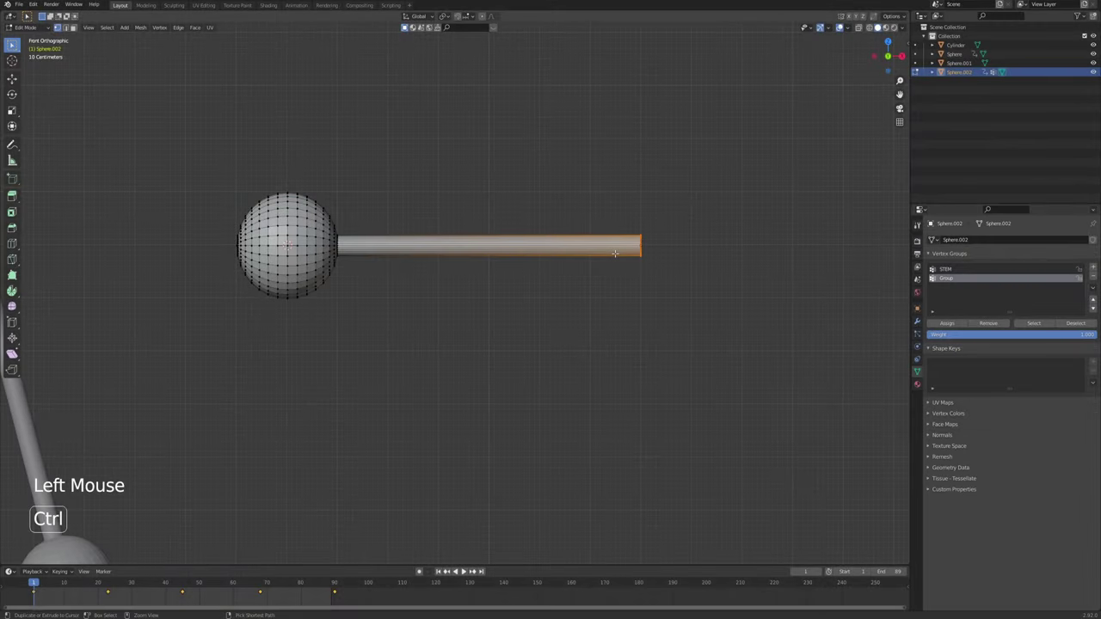
key("ctrl+i")
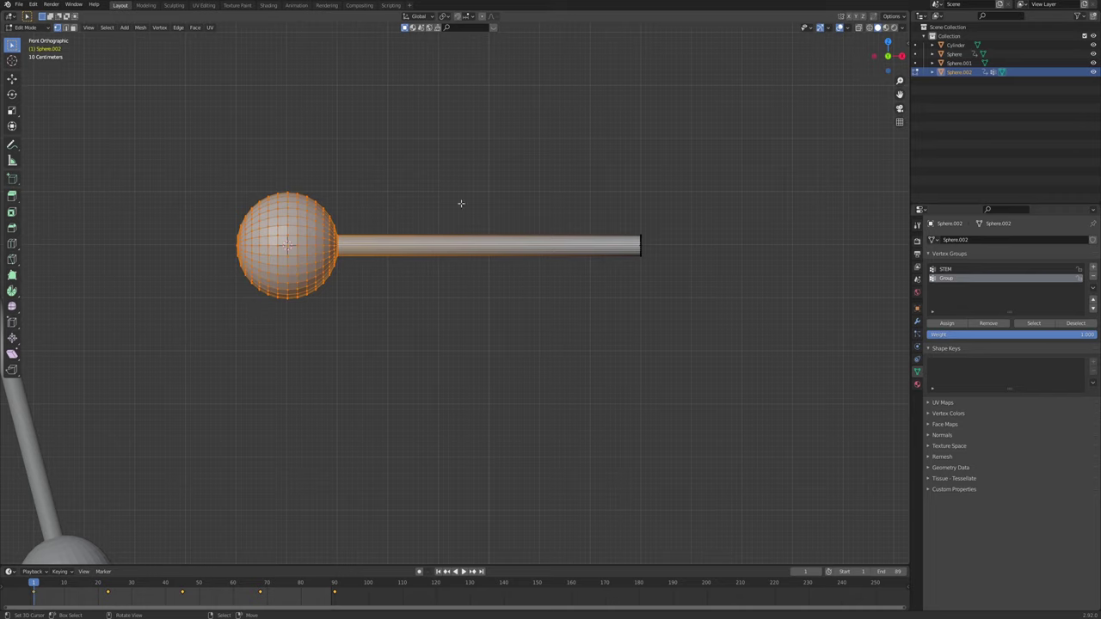
Add a second vertex group for the ball, rename it Sphere, and return to Object Mode
left_click(945, 290)
double_click(946, 284)
double_click(948, 280)
key("BackSpace")
key("Tab")
left_click(916, 324)
left_click(917, 347)
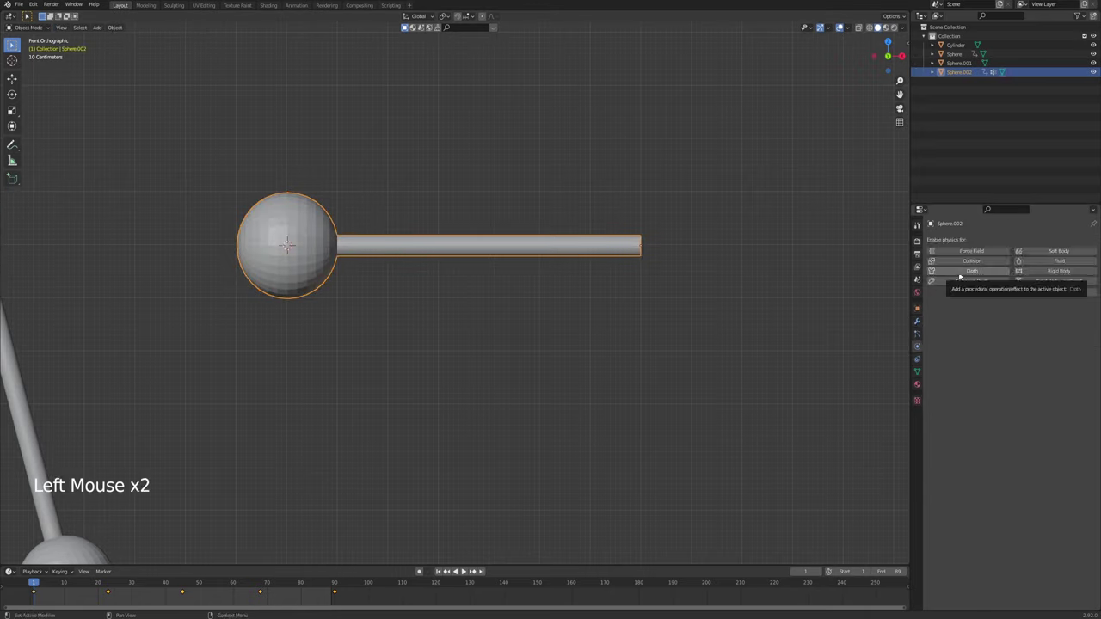
Give Sphere.002 cloth physics and play to see it fall unpinned
left_click(961, 274)
key("alt+a")
scroll("down", 3)
middle_click(633, 359)
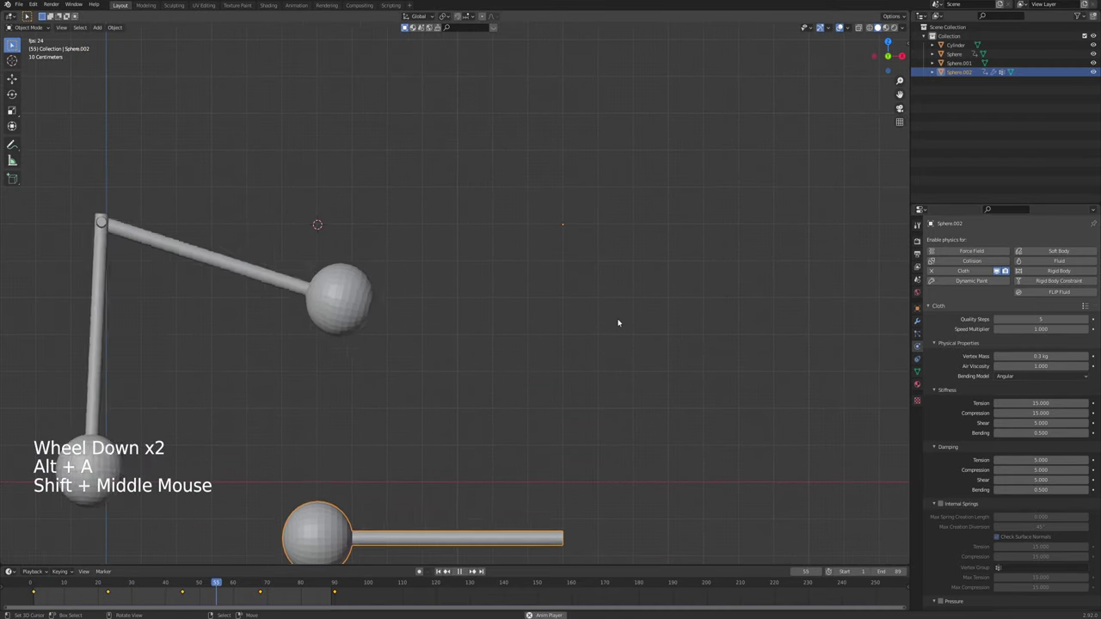
middle_click(606, 312)
Set the cloth Pin Group to STEM and replay so the ball sags and swings from the stick
key("a")
key("a")
key("x")
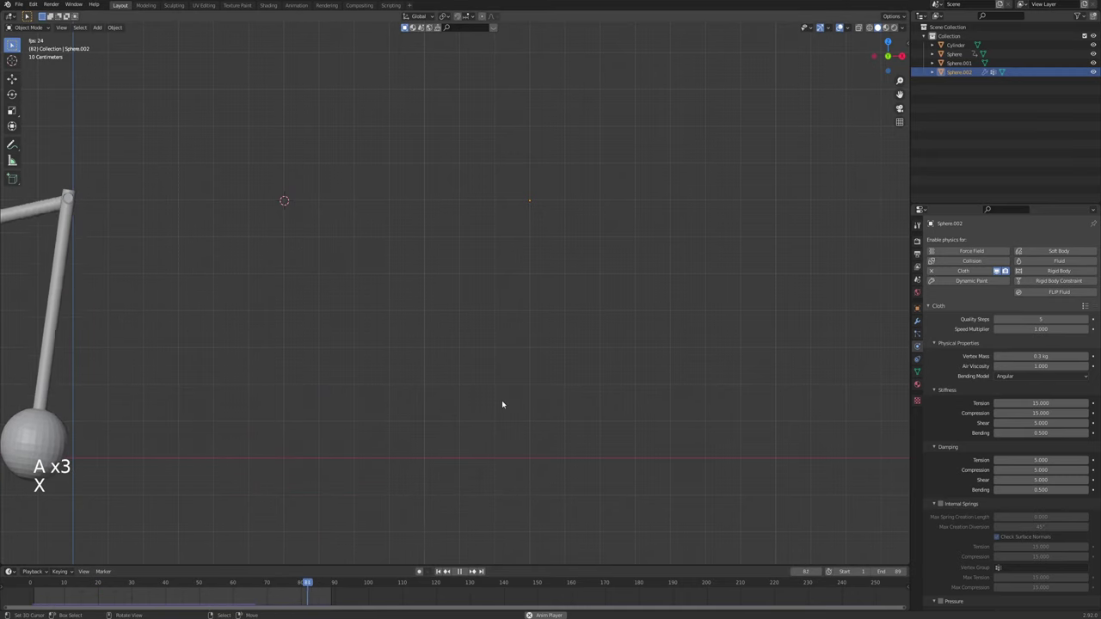
middle_click(483, 407)
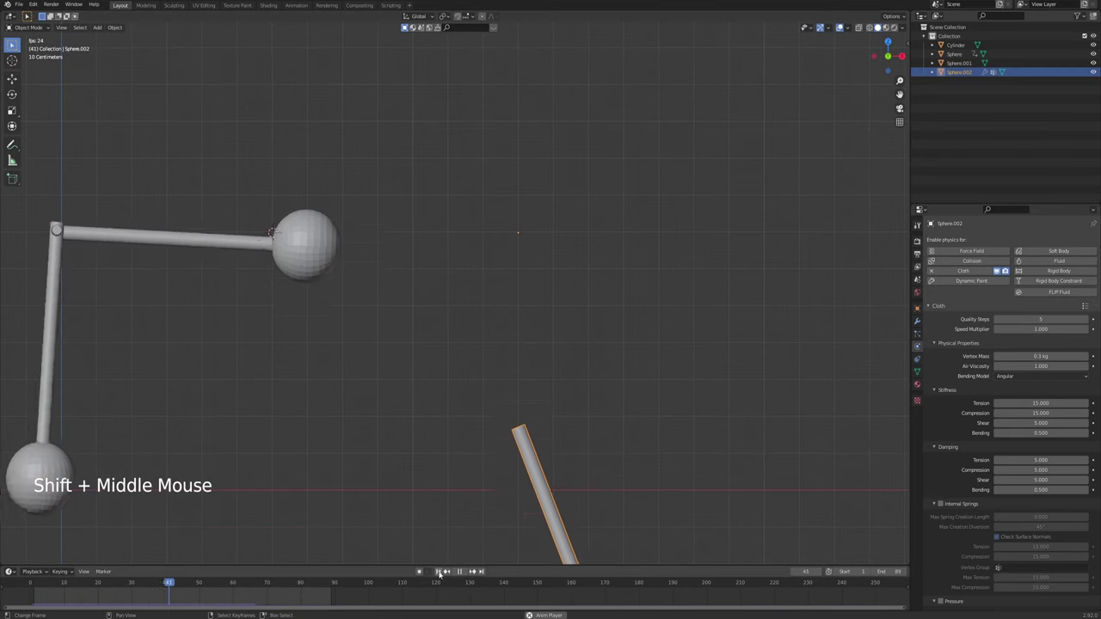
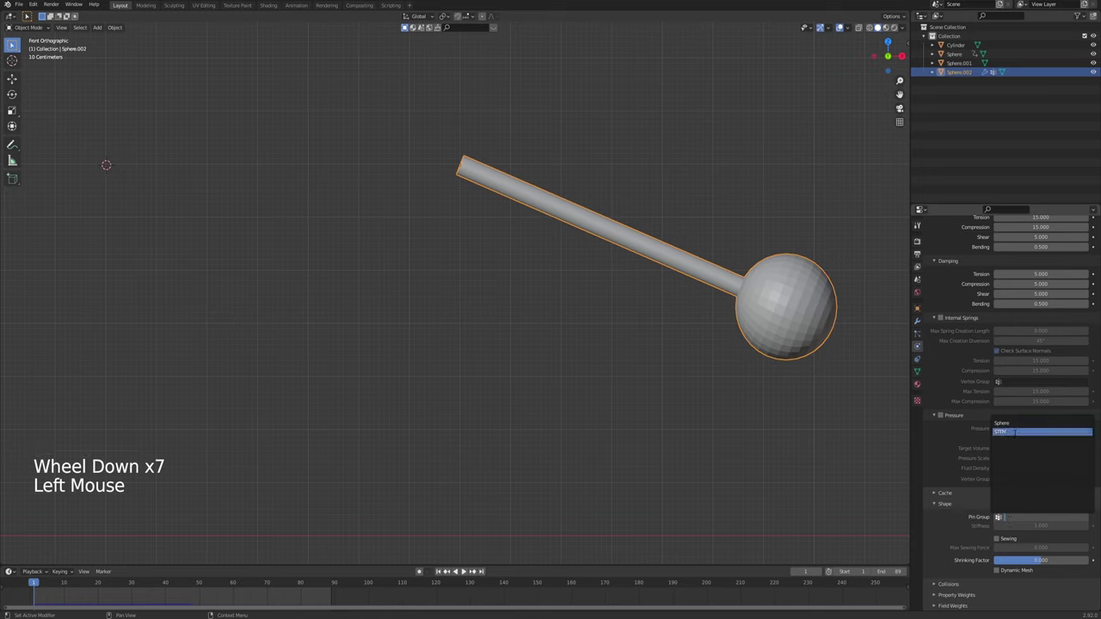
key("alt+a")
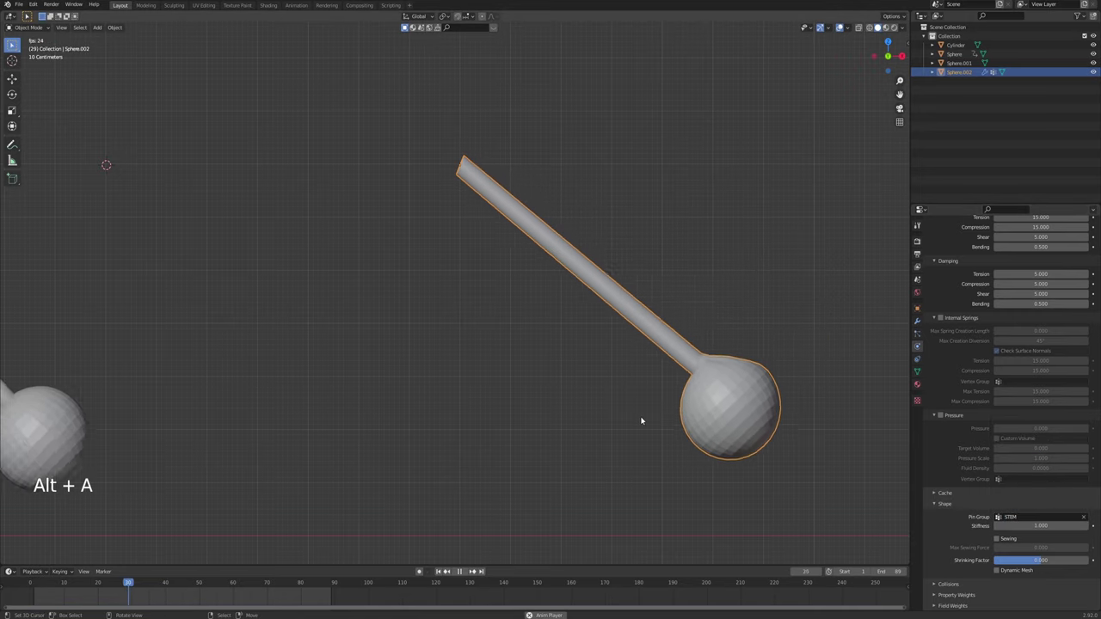